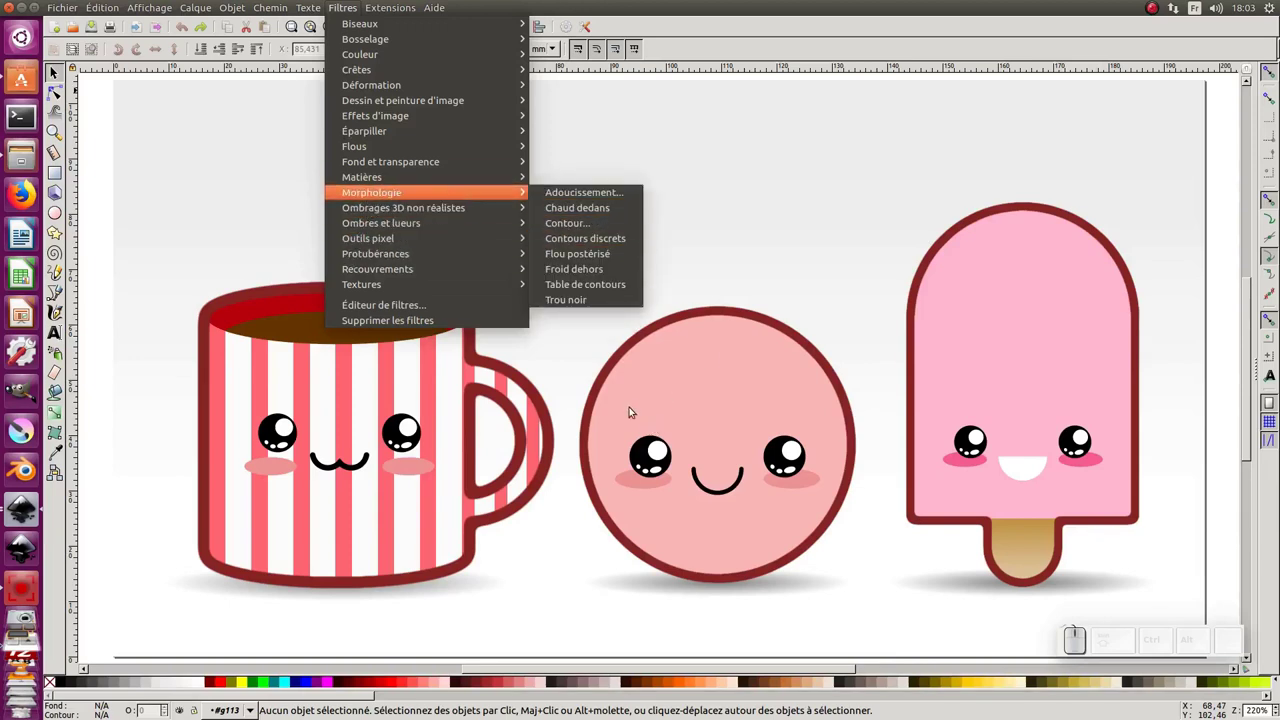
Dismiss the filters list and place two small round ear circles on the head's top-left and top-right
left_click(939, 318)
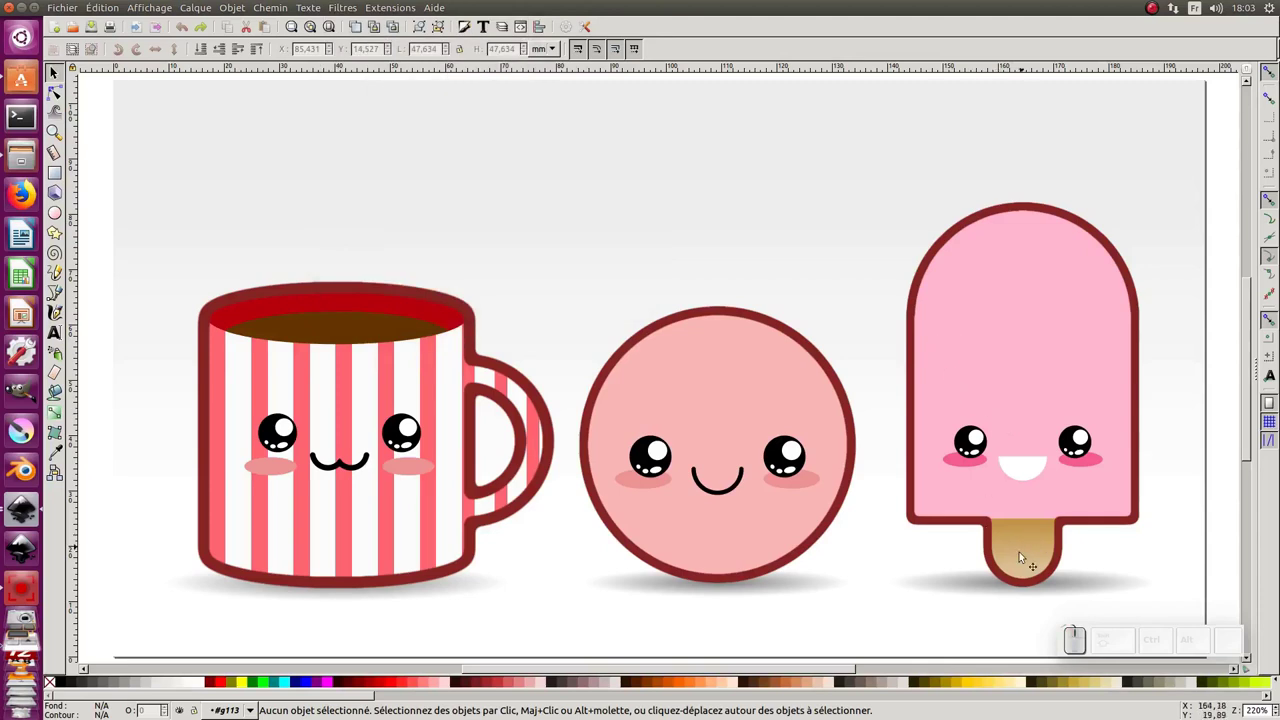
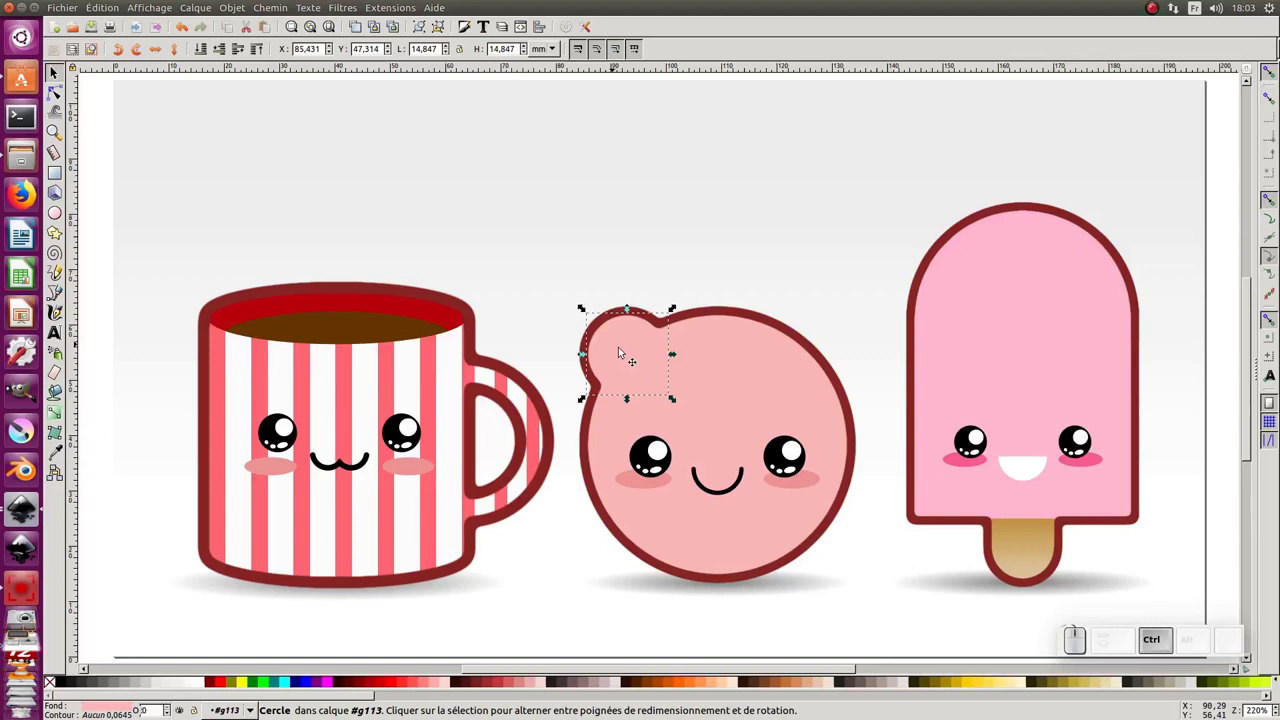
left_click_drag(613, 335, 615, 323)
key("ctrl+d")
left_click_drag(615, 318, 755, 417)
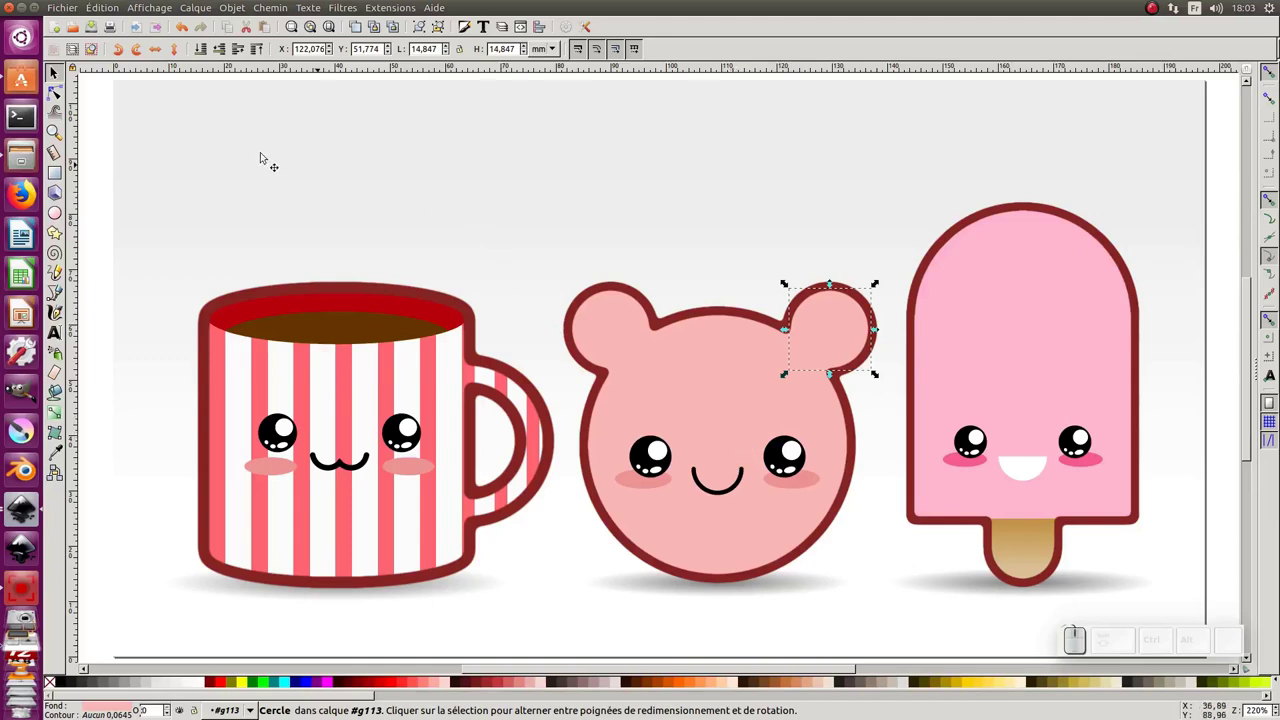
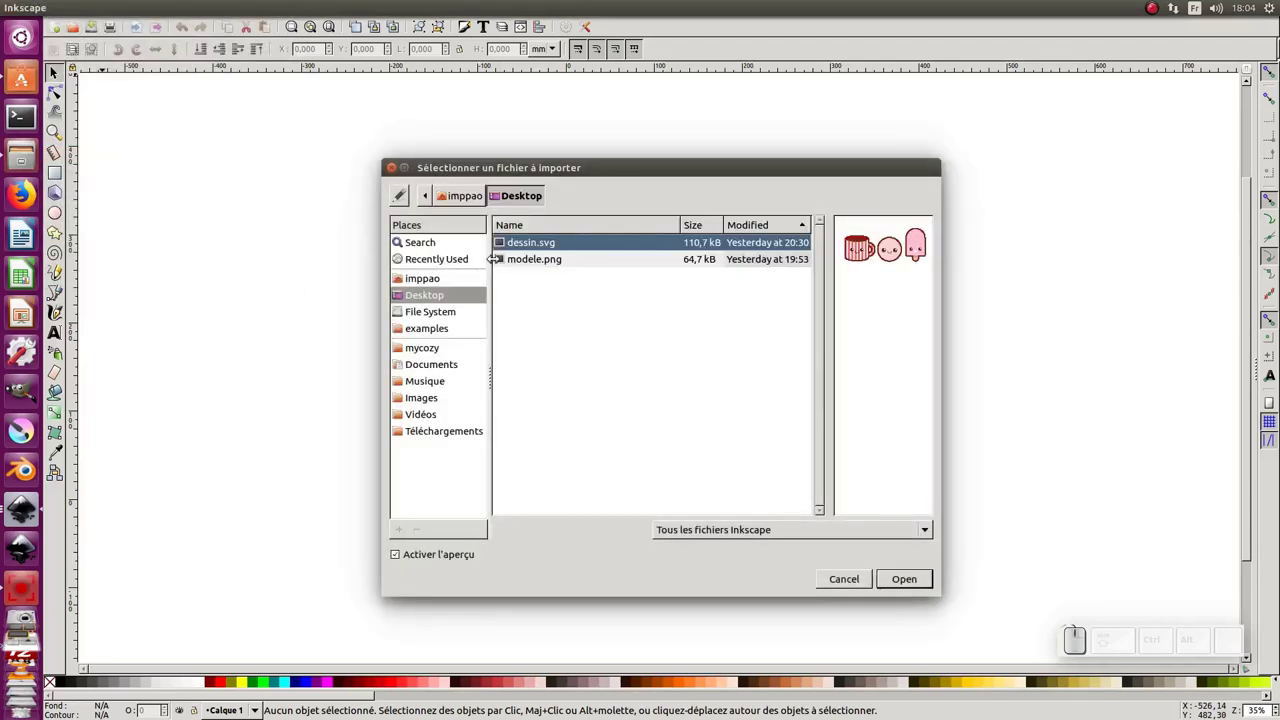
Import modele.png with the default image import options
left_click(522, 258)
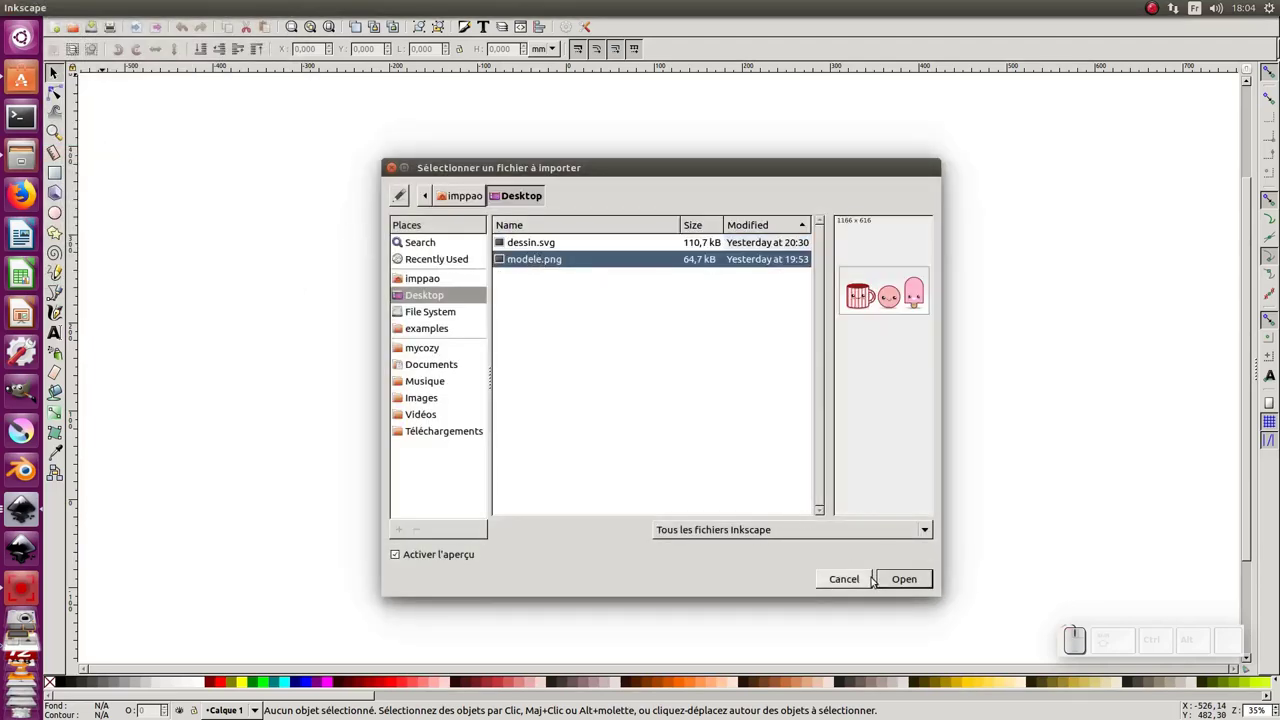
left_click(905, 576)
left_click(795, 452)
Pan and zoom in to enlarge the view of the imported reference picture
left_click_drag(806, 456, 694, 295)
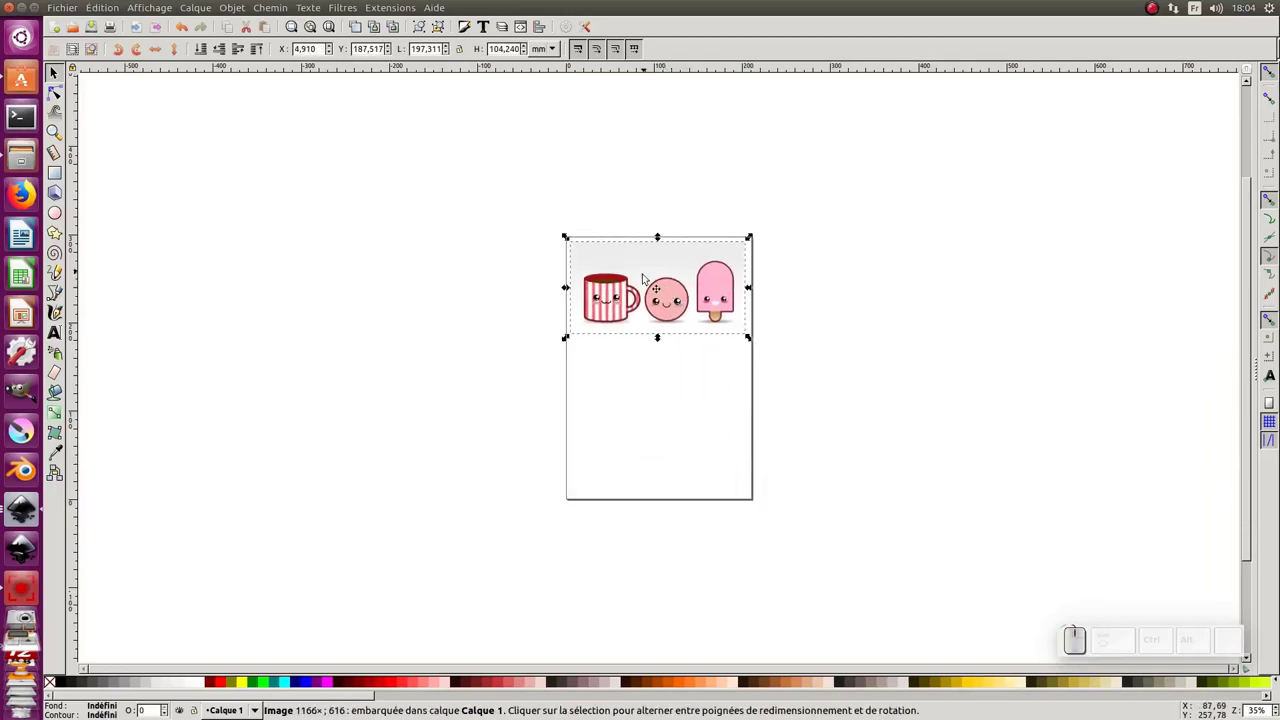
middle_click(658, 287)
scroll("down", 3)
middle_click(658, 287)
left_click(658, 287)
left_click(667, 288)
middle_click(647, 303)
left_click(666, 317)
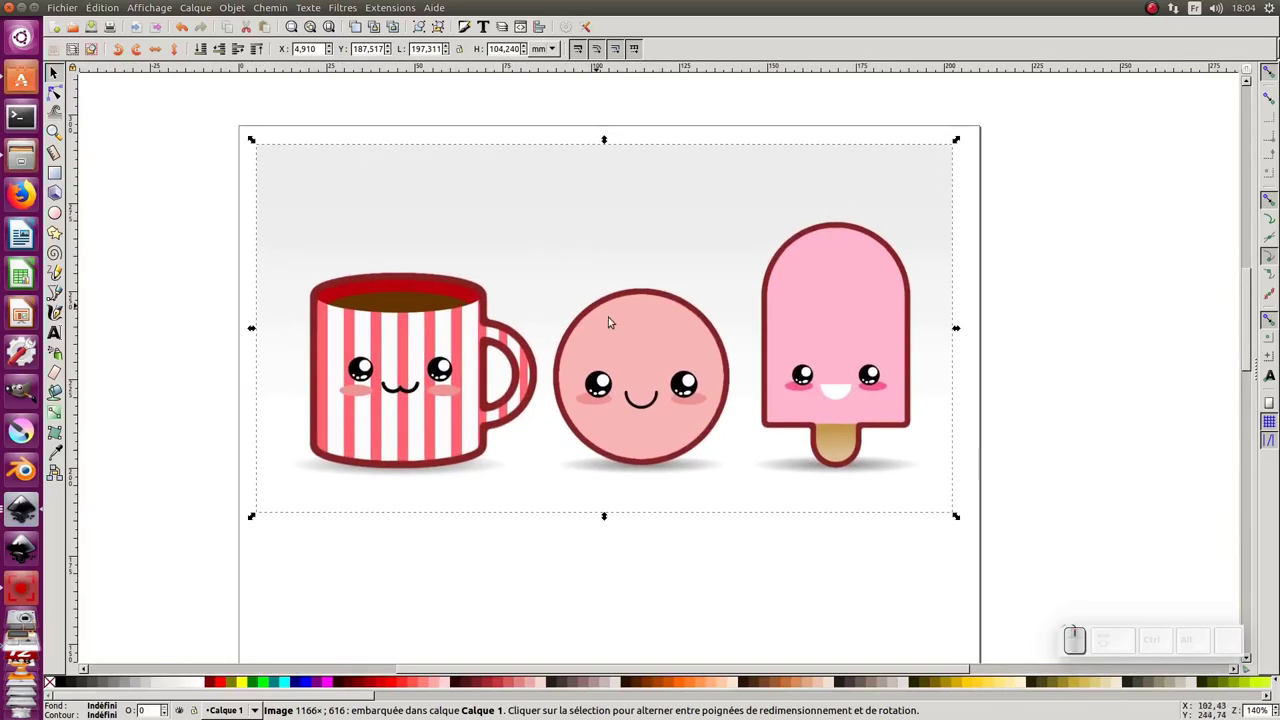
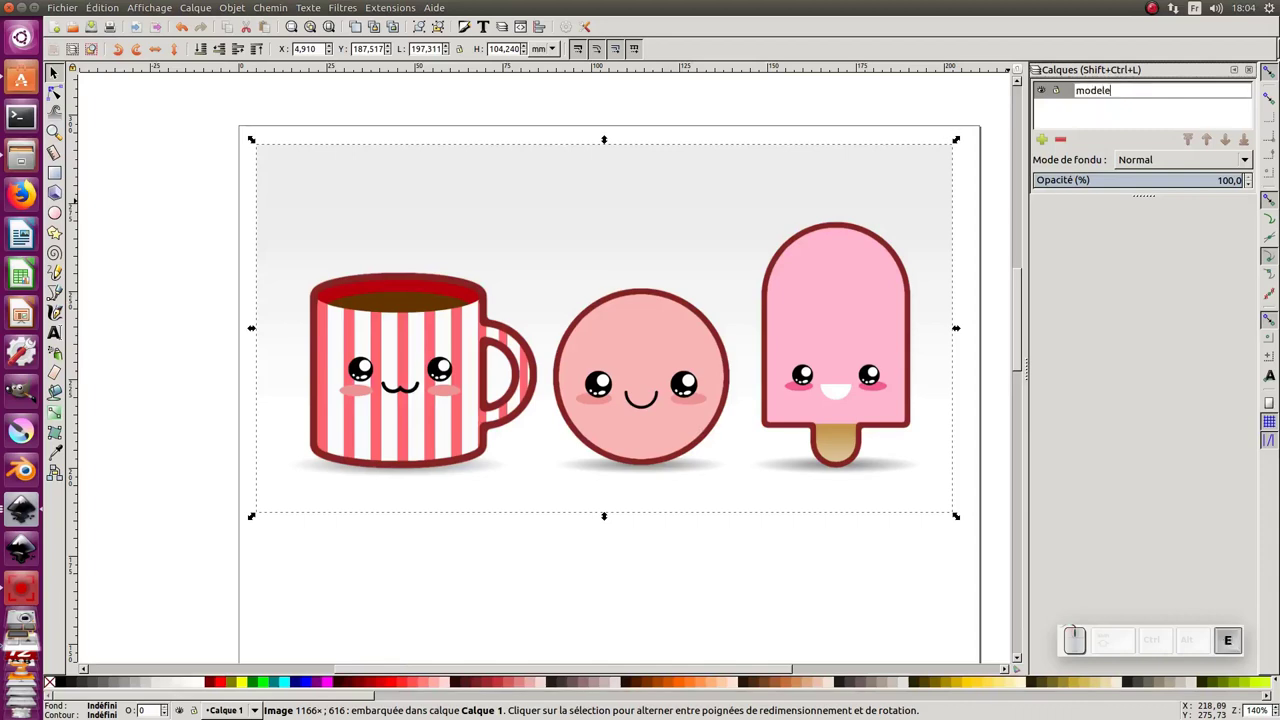
Name the picture's layer 'modele' and add a new layer named 'illustration' above it
key("Return")
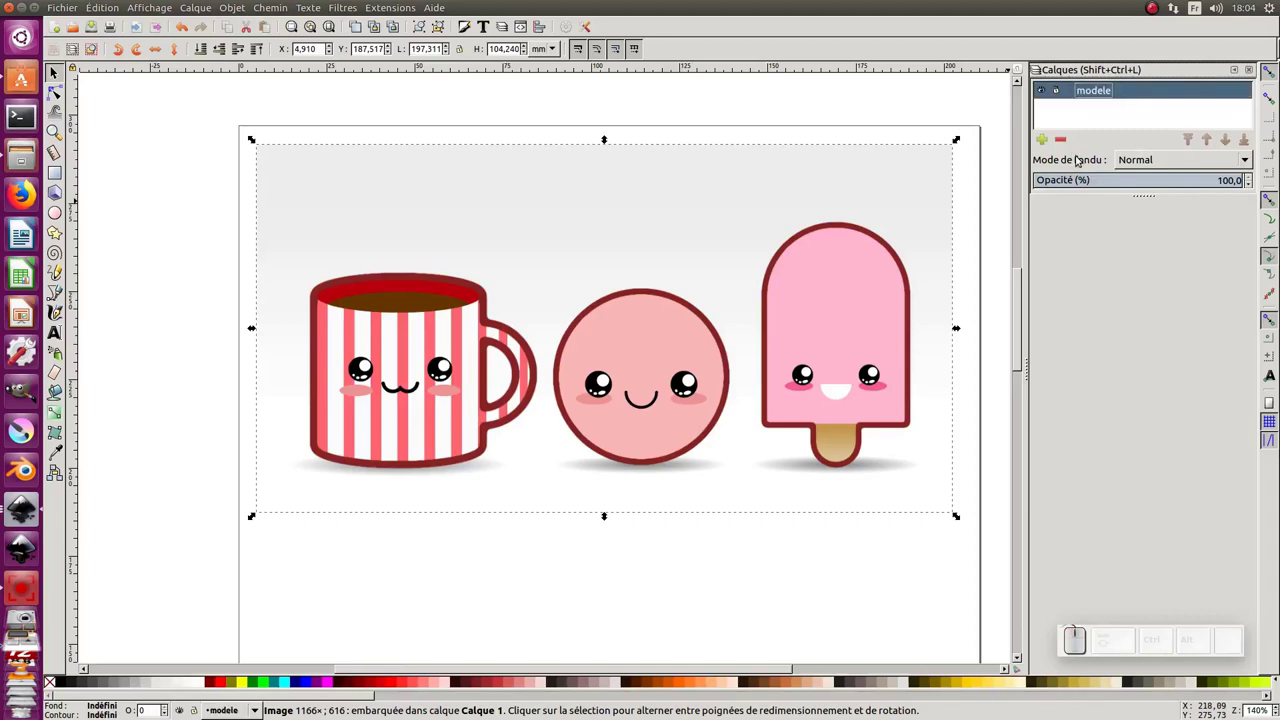
left_click(1040, 137)
key("i")
key("l")
key("y")
key("BackSpace")
key("Return")
left_click(1059, 106)
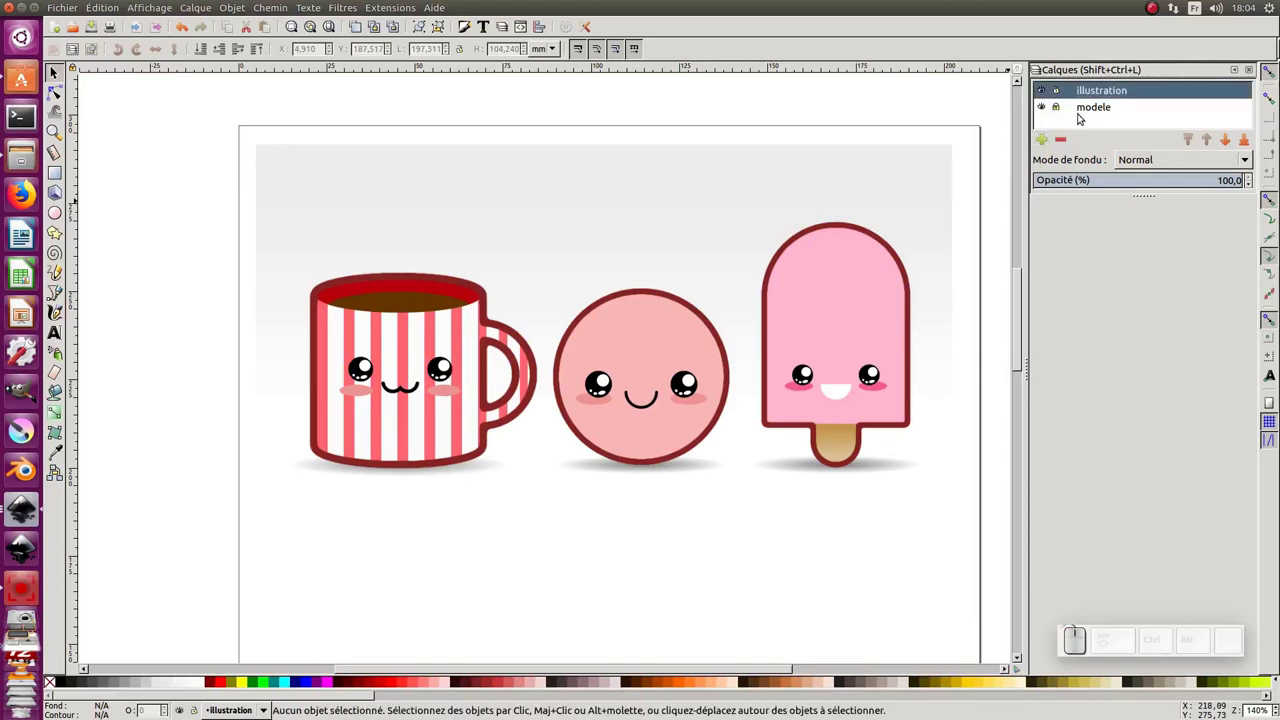
Lock the modele layer and zoom in on the reference characters
left_click(781, 366)
left_click(673, 329)
left_click(661, 353)
left_click(539, 296)
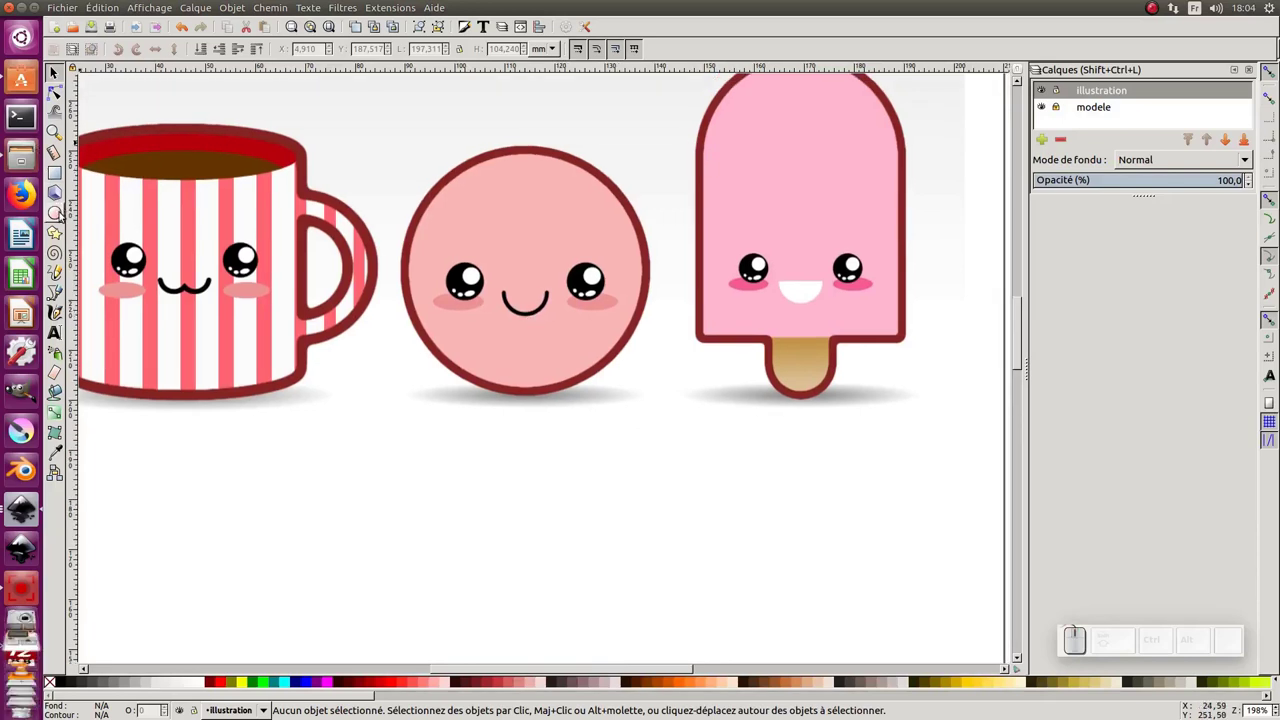
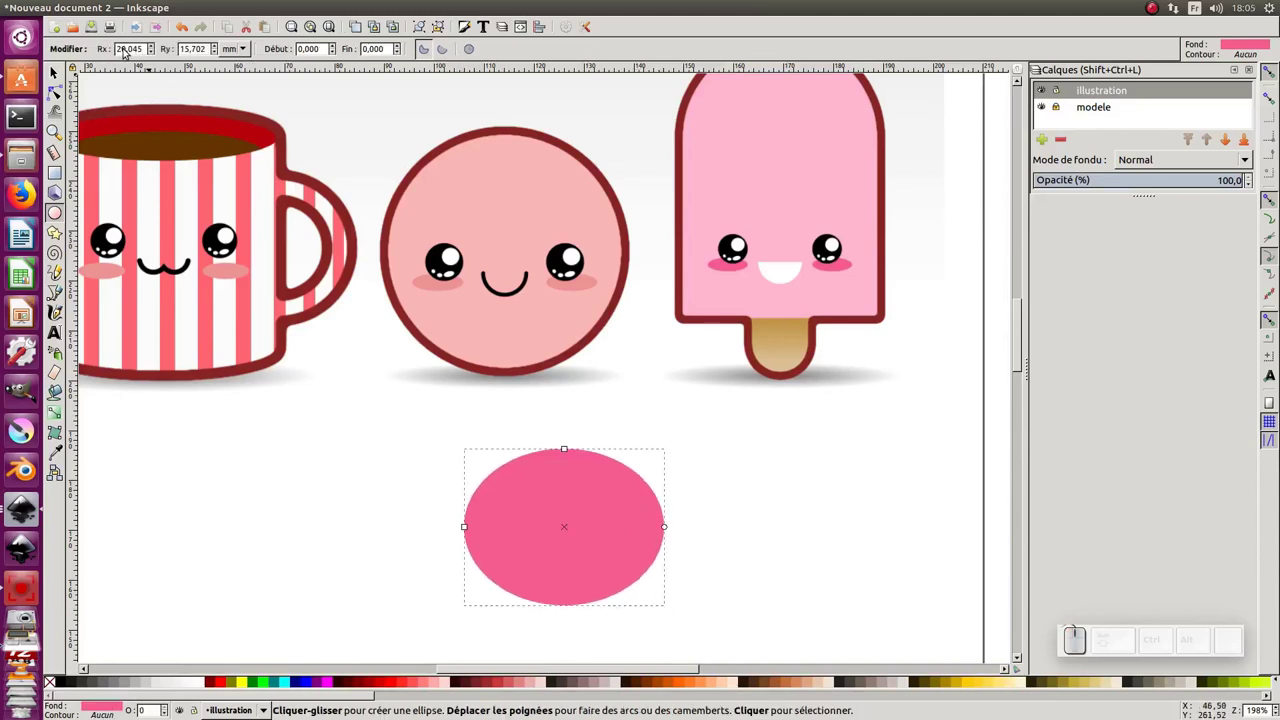
Set the ellipse's Rx and Ry to equal values so the circle is perfectly round
left_click_drag(130, 51, 194, 49)
key("BackSpace")
key("Tab")
key("KP_2")
key("KP_Enter")
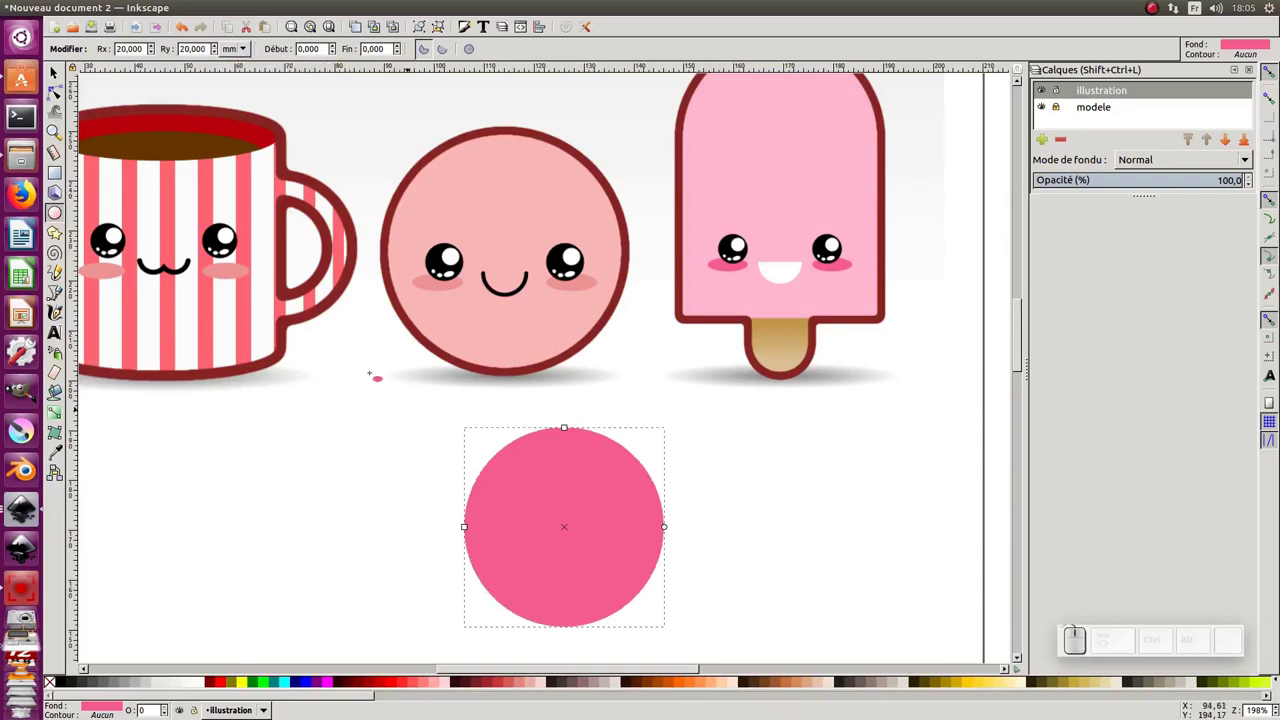
Move the circle below the head, sample the head's pale pink with the Dropper, and duplicate it
left_click(50, 67)
left_click_drag(570, 494, 518, 440)
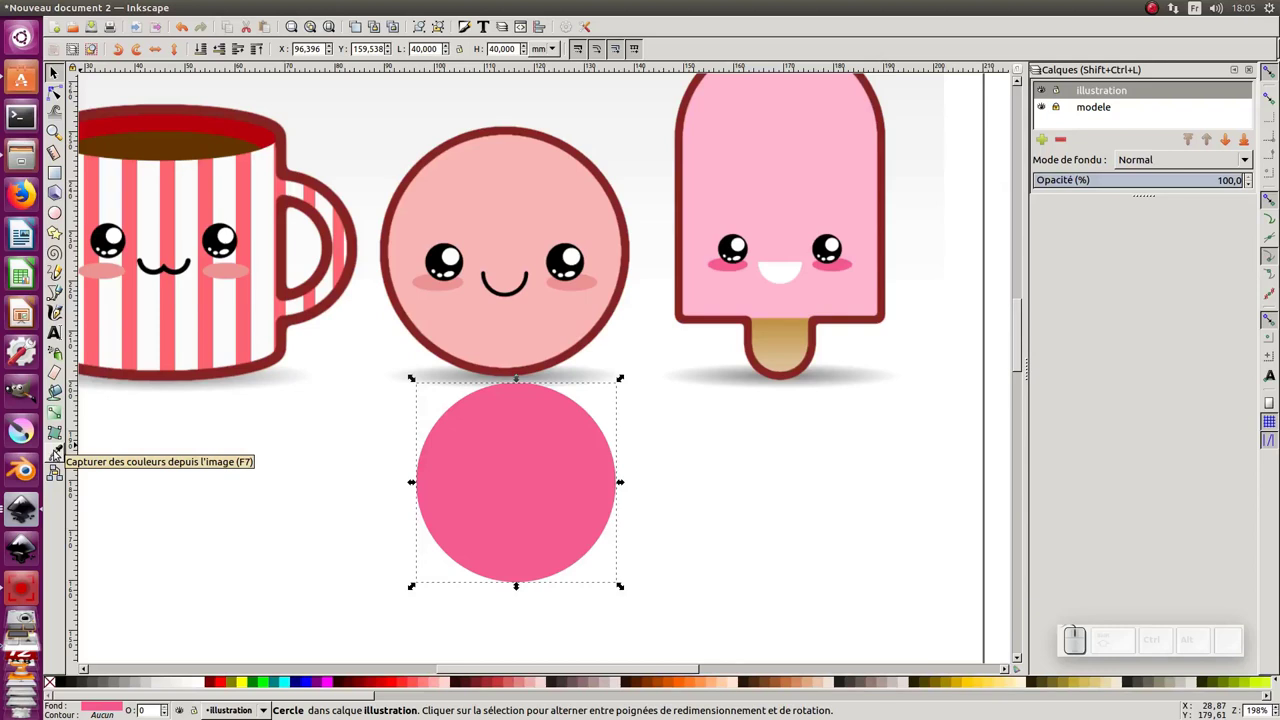
left_click(53, 450)
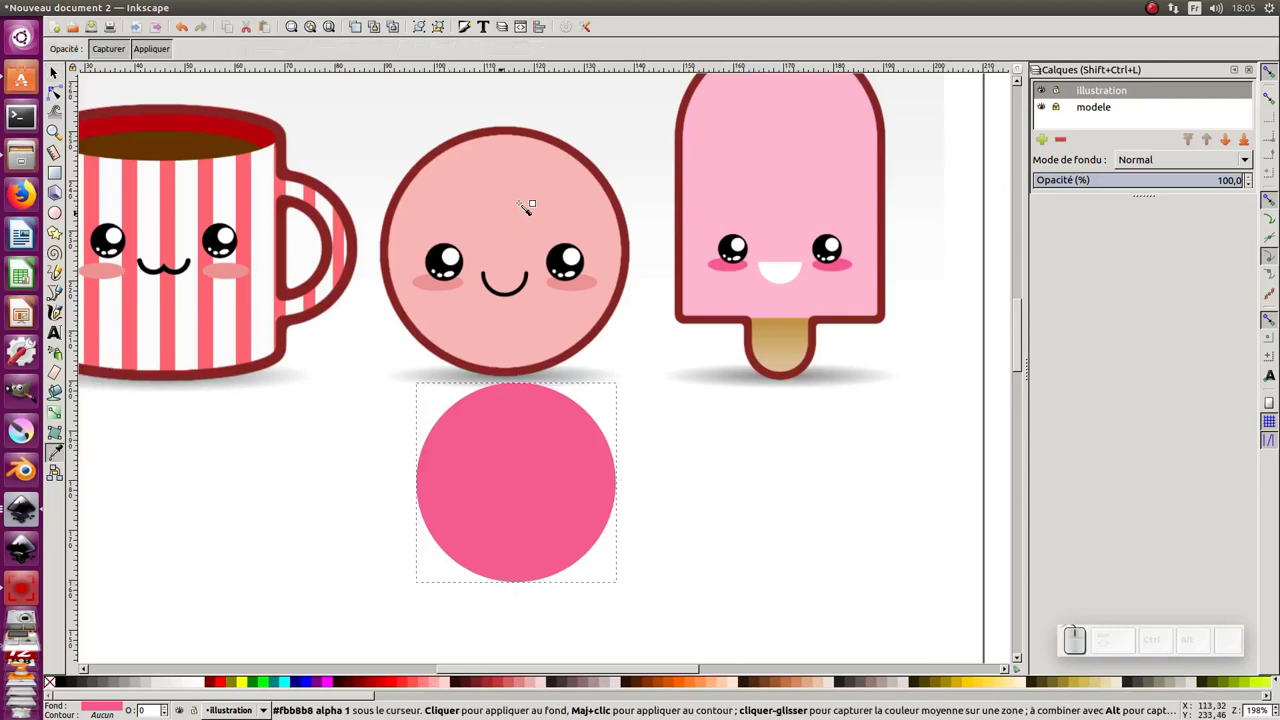
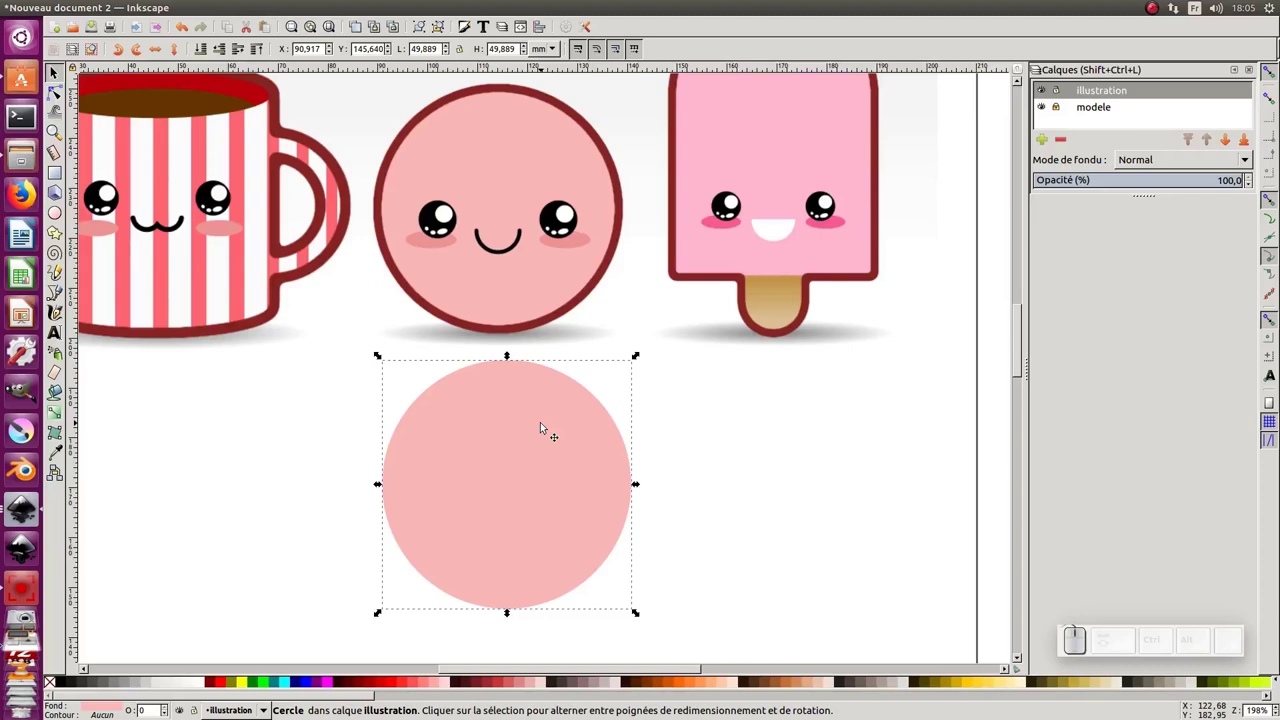
key("ctrl+d")
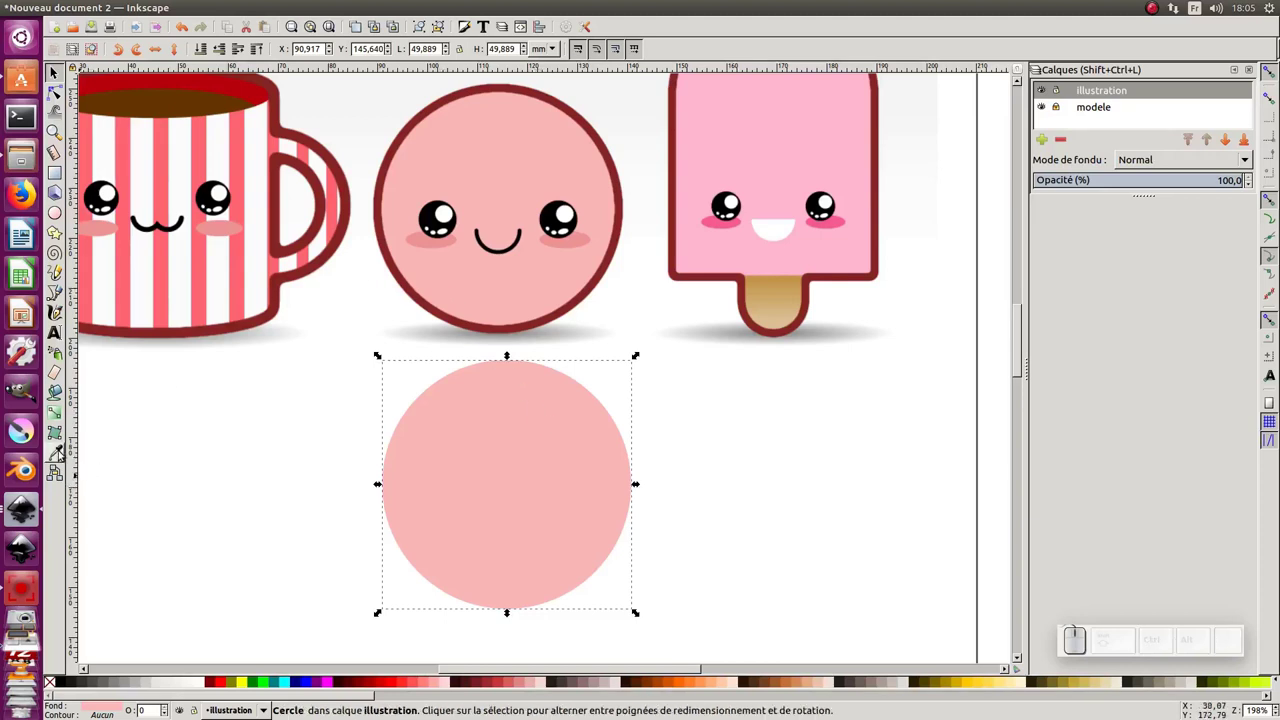
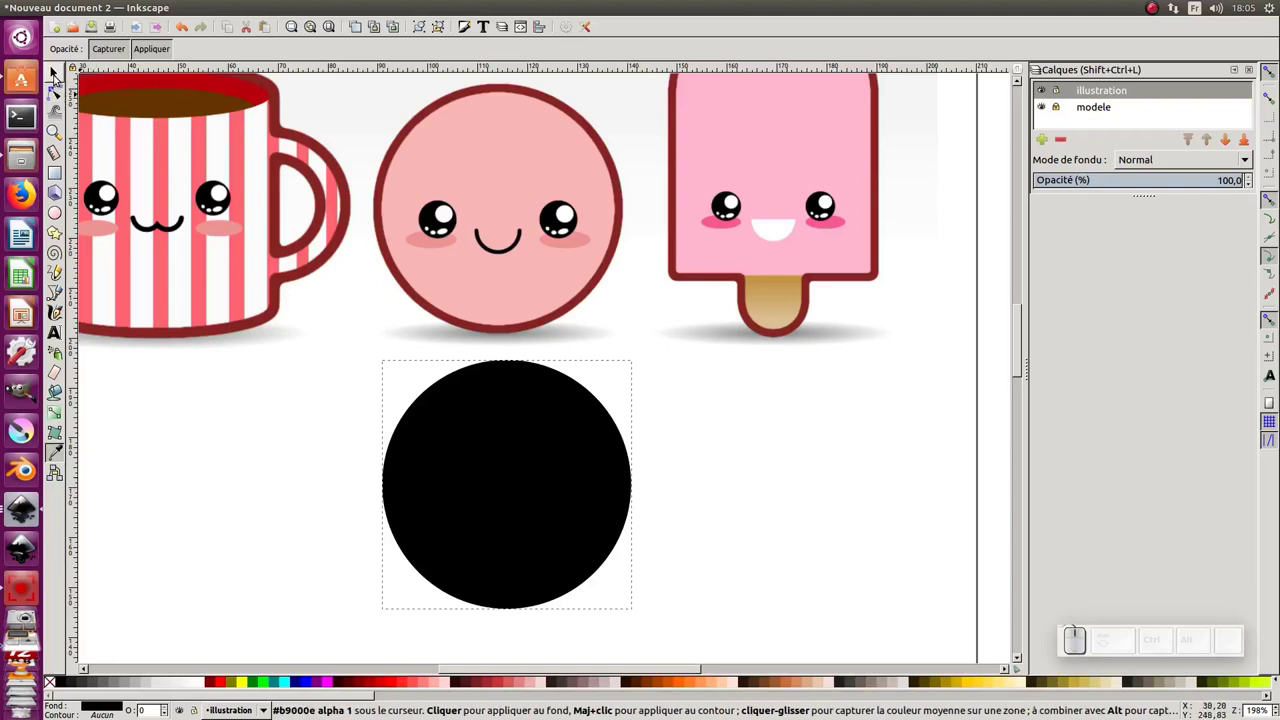
left_click(55, 69)
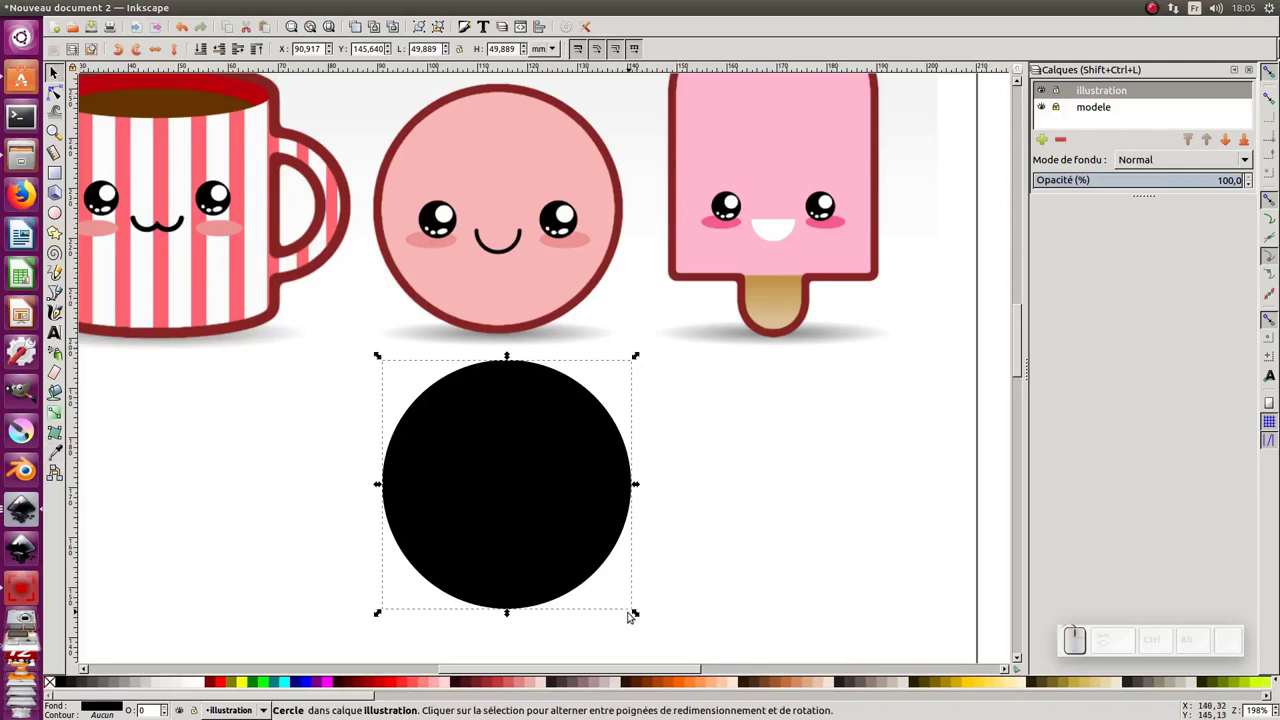
Shrink the black copy to a small dot and place it at the left eye spot
left_click_drag(637, 614, 536, 497)
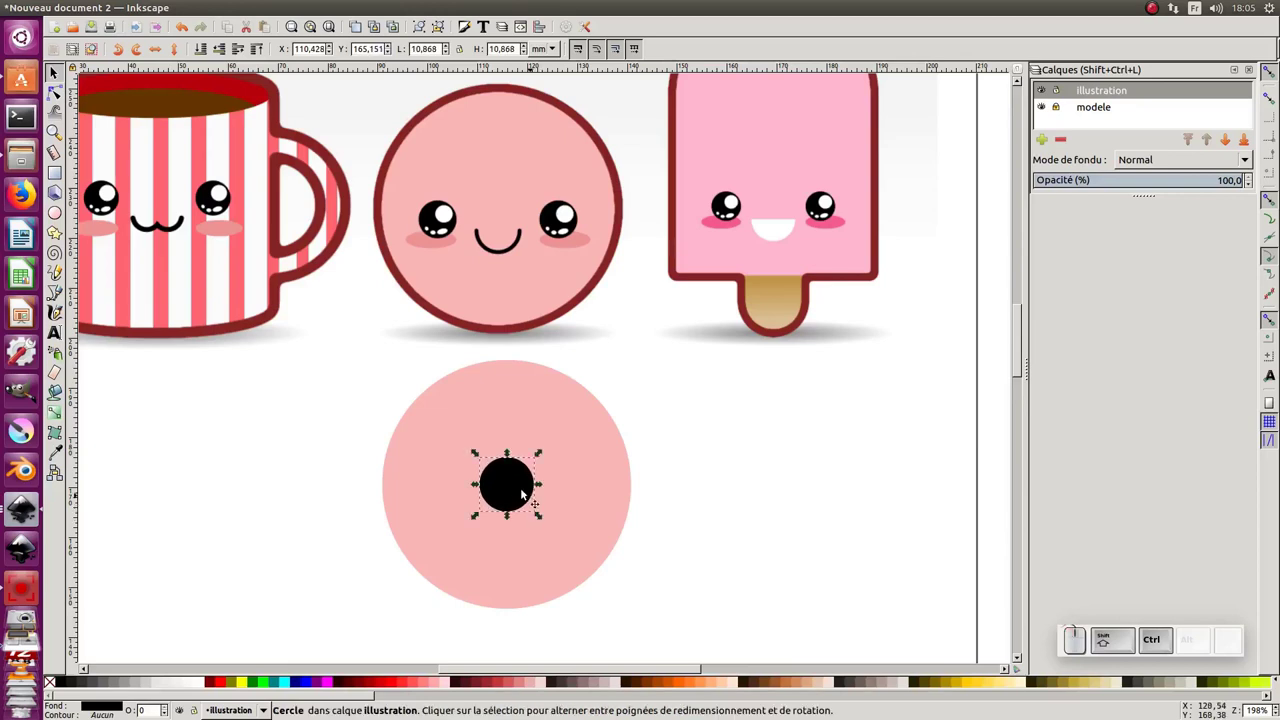
left_click_drag(519, 488, 495, 467)
left_click(506, 477)
left_click(450, 506)
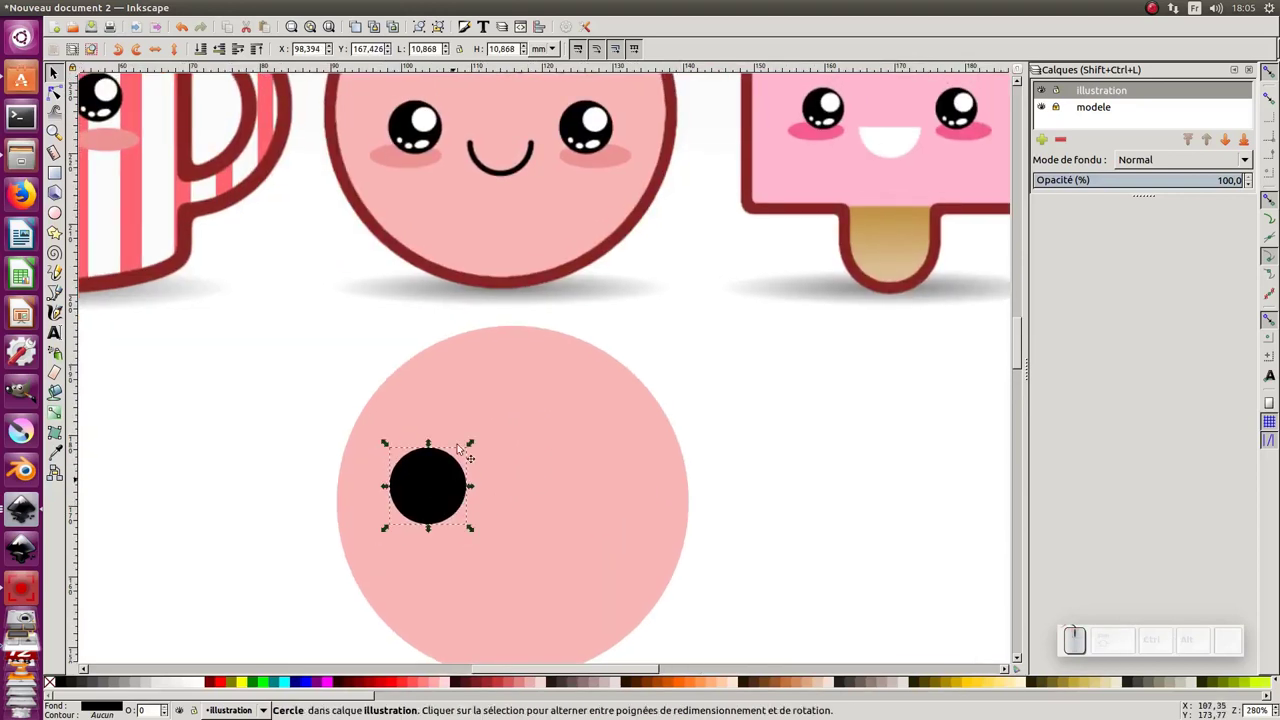
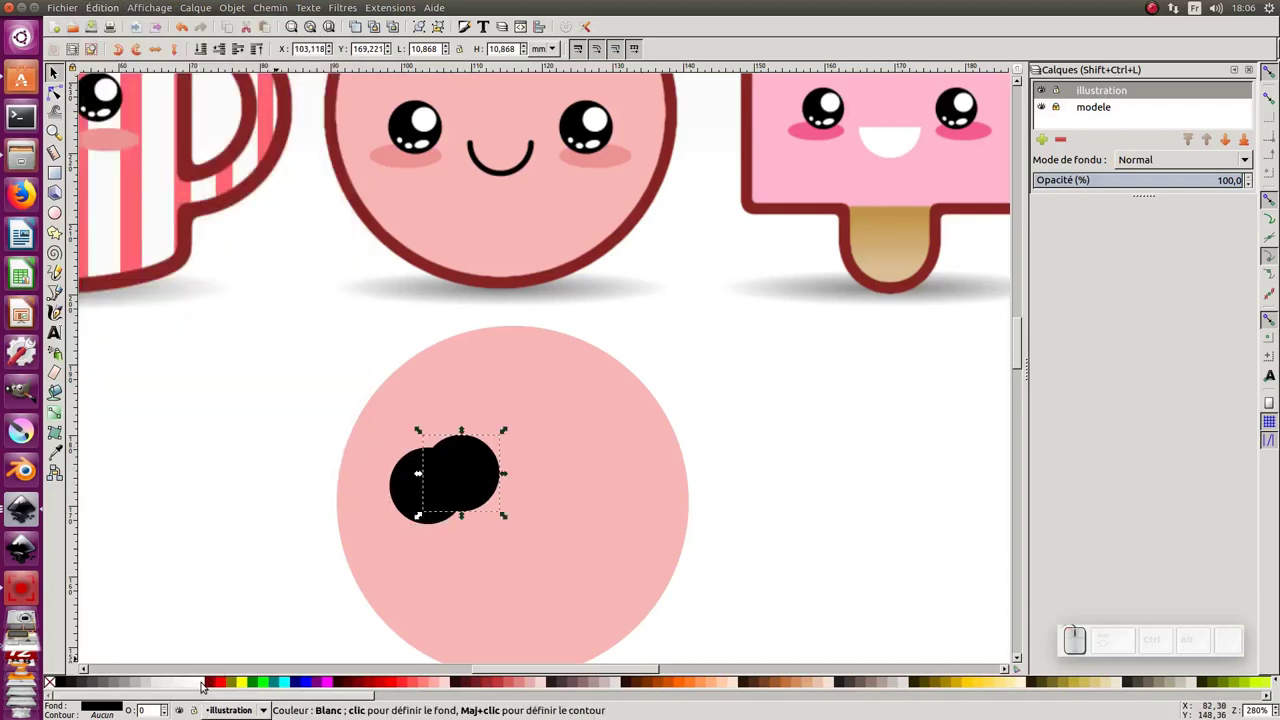
Make a white copy into a small eye highlight, rotate the glint inside the pupil, then deselect
left_click(200, 682)
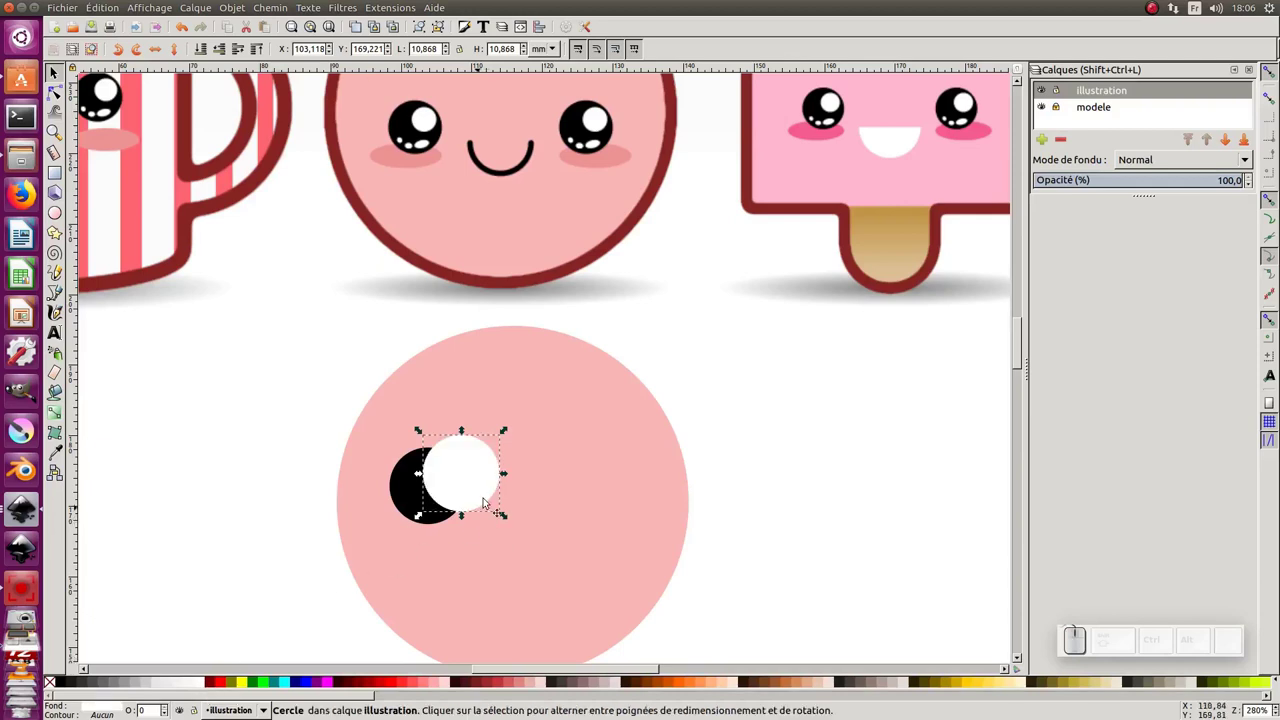
left_click_drag(504, 428, 458, 505)
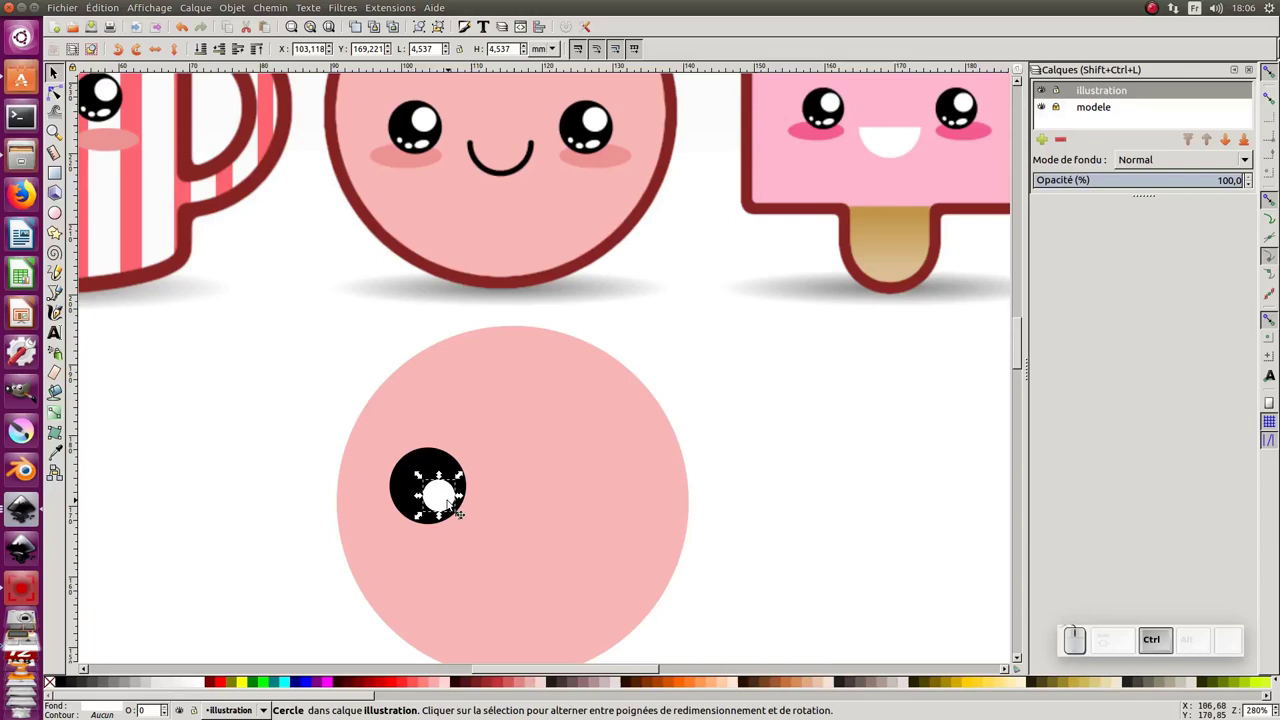
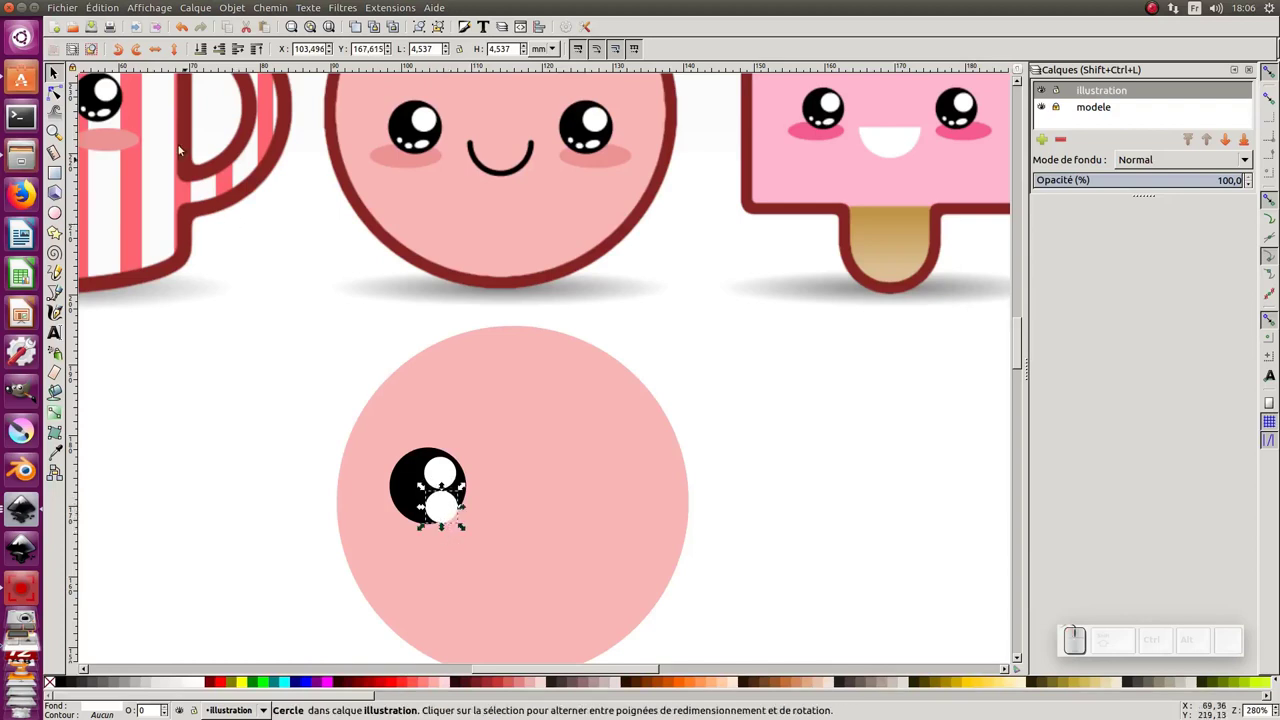
left_click(56, 69)
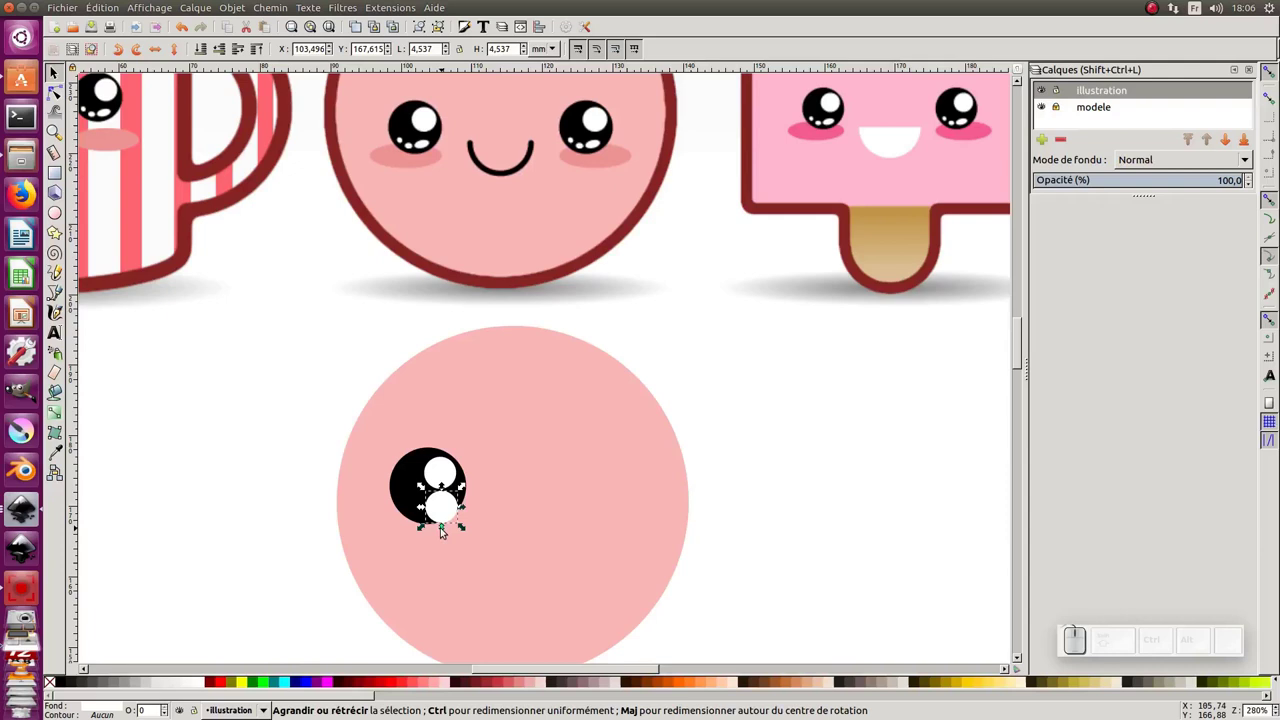
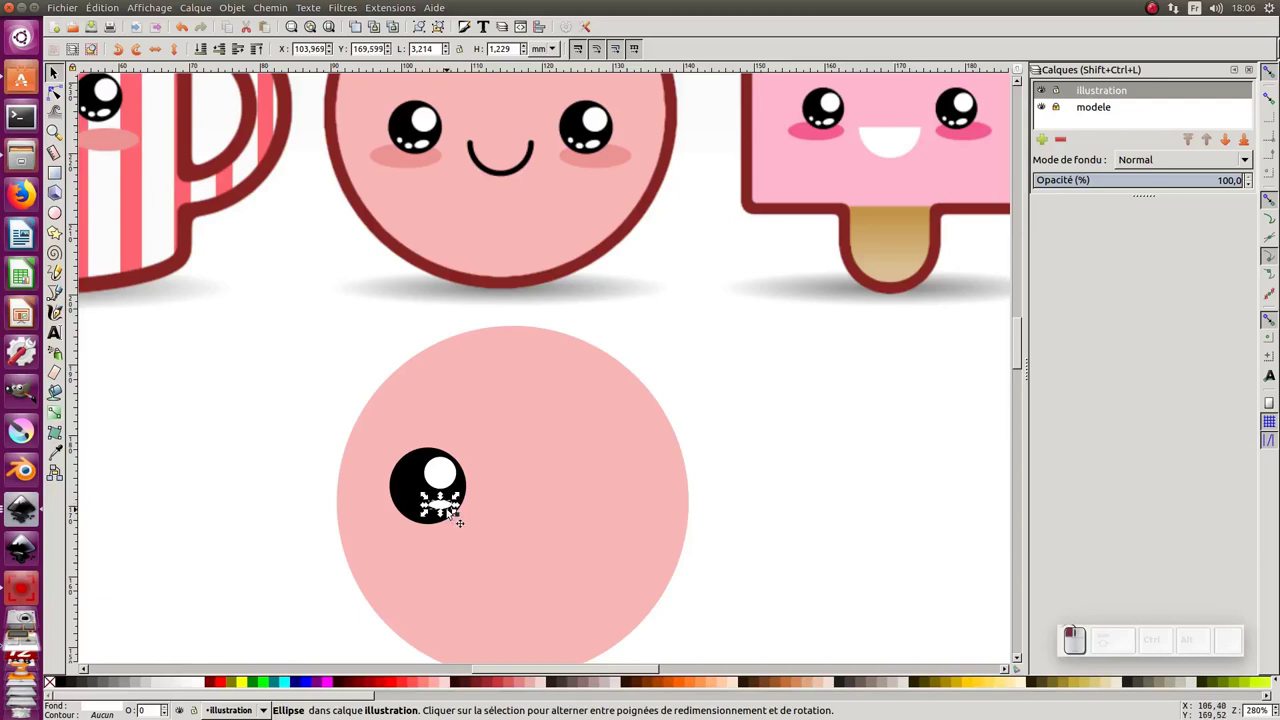
left_click(455, 510)
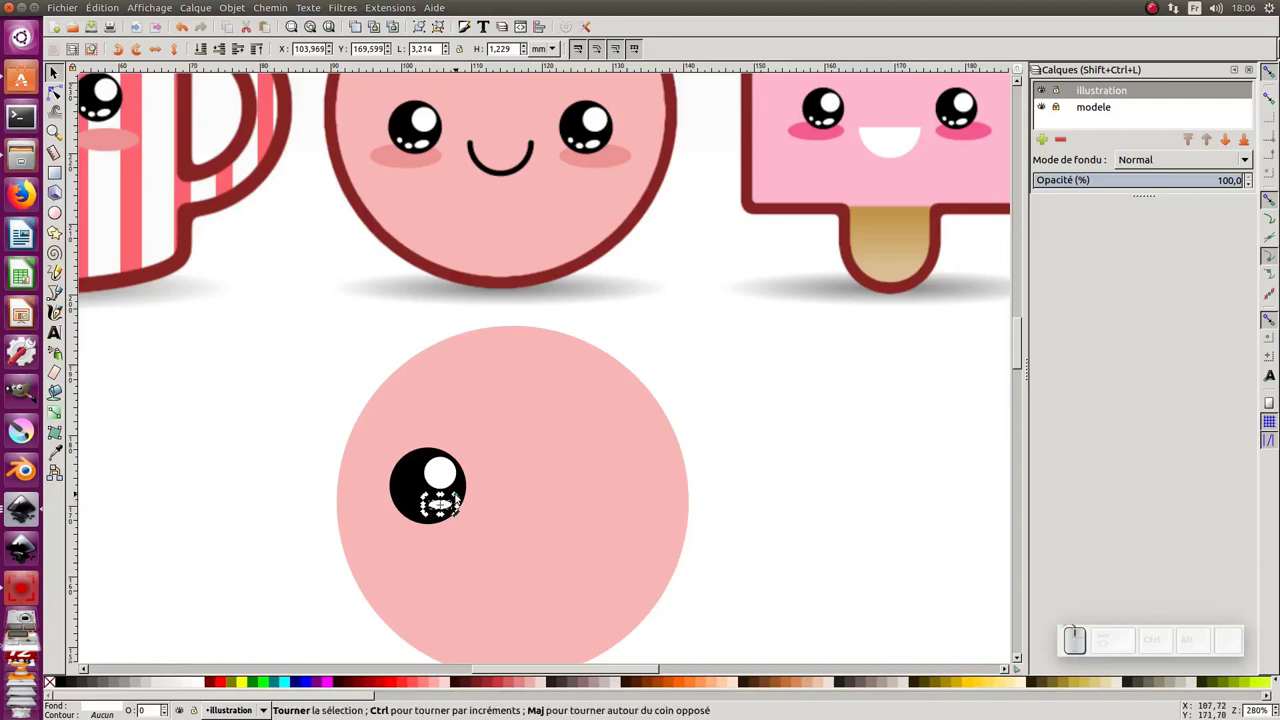
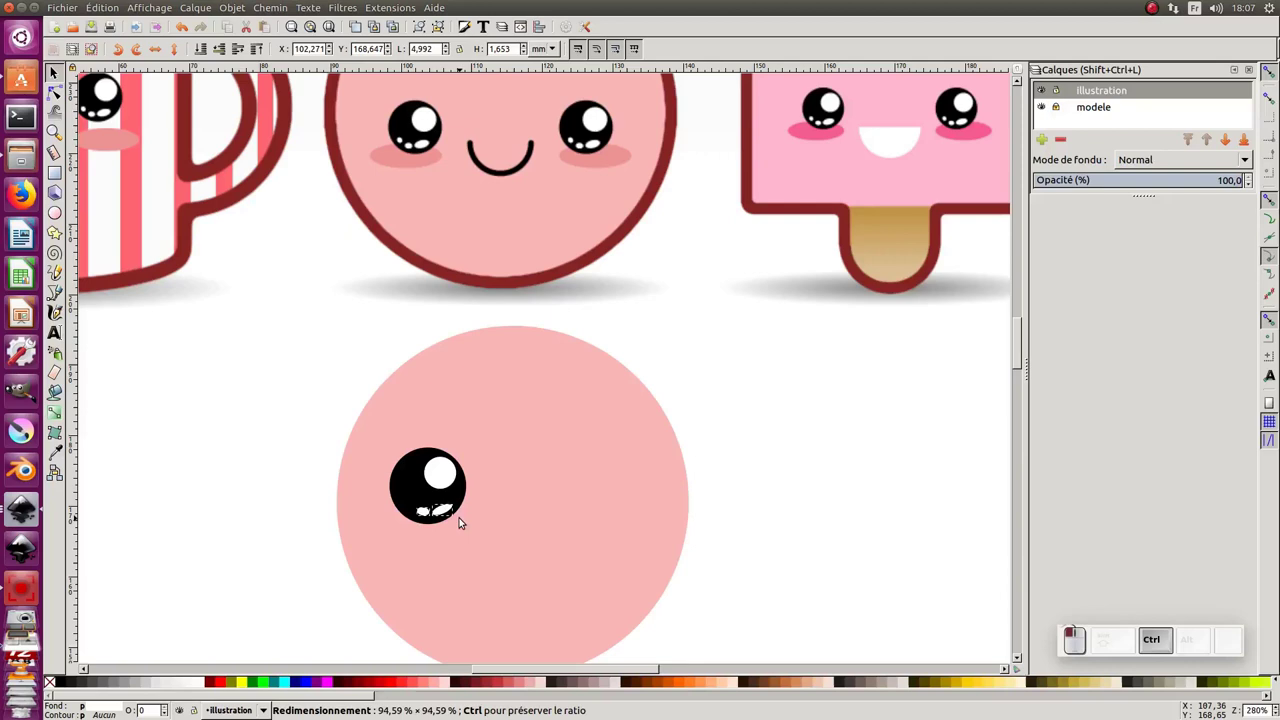
left_click(305, 512)
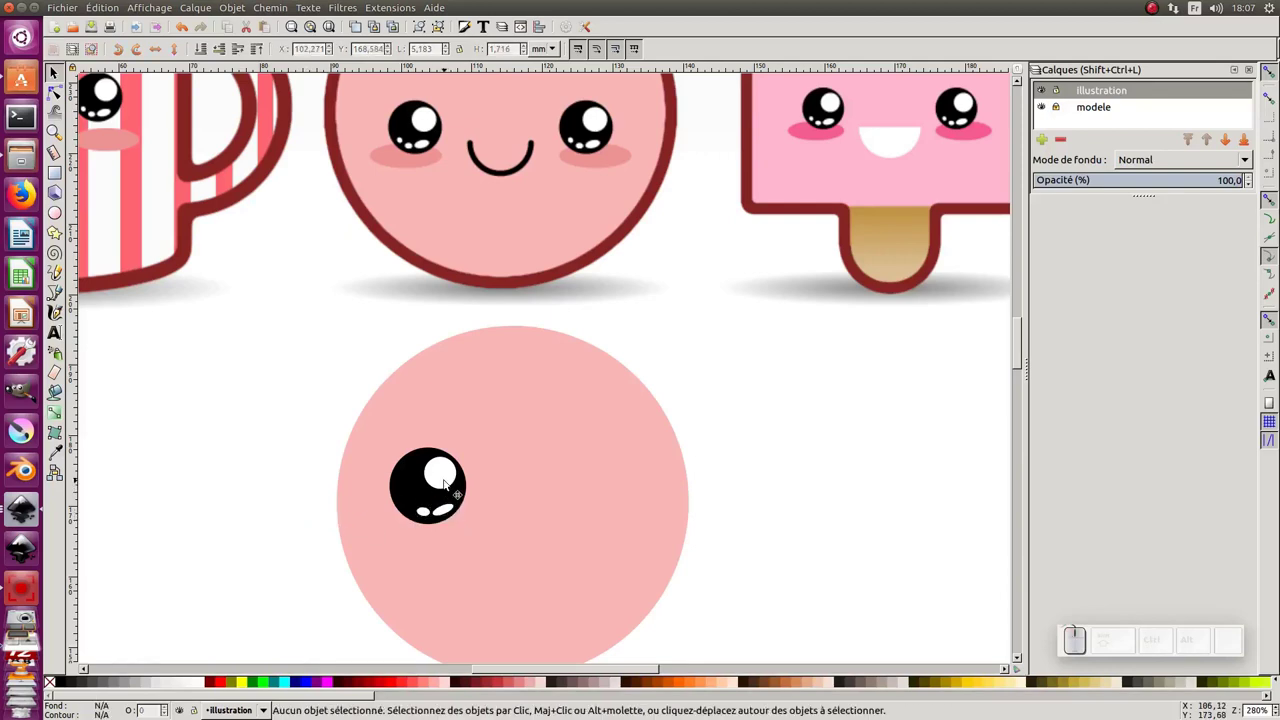
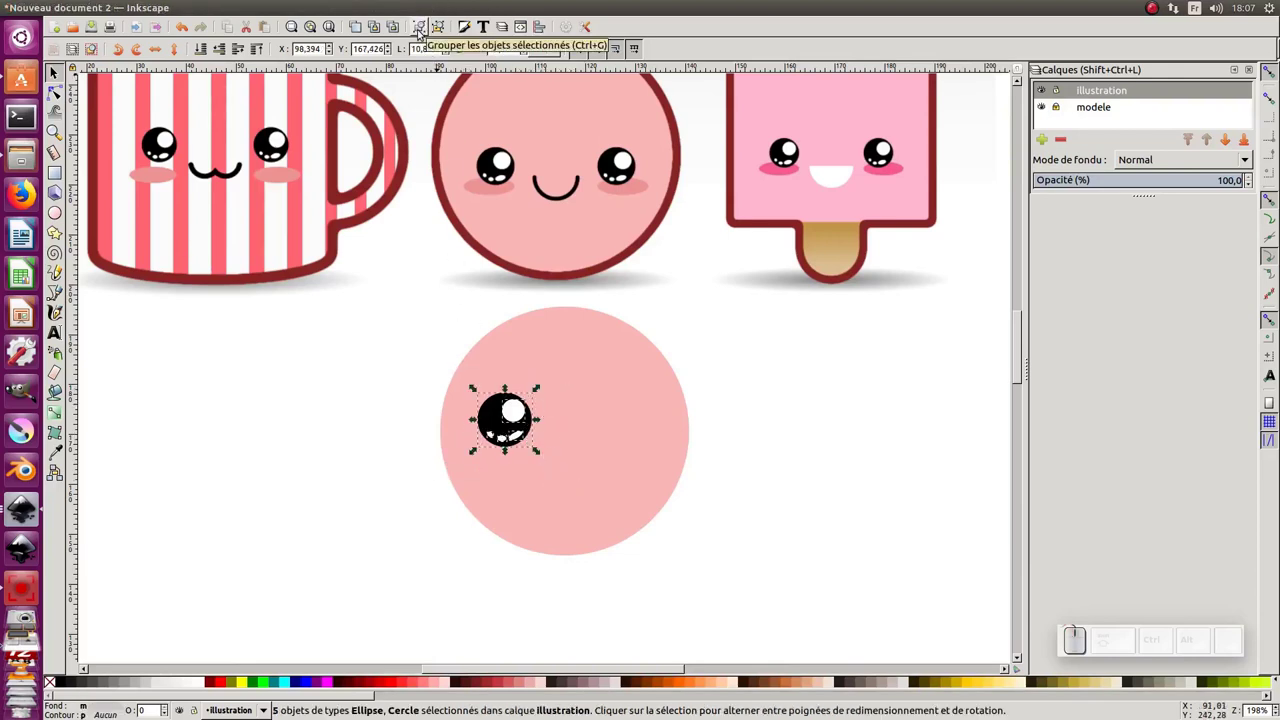
Group the five eye pieces and undo an accidental nudge of the group
left_click(425, 26)
left_click_drag(542, 387, 527, 409)
key("ctrl+z")
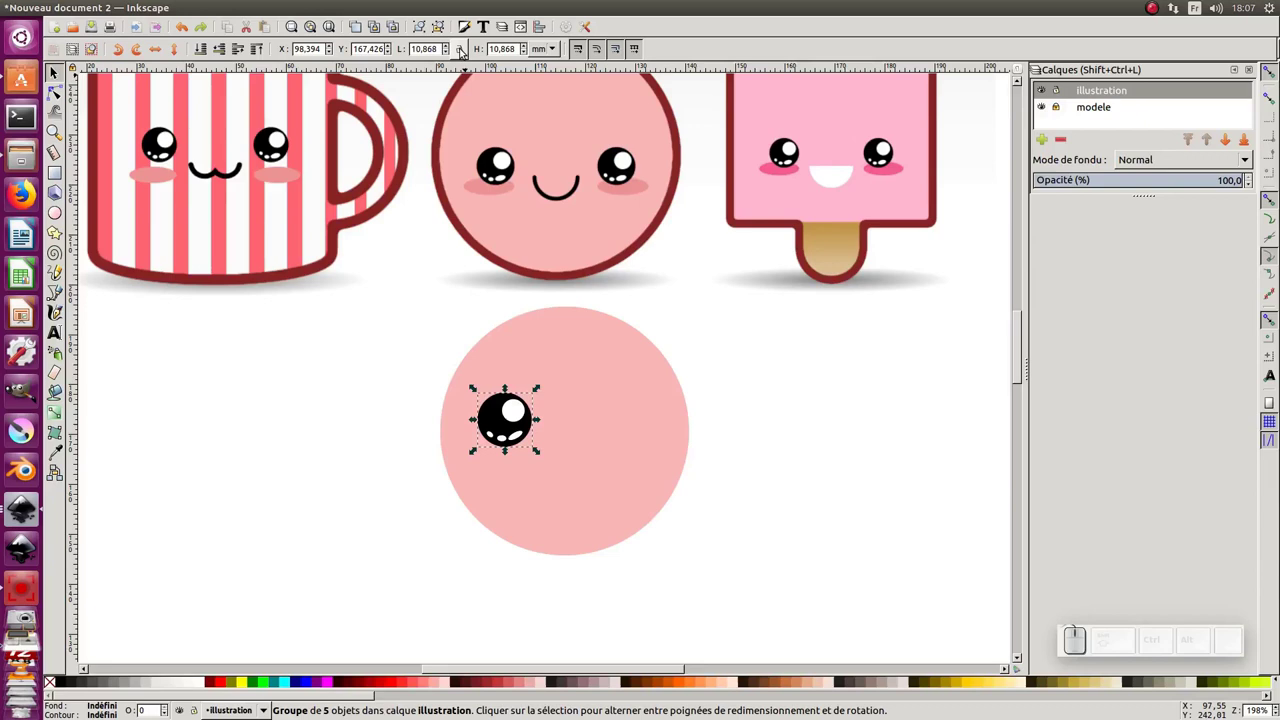
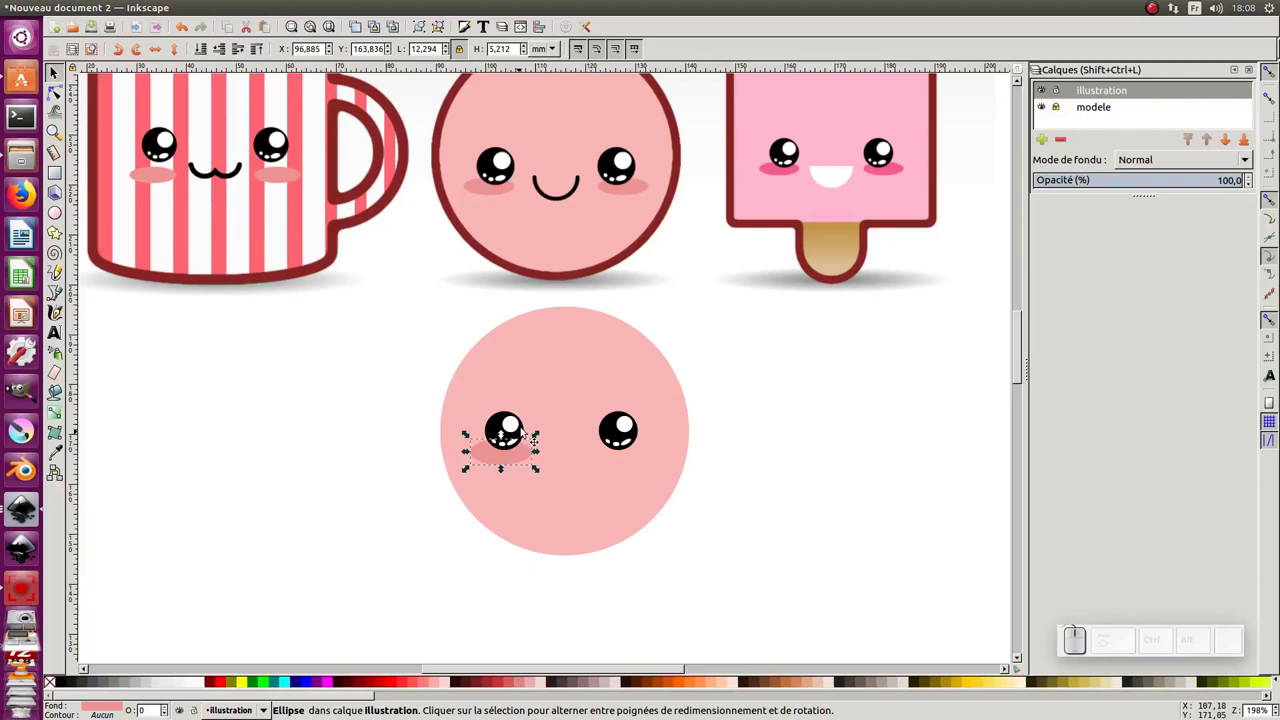
Center the blush horizontally under the left eye using Align and Distribute
left_click(524, 457)
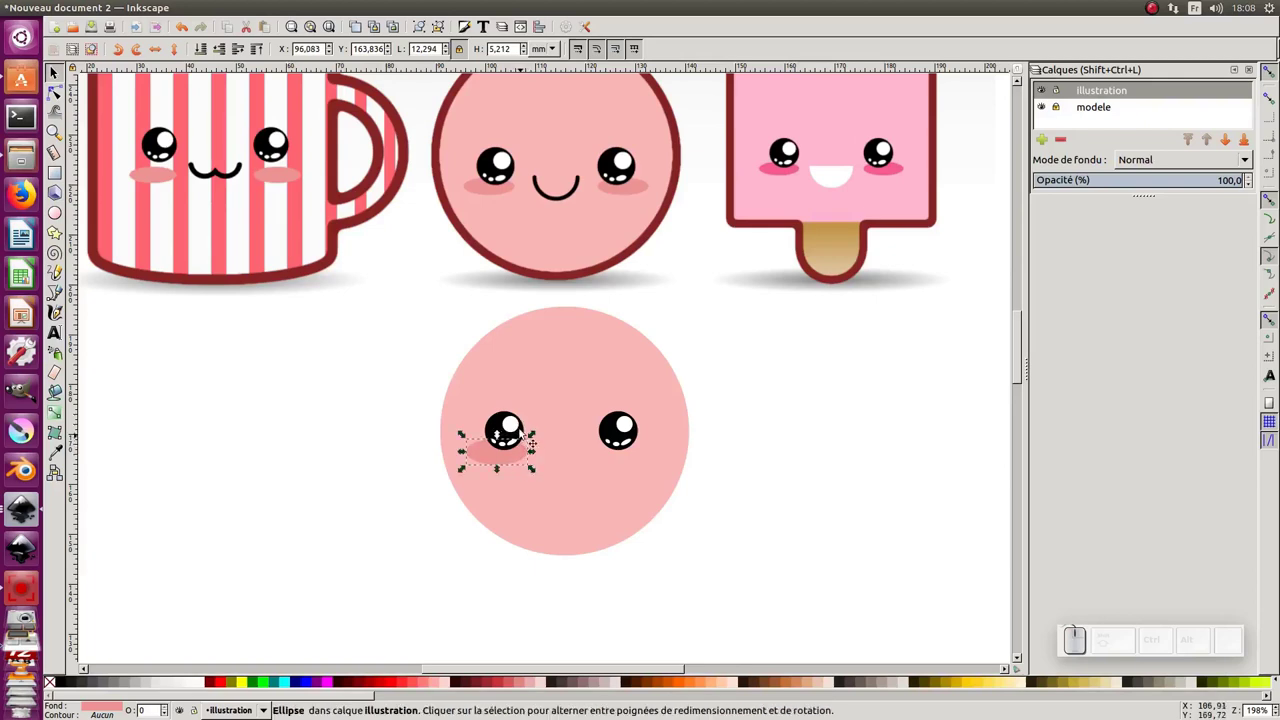
left_click(524, 431)
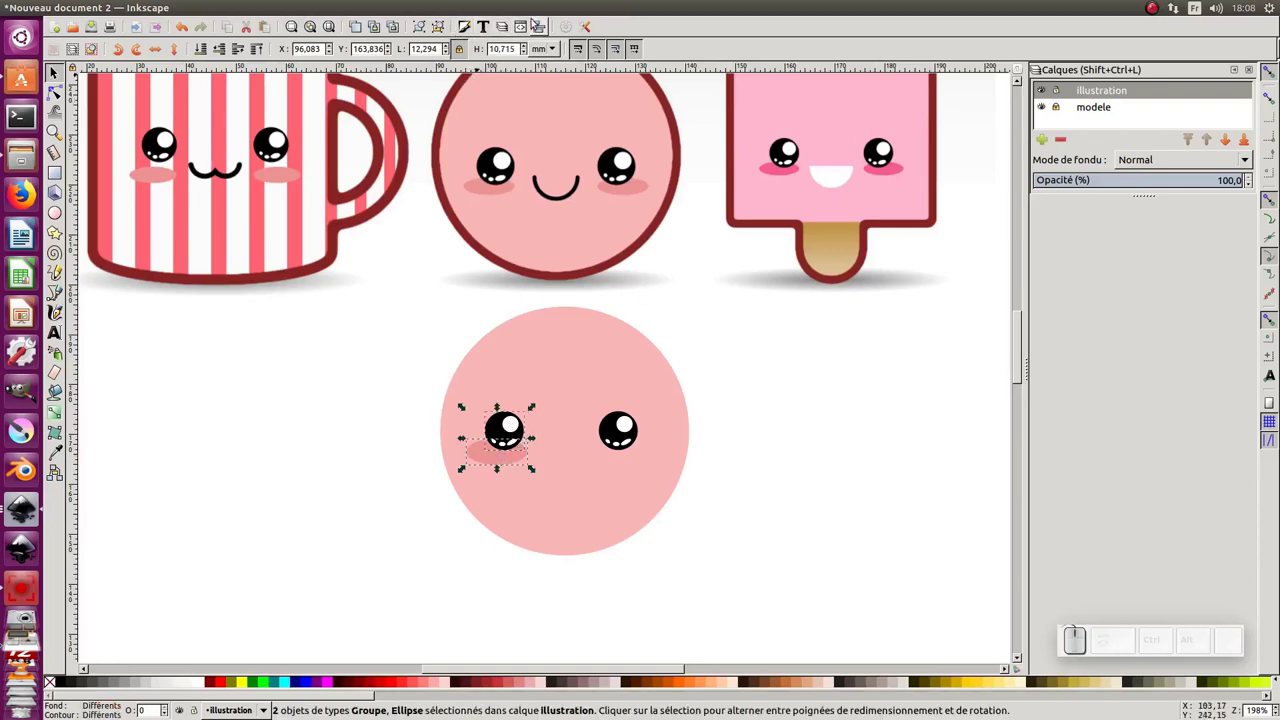
left_click(539, 23)
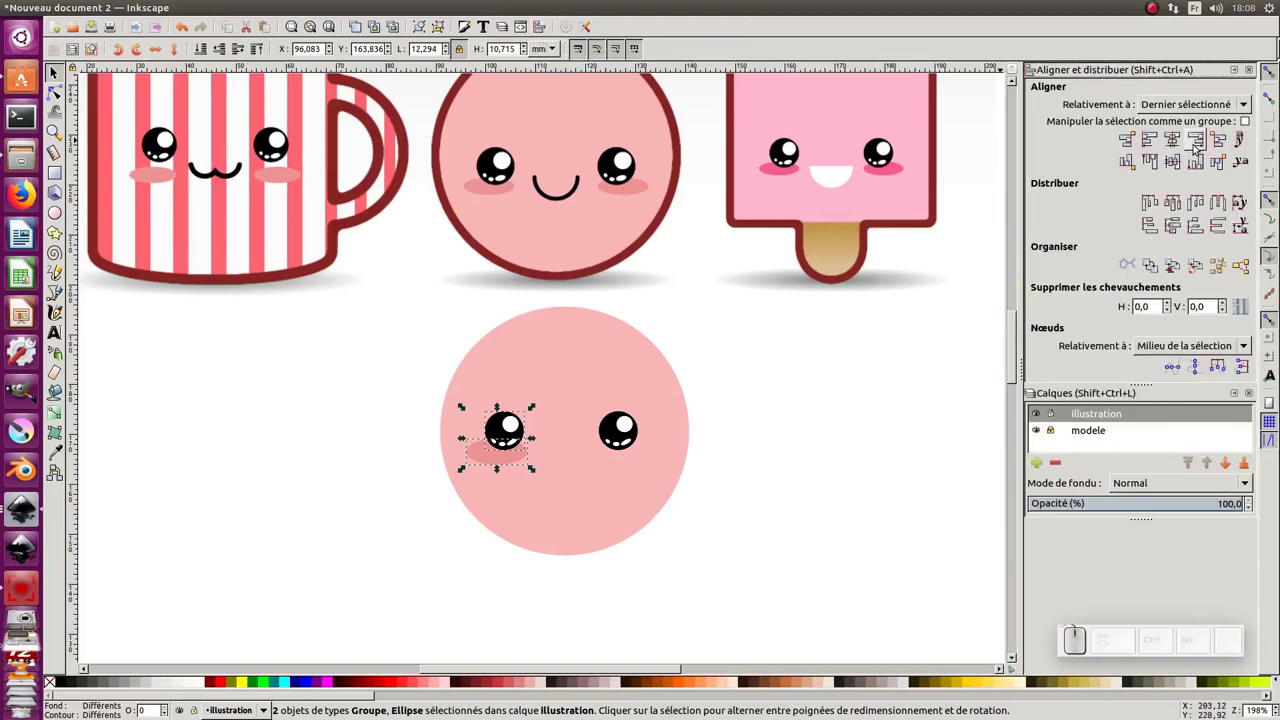
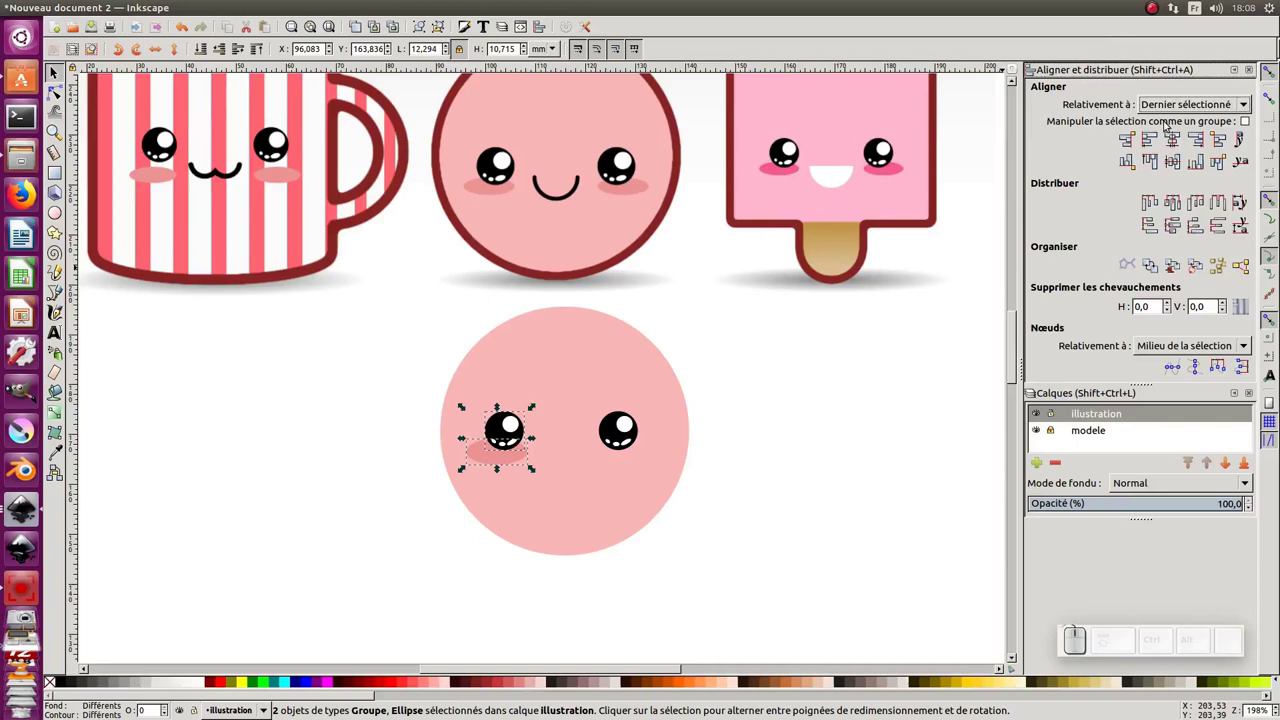
left_click(1192, 141)
left_click(833, 393)
left_click(469, 450)
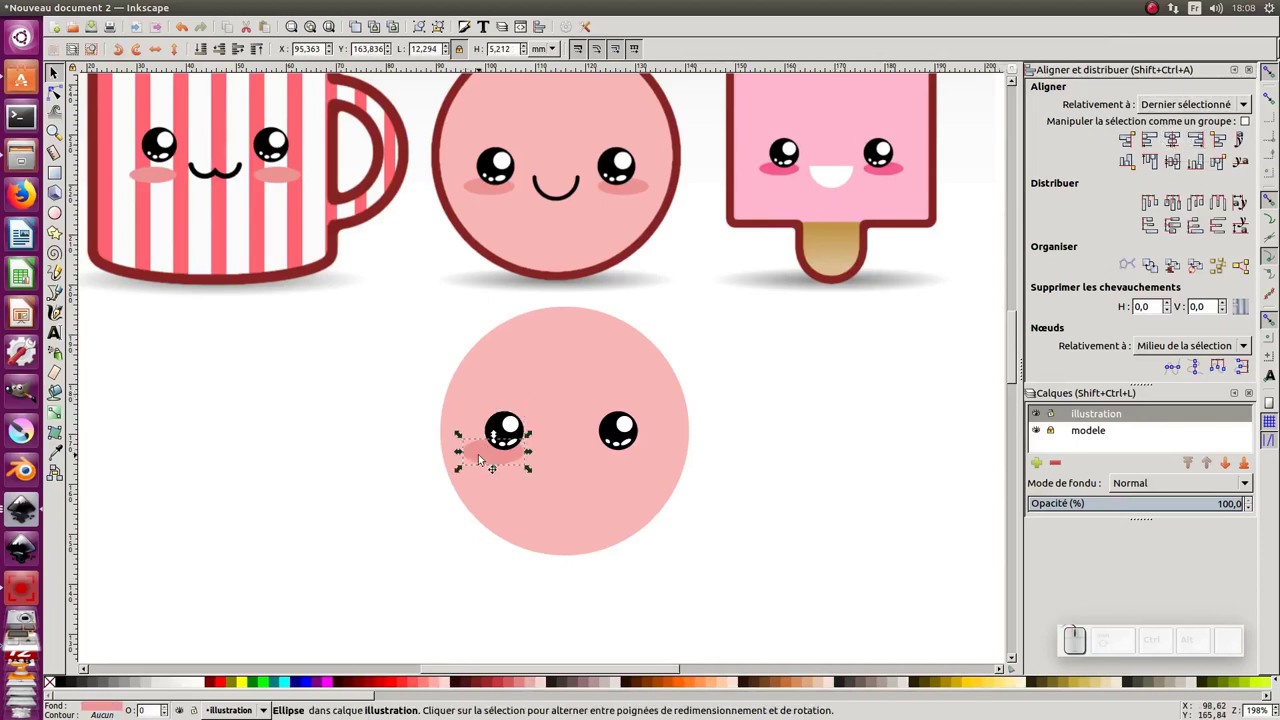
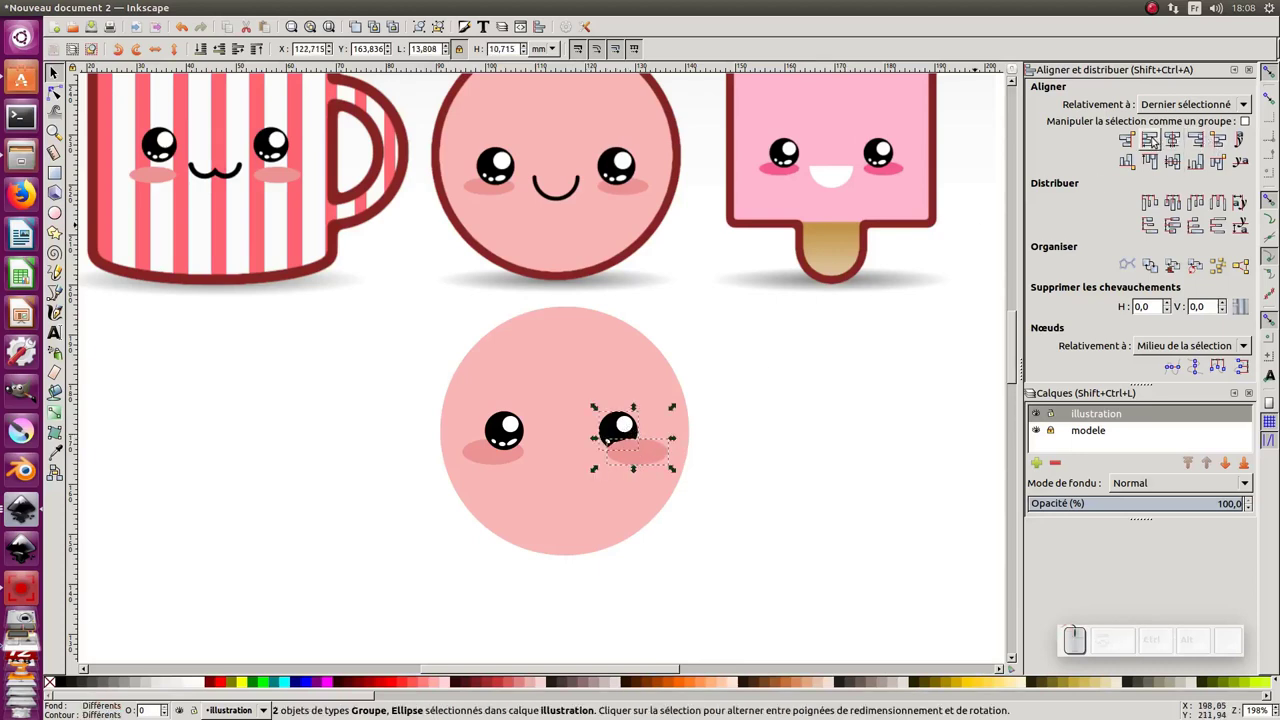
Center the second blush horizontally under the right eye
left_click(1151, 138)
left_click(782, 440)
left_click(643, 451)
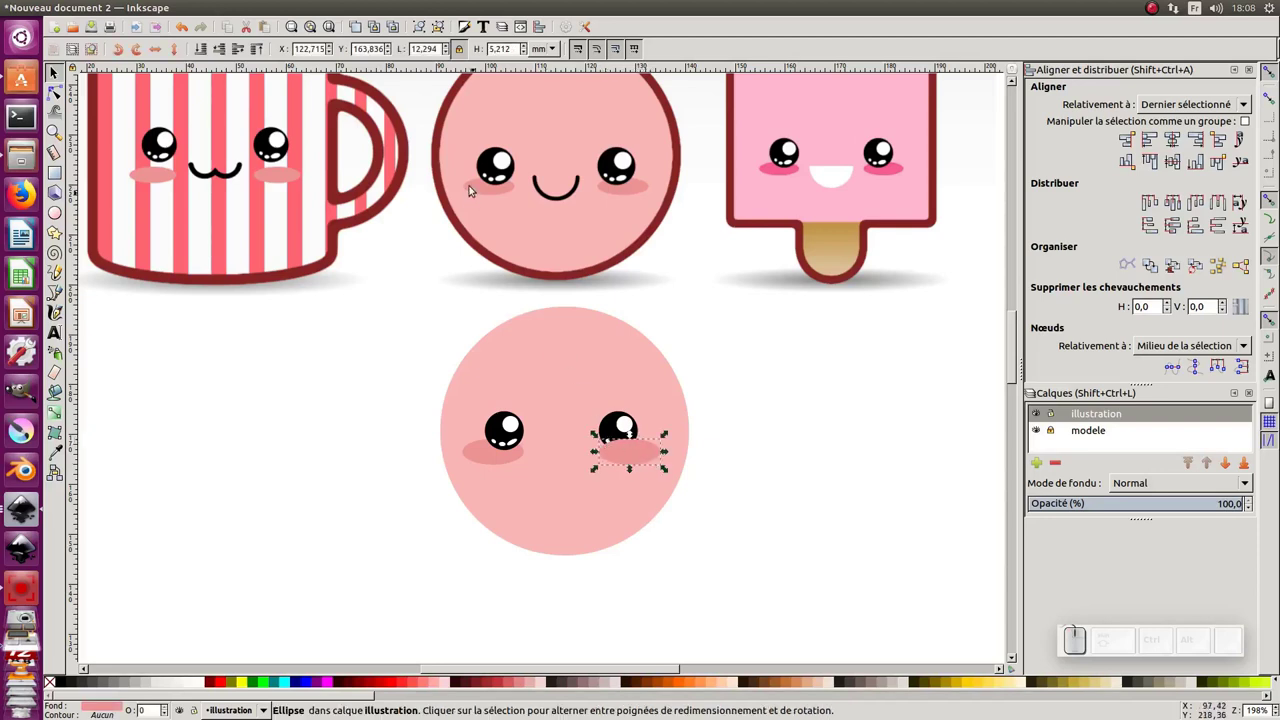
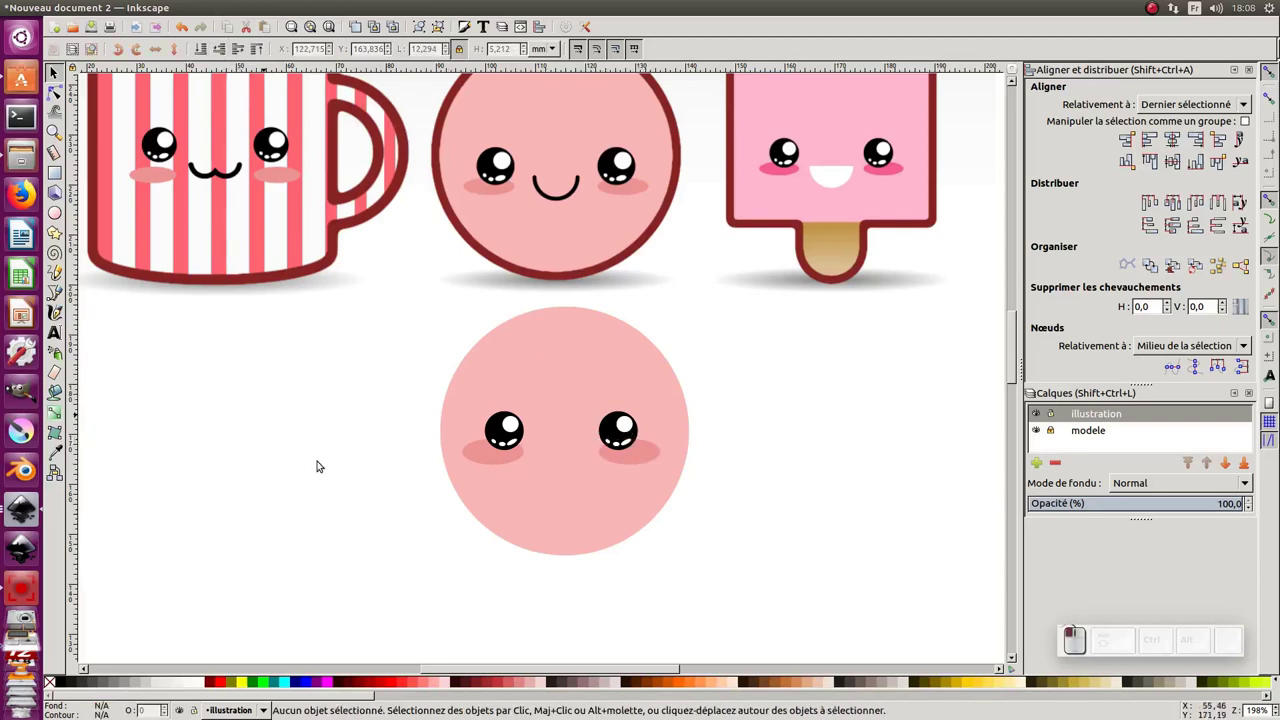
Duplicate the pale pink face circle on top of the eyes and blushes
left_click(568, 528)
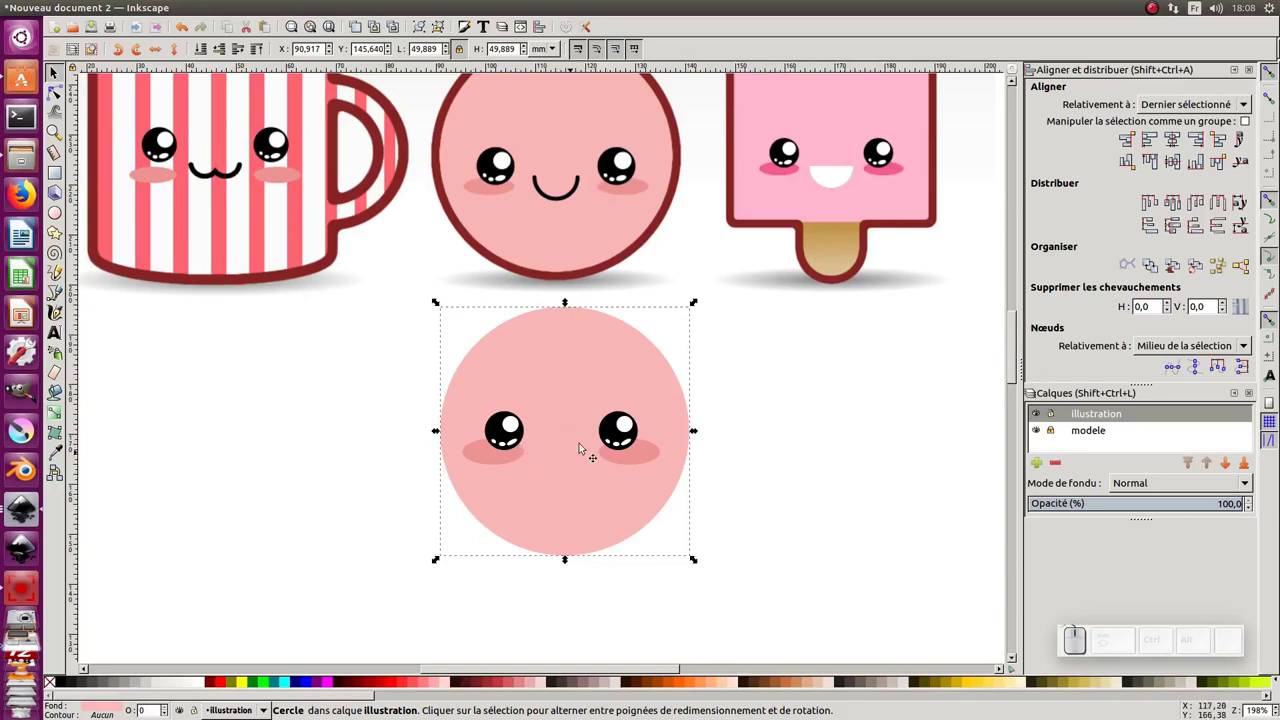
key("ctrl+d")
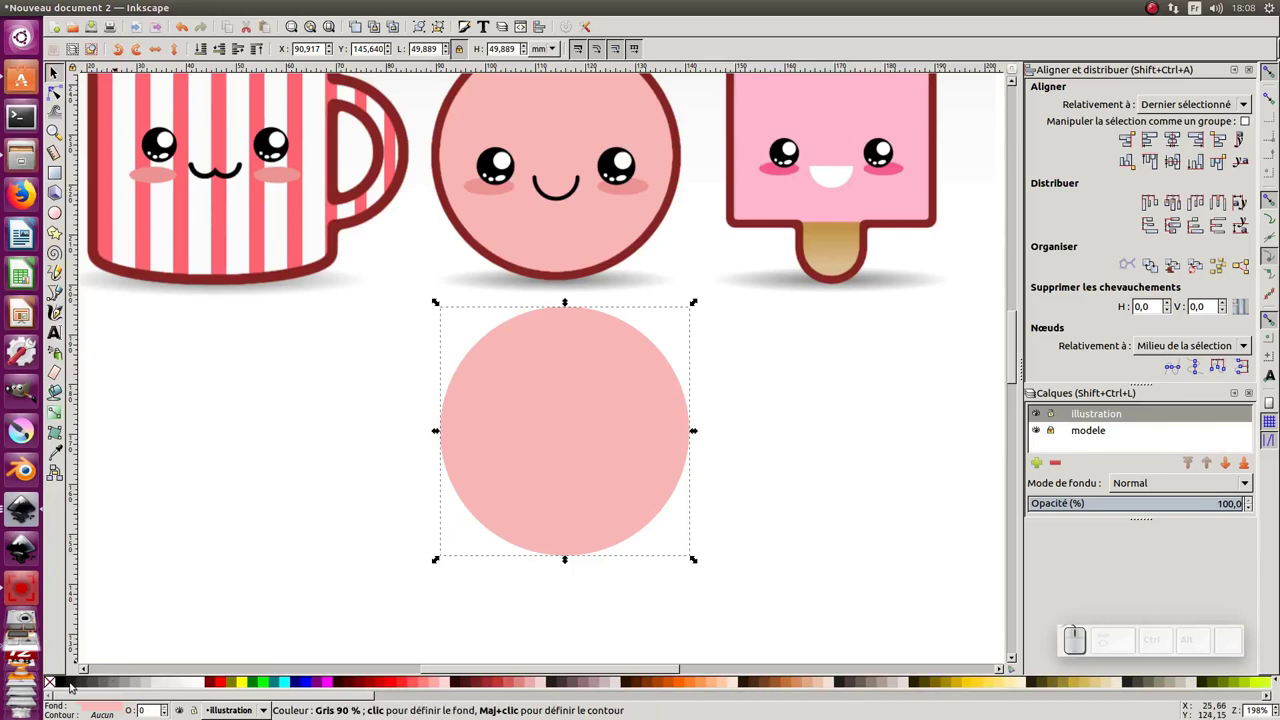
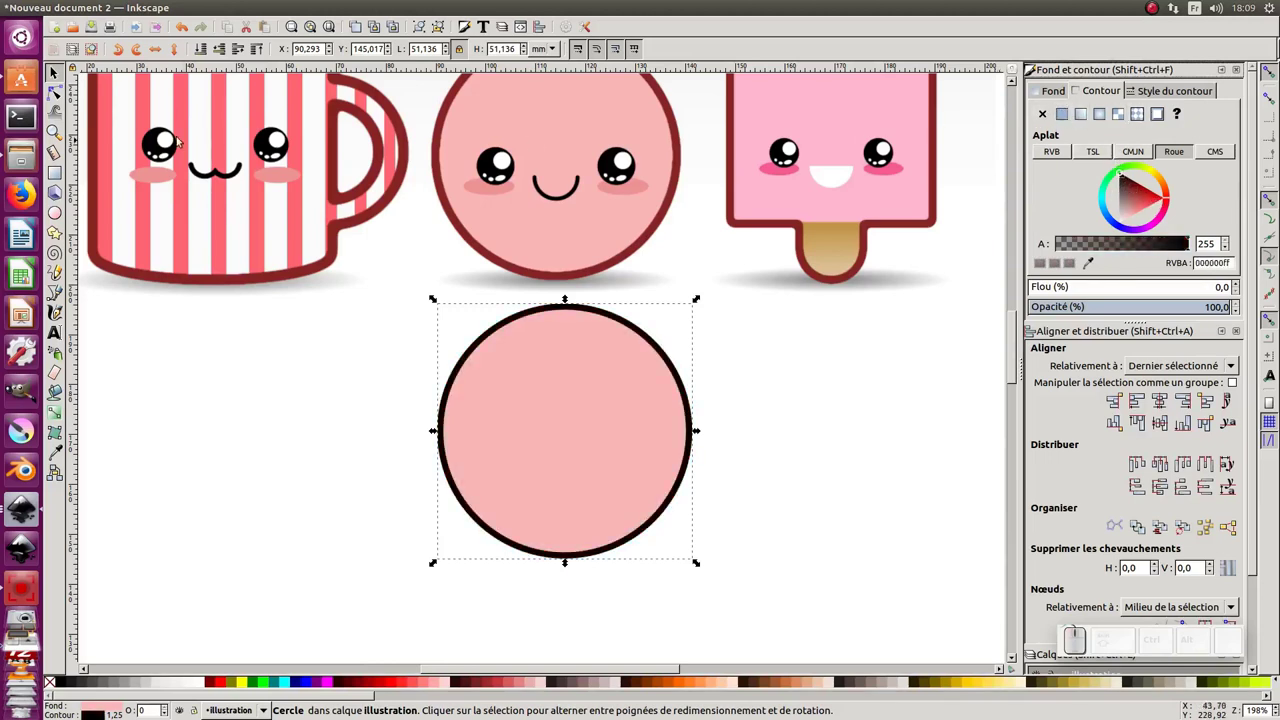
With the Node tool, delete the top of the outlined circle, leaving the lower arc
left_click(56, 91)
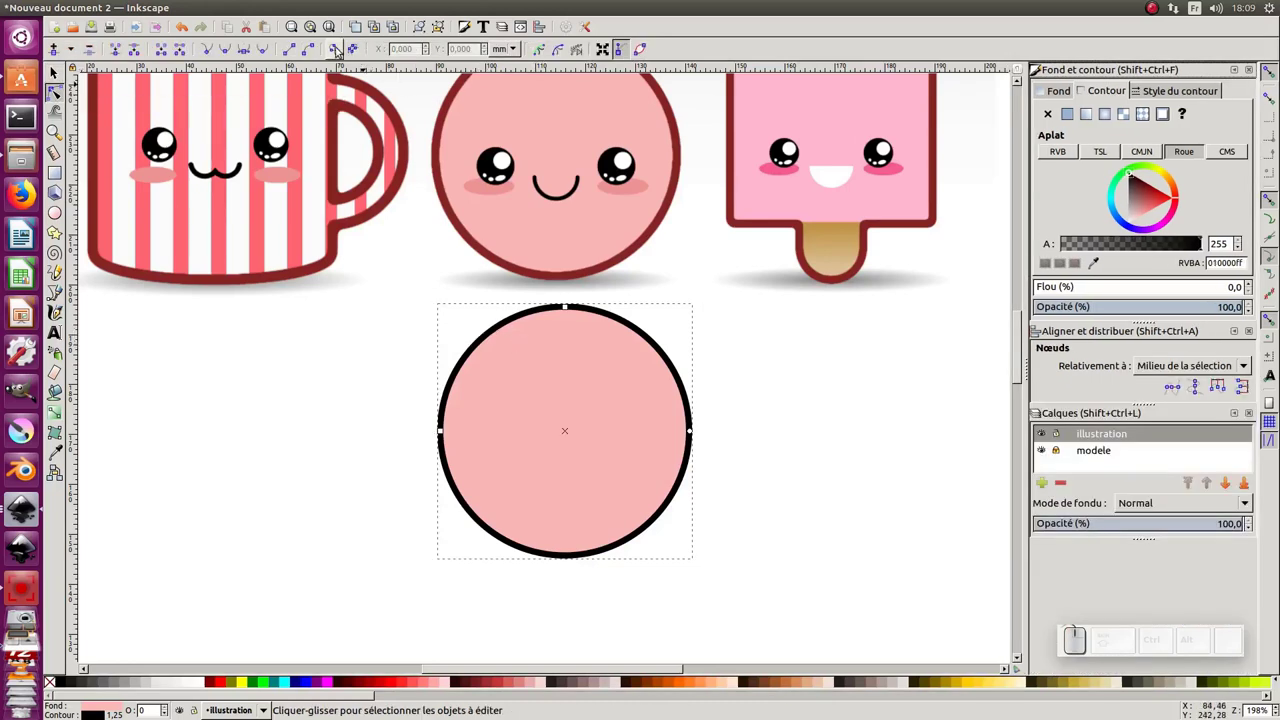
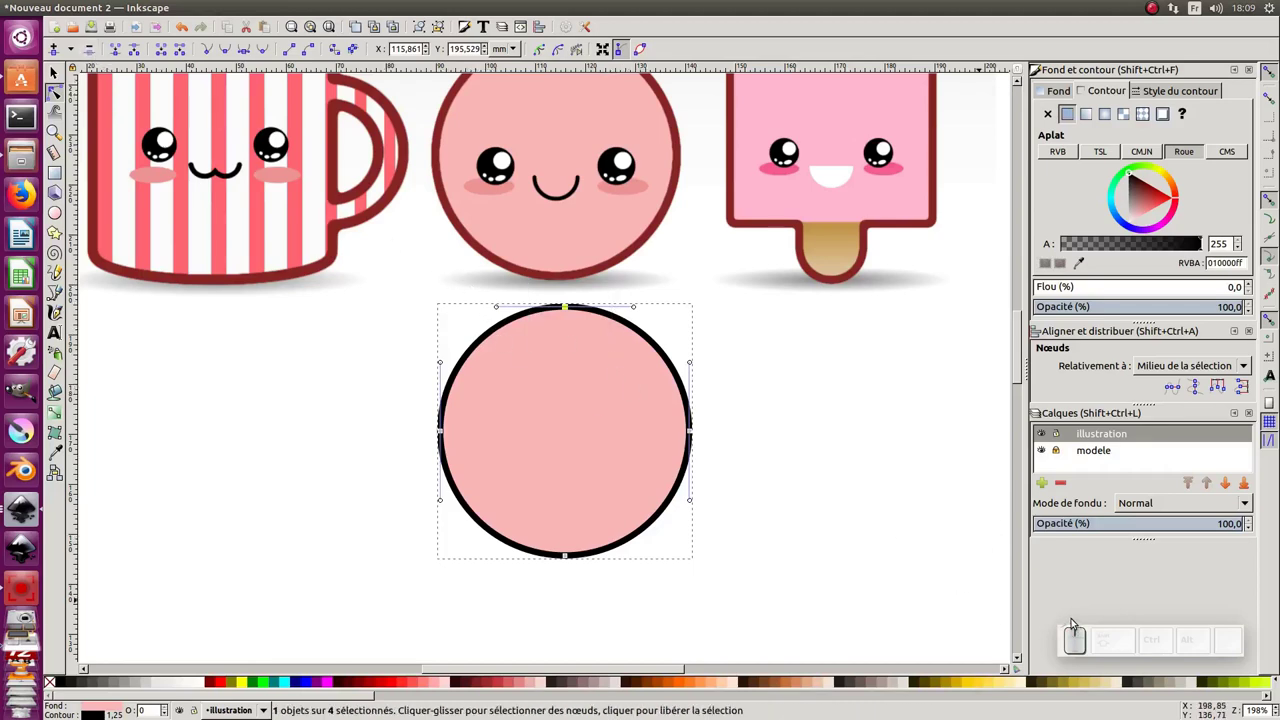
key("Delete")
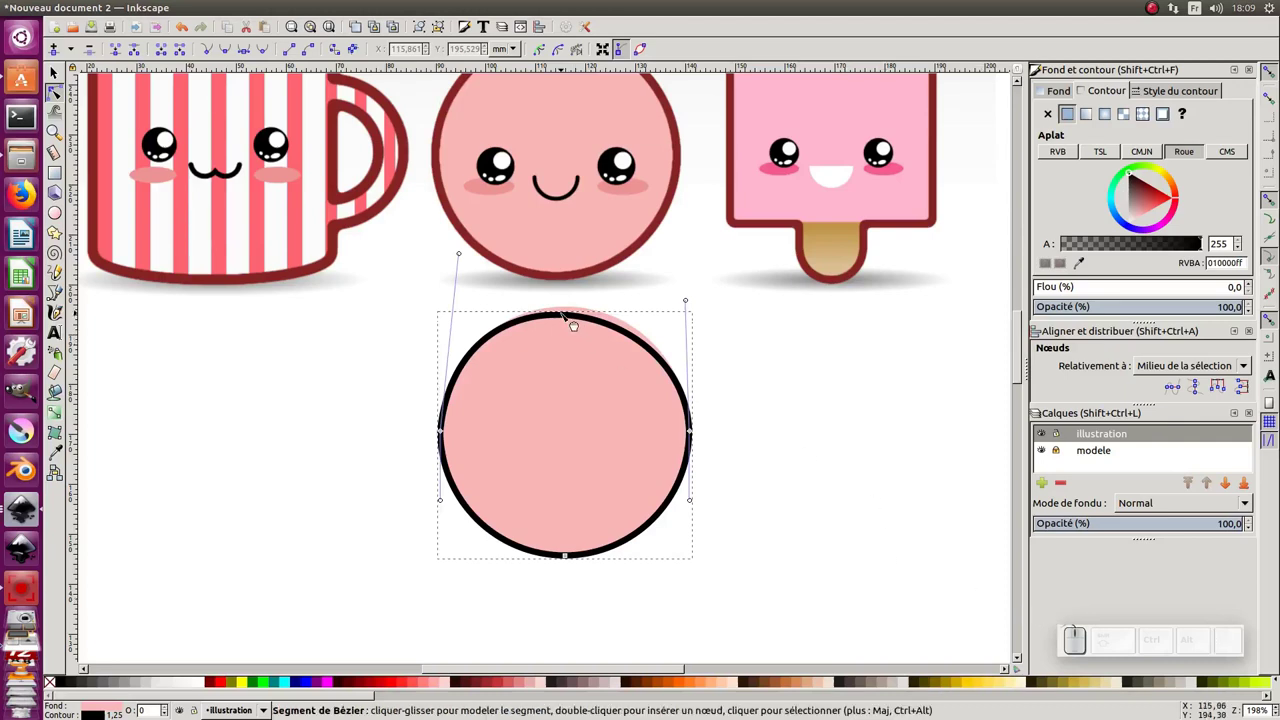
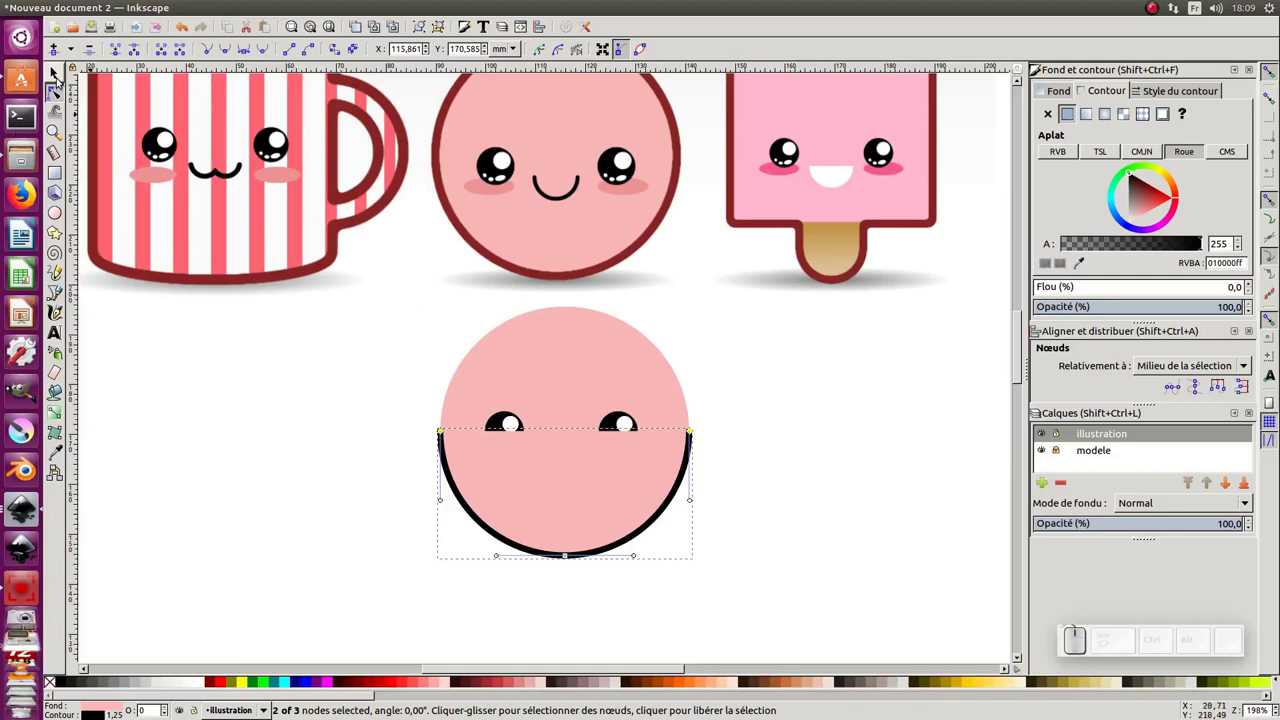
left_click(56, 77)
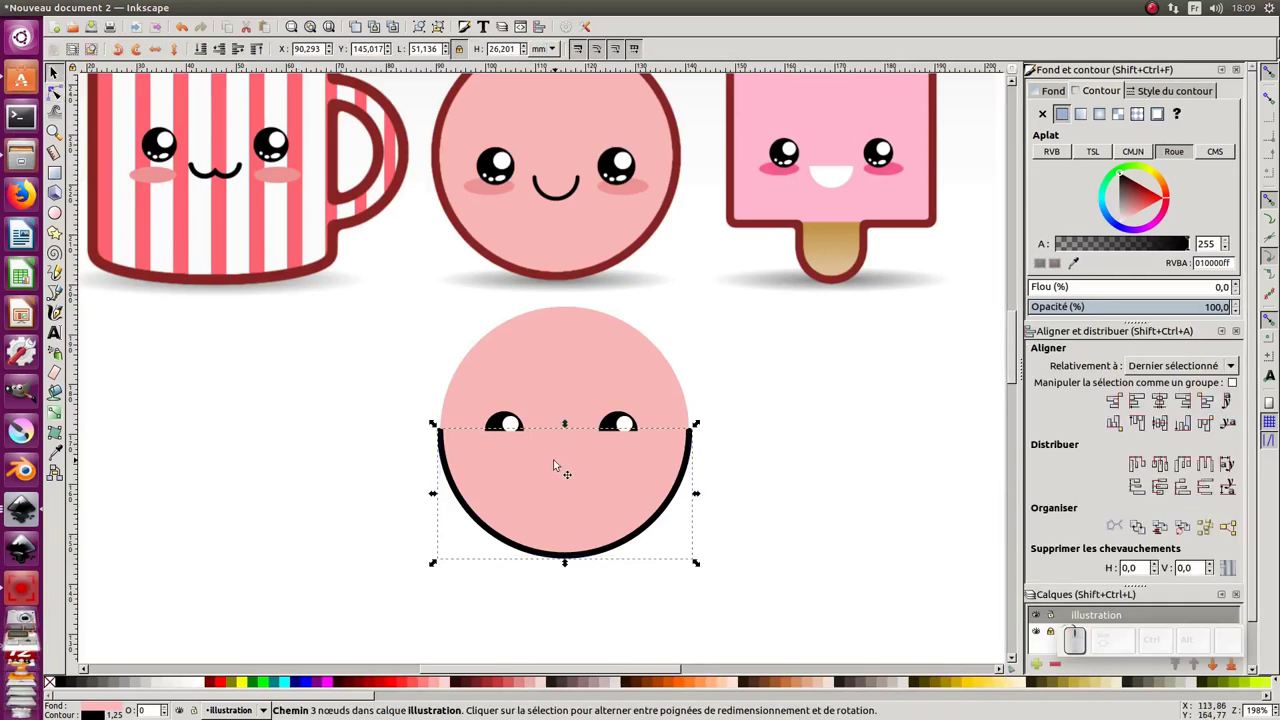
Remove the arc's pink fill and stop the stroke width from scaling when resizing
left_click(1054, 92)
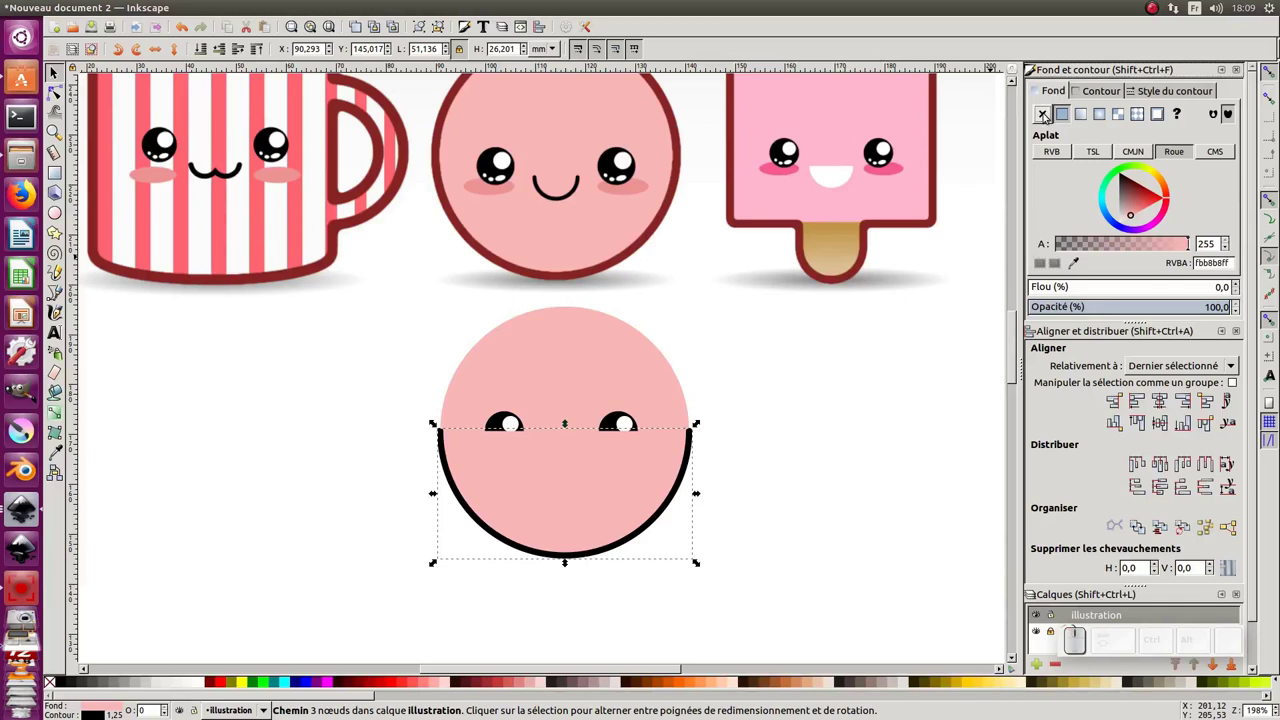
left_click(1043, 113)
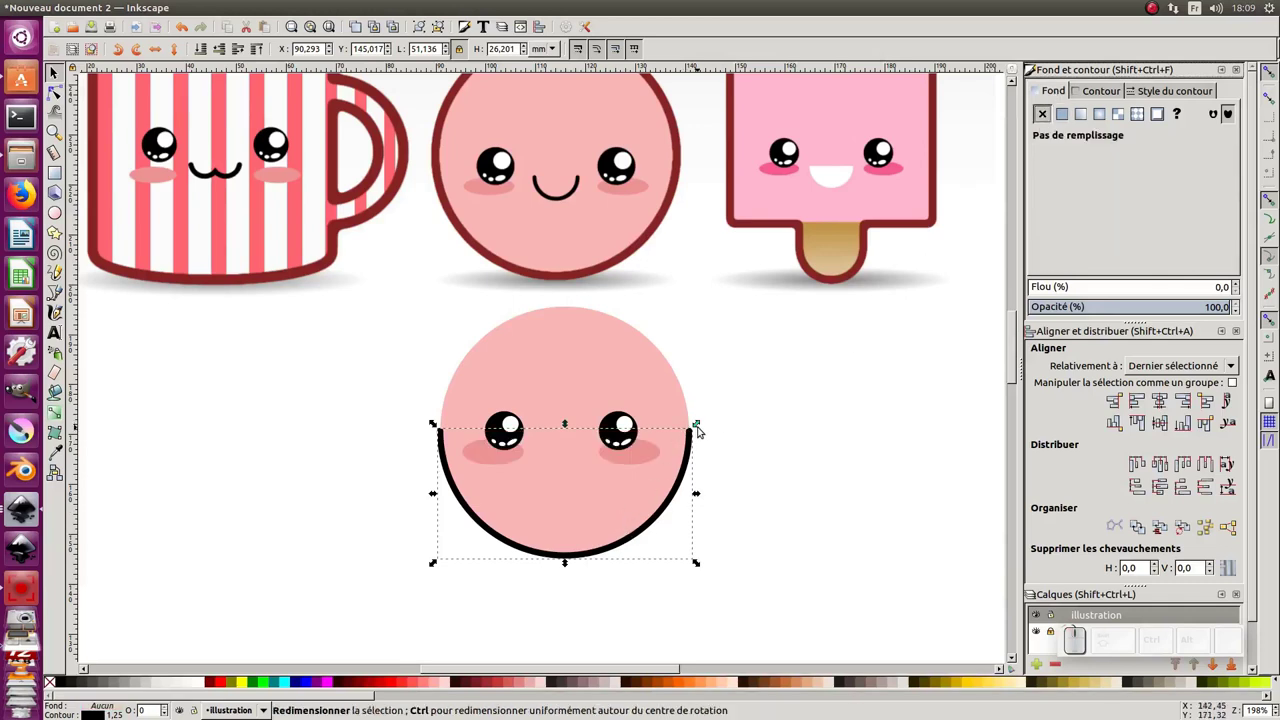
left_click_drag(703, 426, 555, 535)
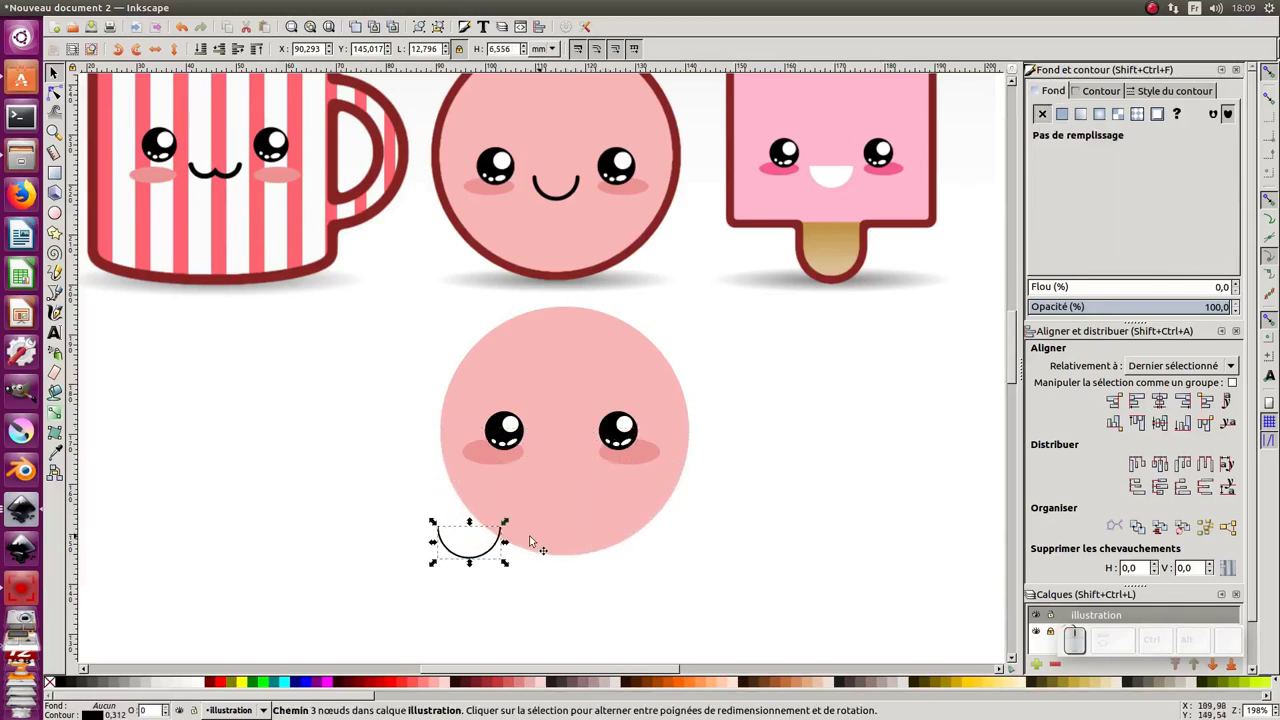
key("ctrl+z")
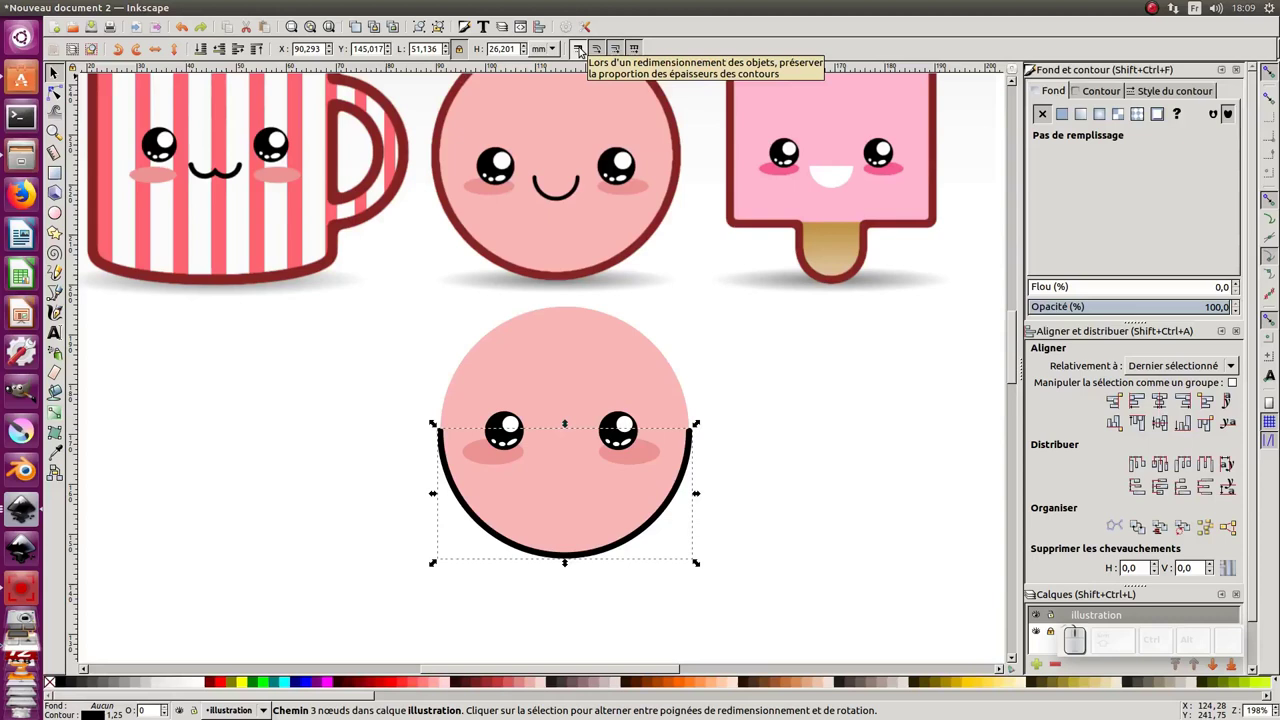
left_click(580, 48)
Shrink the arc into a small smile and position it on the face between the eyes
left_click_drag(695, 425, 614, 473)
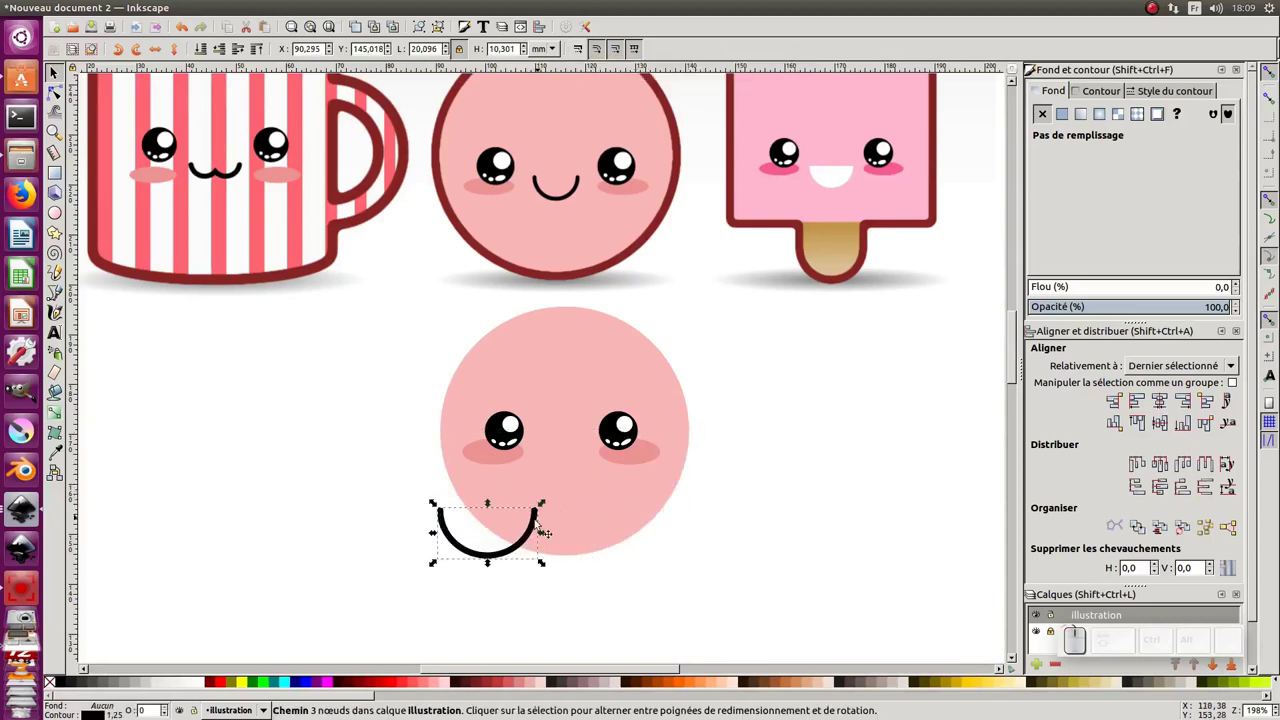
left_click_drag(532, 524, 622, 467)
left_click_drag(624, 456, 574, 503)
left_click_drag(558, 505, 600, 461)
left_click_drag(599, 458, 595, 477)
left_click_drag(593, 480, 572, 449)
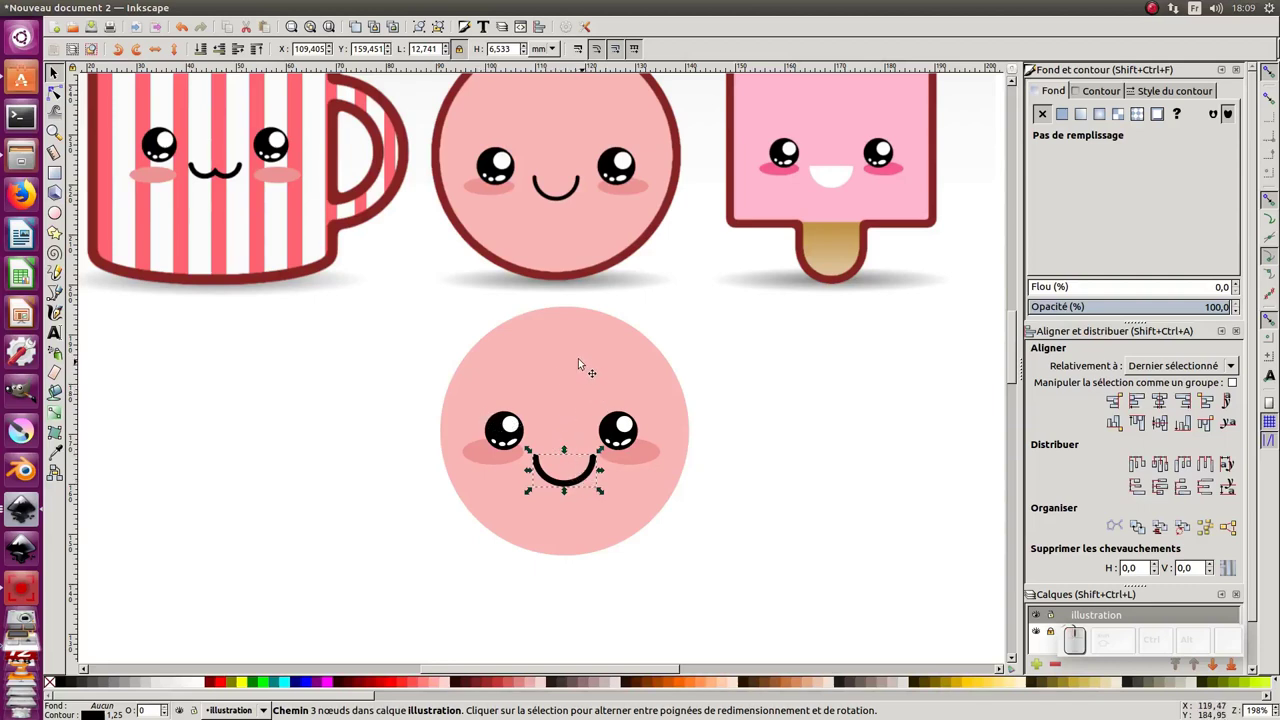
Centre the smile on the circle's vertical axis and group all face parts with Ctrl+G
left_click(577, 363)
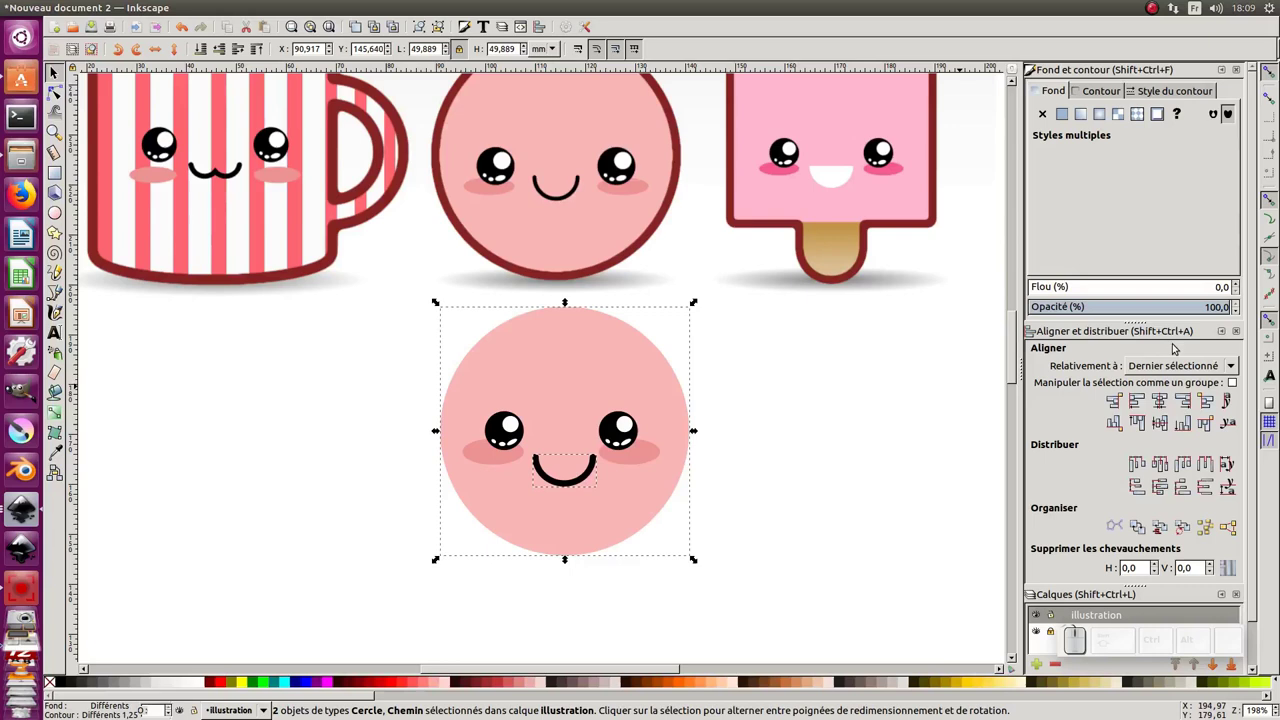
left_click(1160, 398)
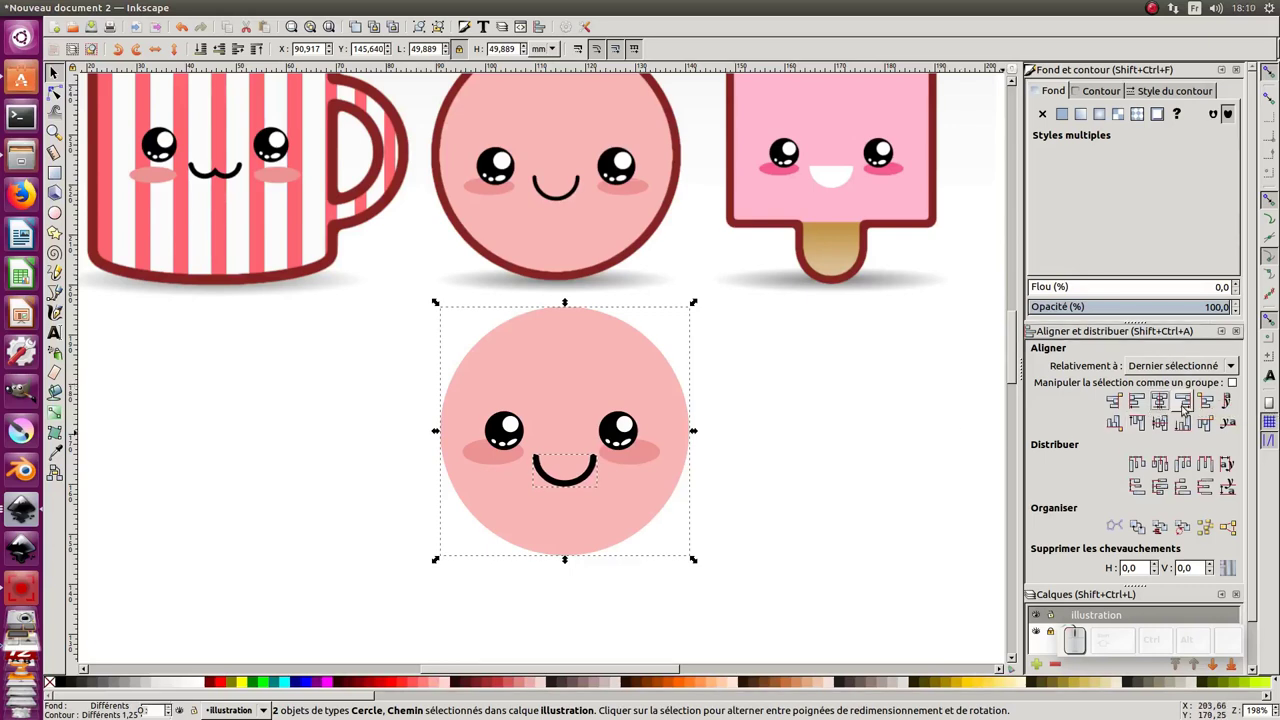
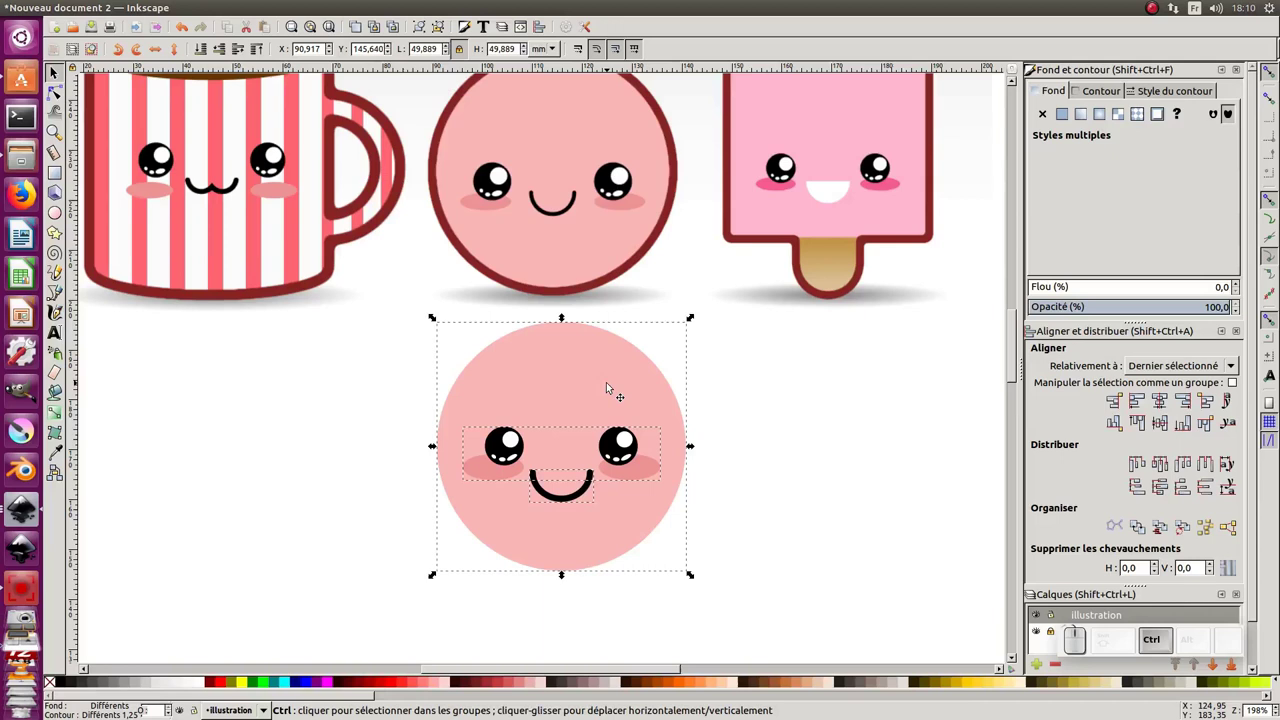
key("ctrl+g")
left_click(627, 387)
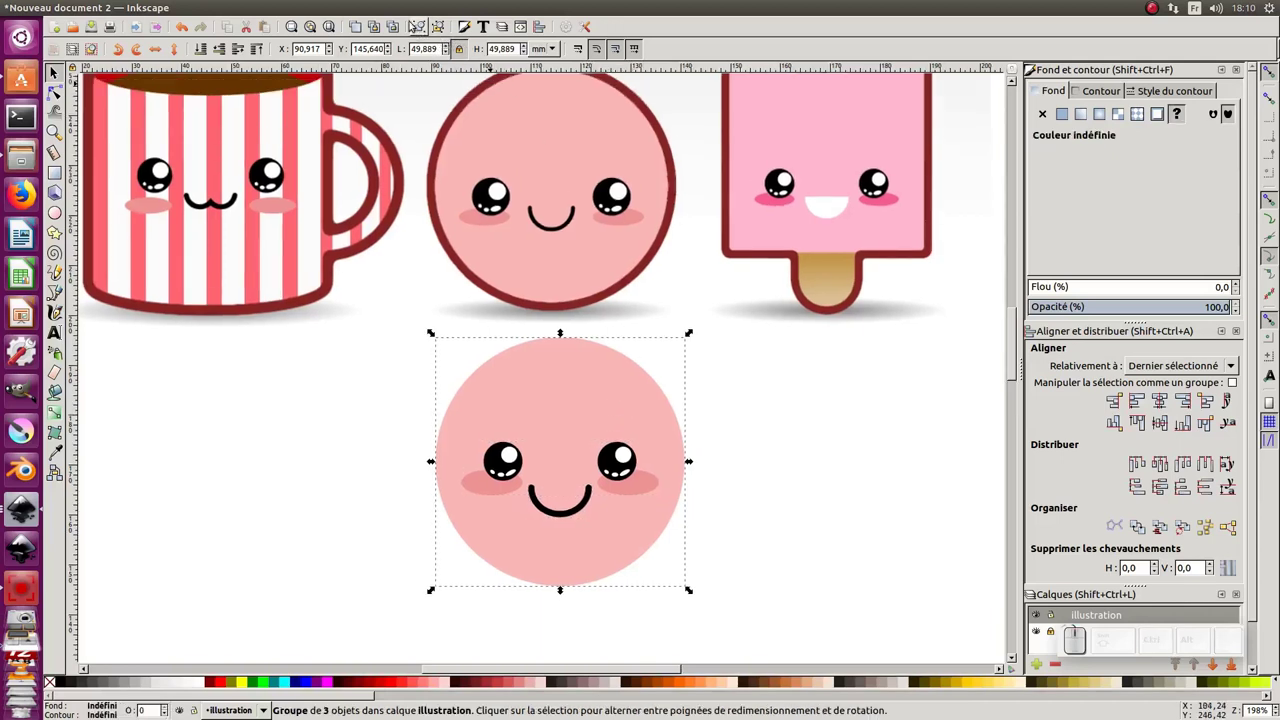
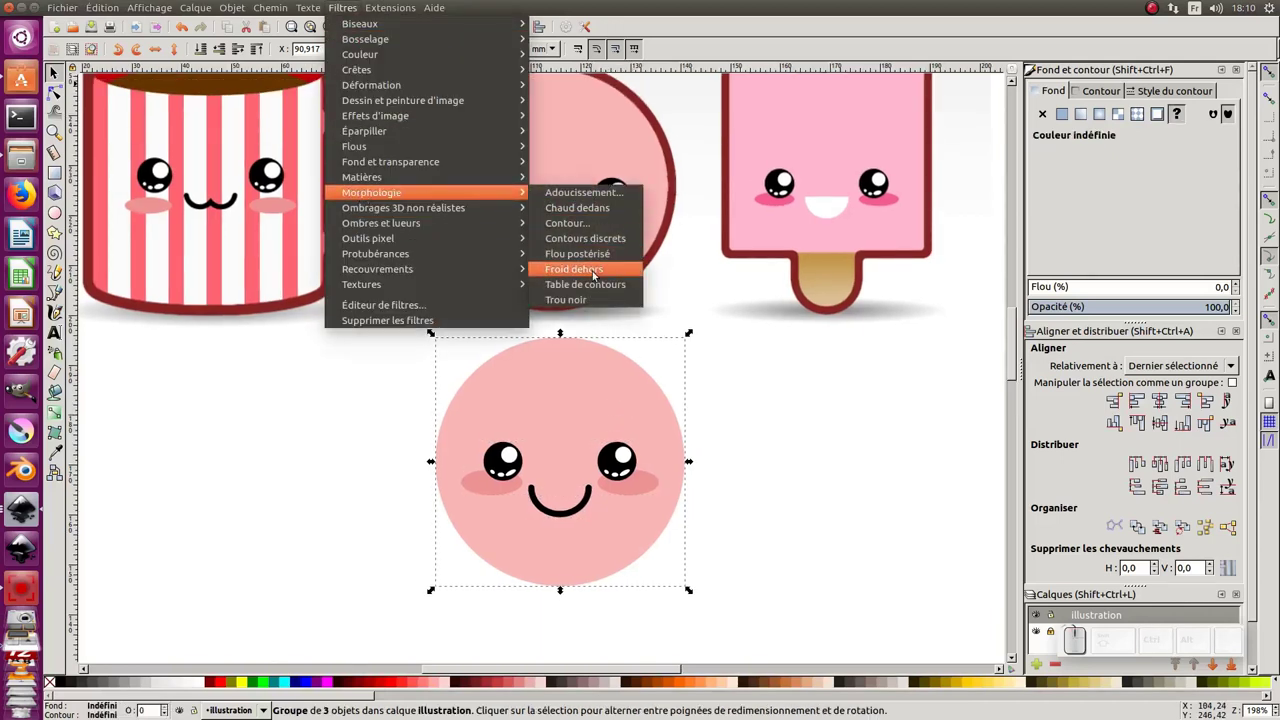
Set up the Contour filter on the face with dark red colour bf0000ff and live preview
left_click(587, 229)
left_click(670, 215)
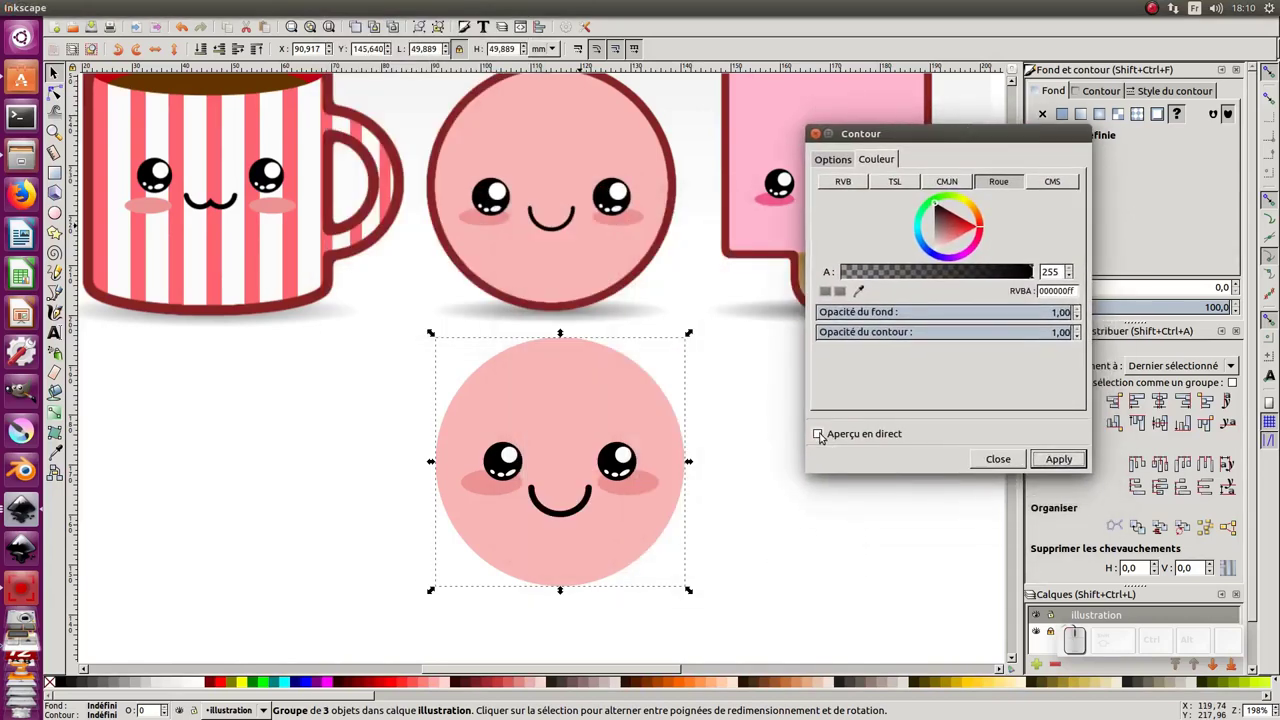
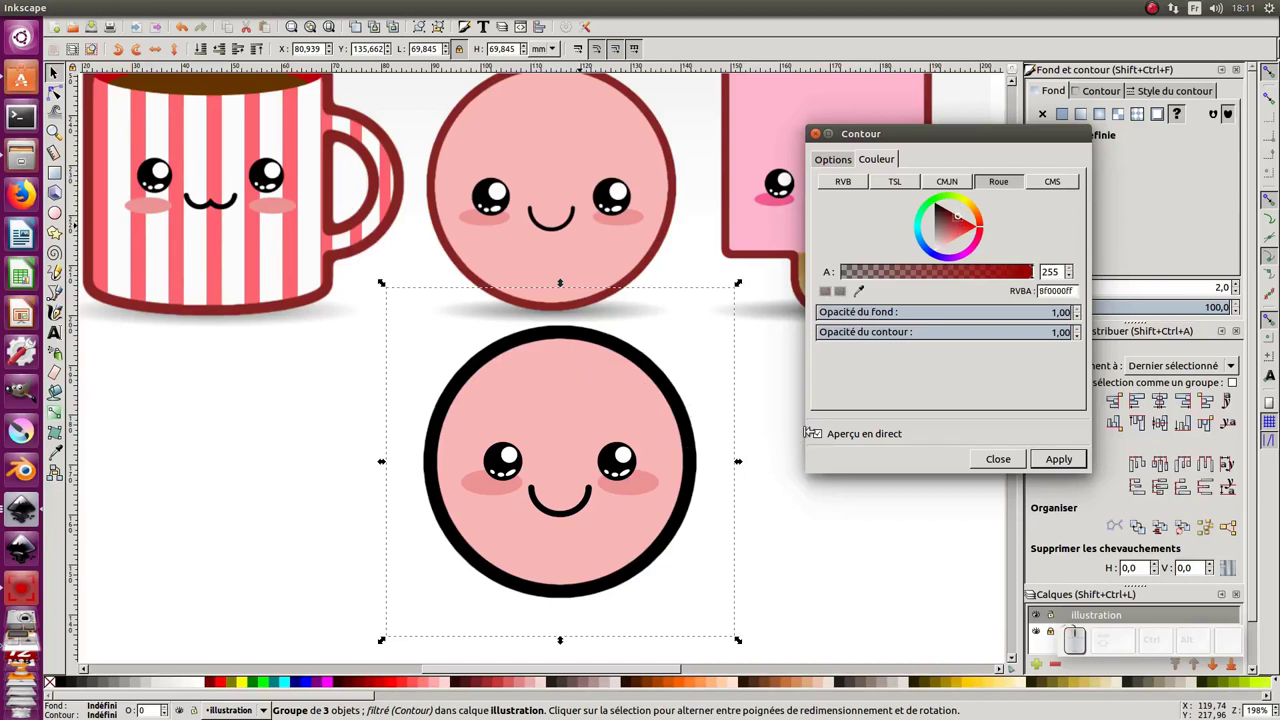
left_click(825, 430)
left_click(815, 431)
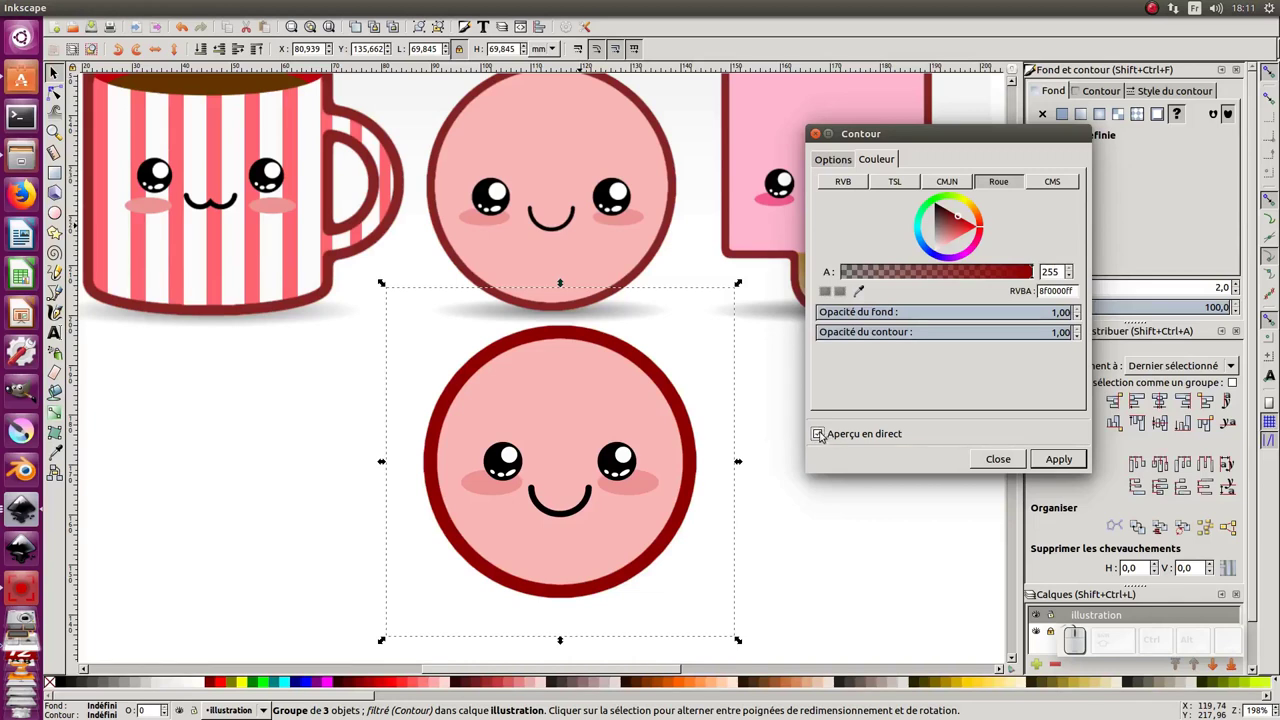
Thin the outline to Épaisseur 0,50, apply the filter and close its dialog
left_click(838, 162)
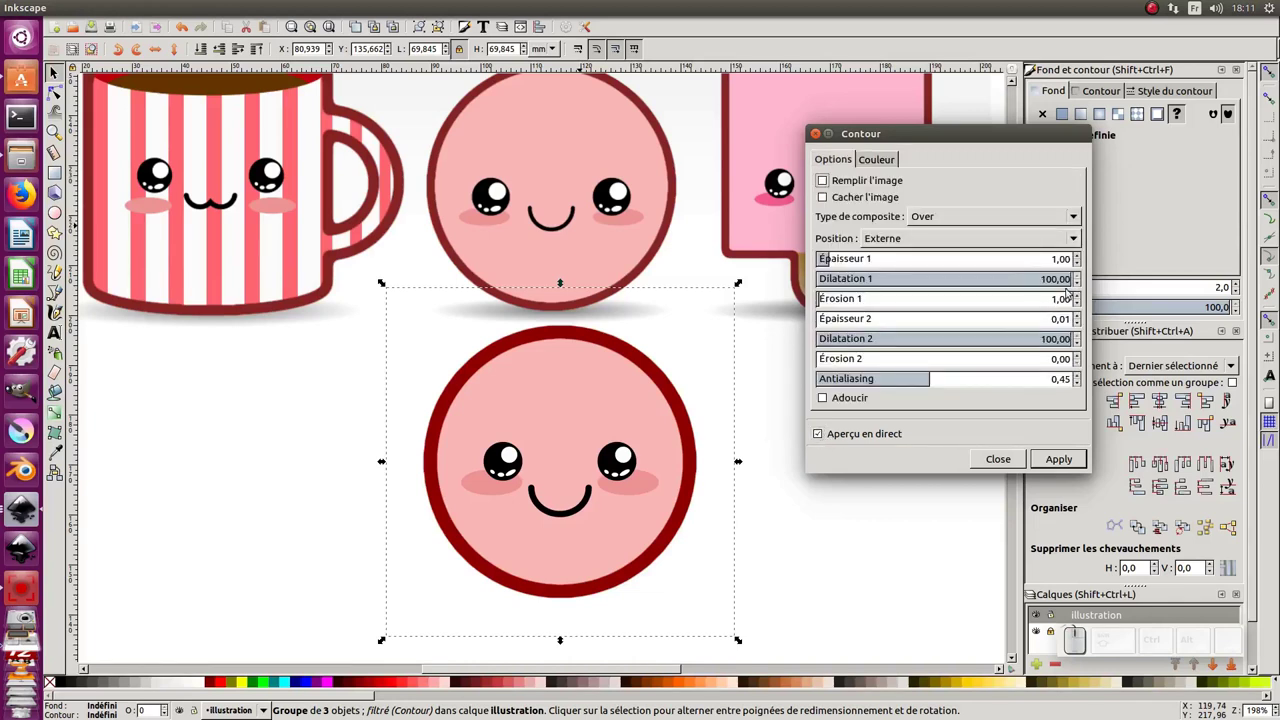
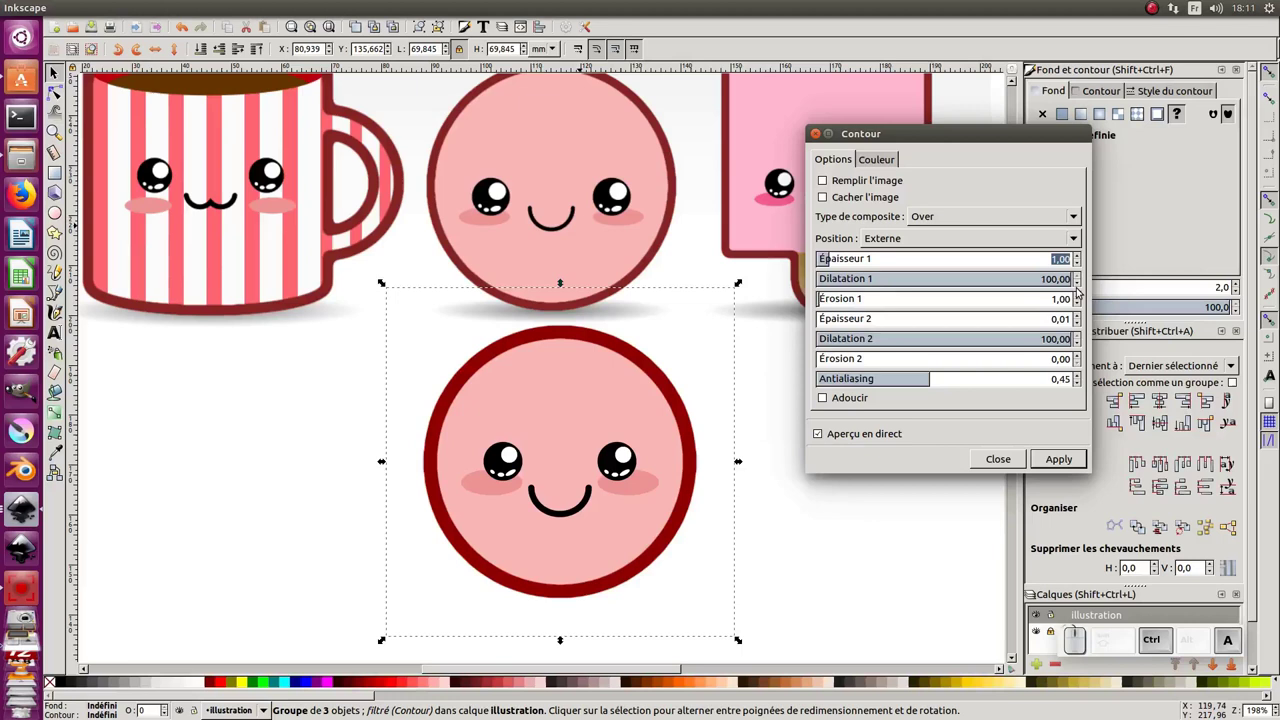
key("KP_0")
key(",")
key("KP_5")
key("Return")
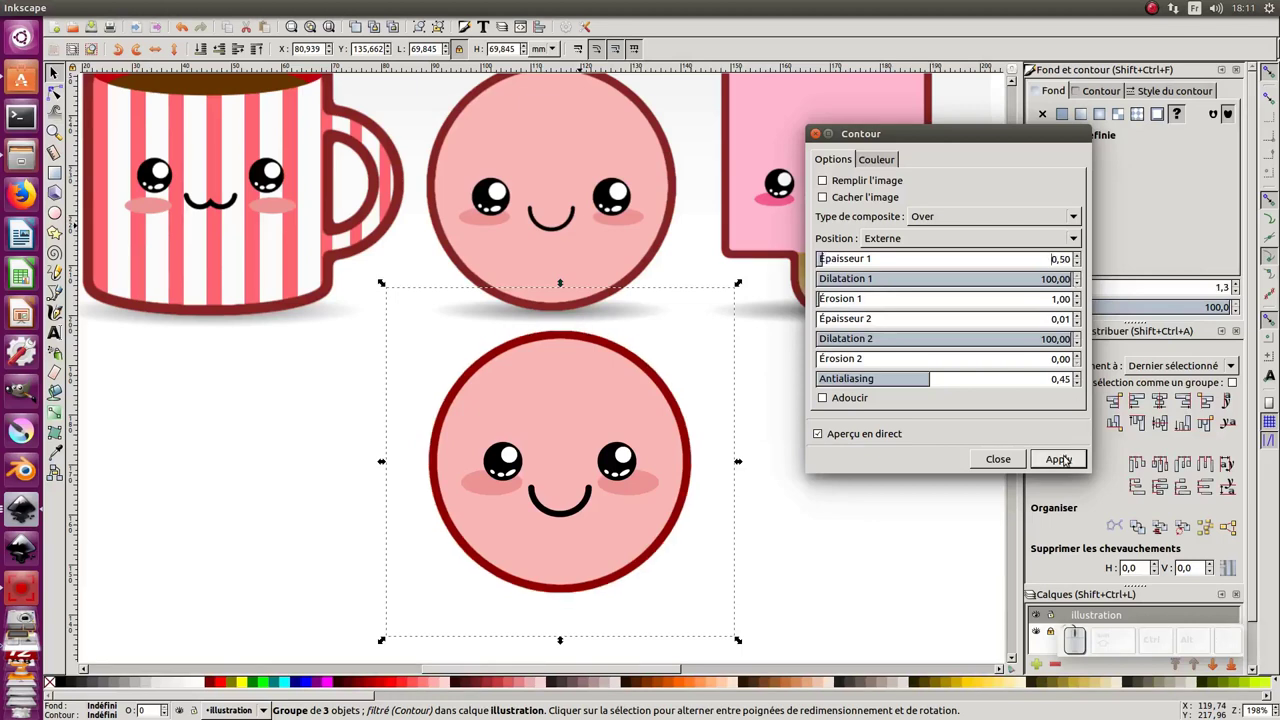
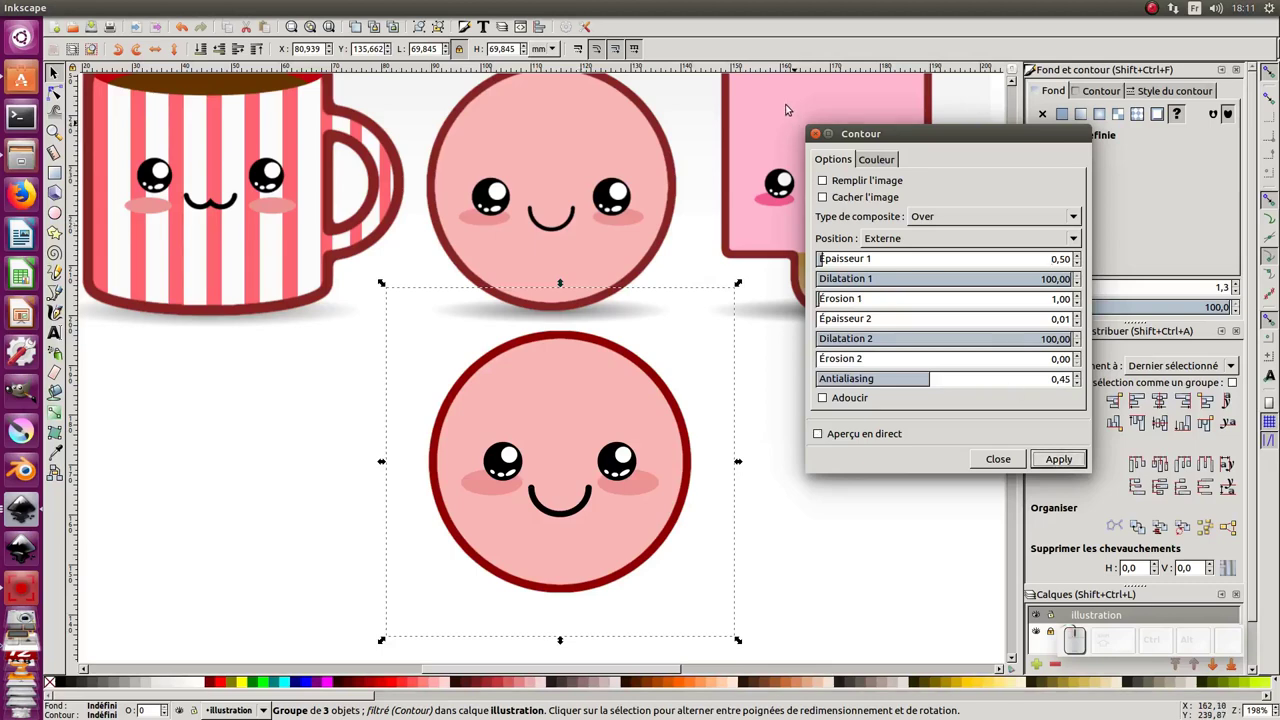
double_click(801, 477)
key("KP_Subtract")
left_click(800, 476)
left_click(611, 452)
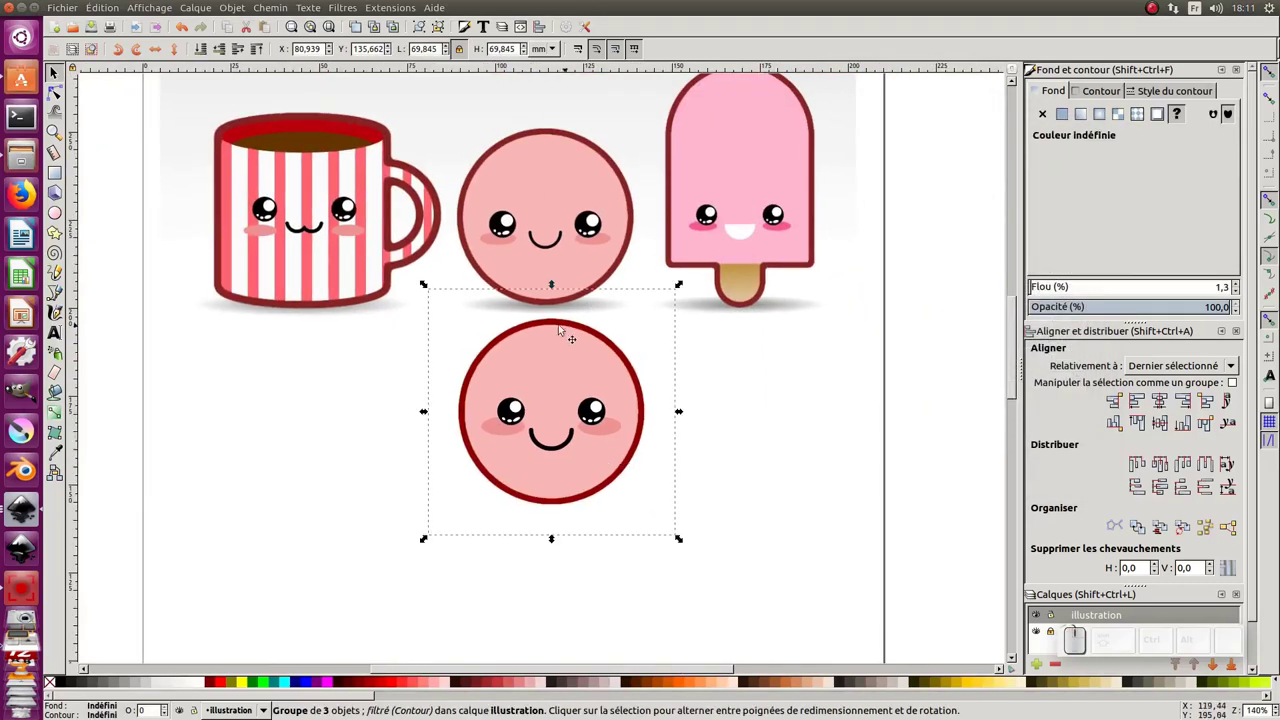
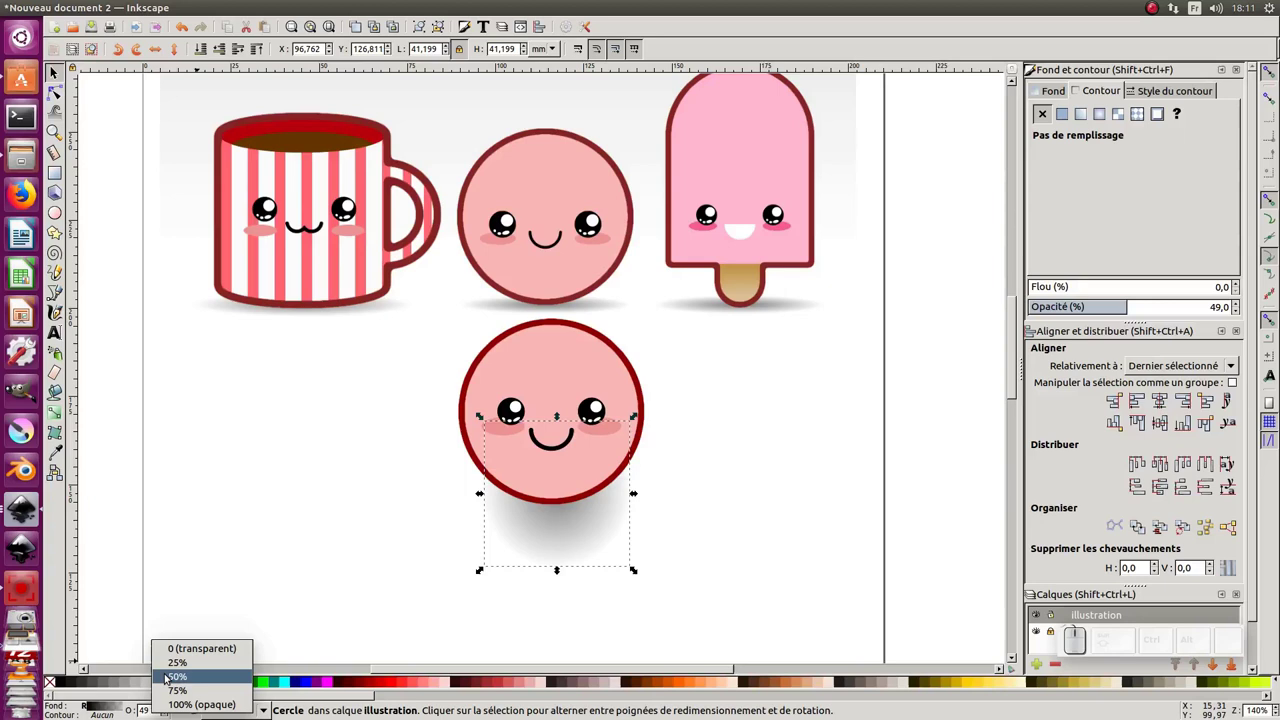
Set the blurred shadow to 25% opacity, place it below the face and flatten it into a thin ellipse
left_click(176, 666)
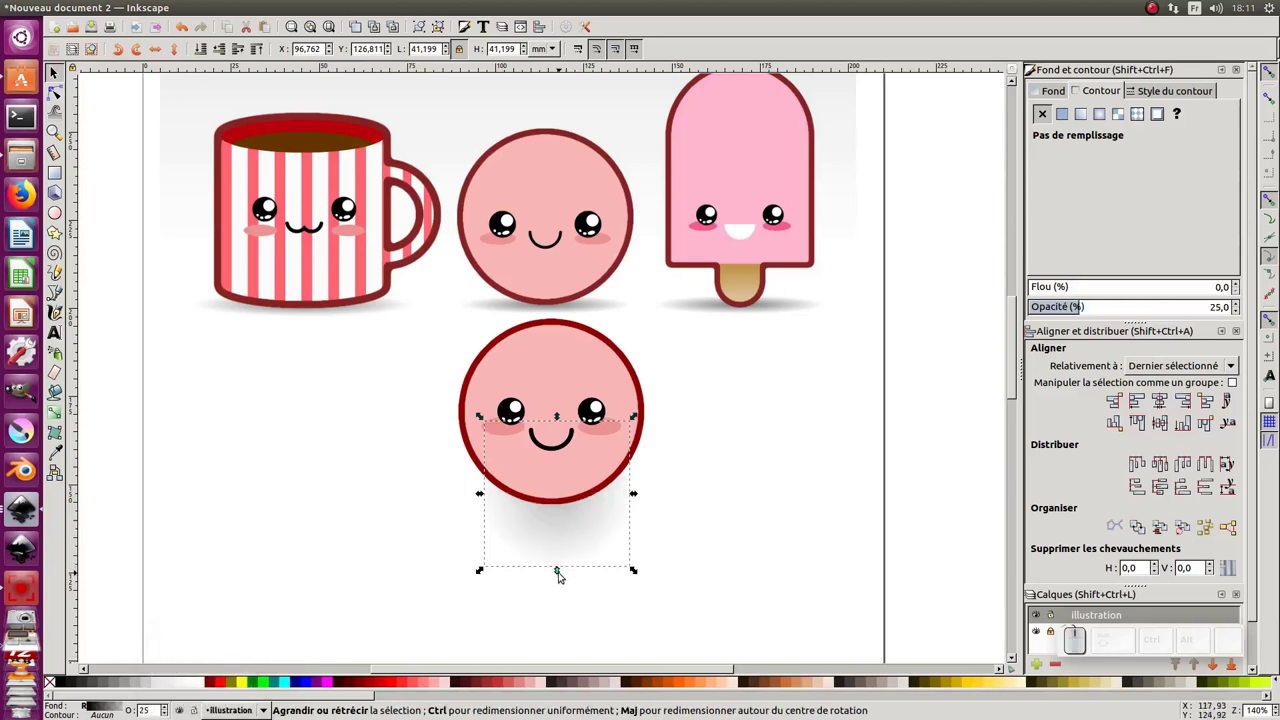
left_click_drag(556, 571, 595, 511)
left_click(591, 509)
left_click_drag(560, 554, 577, 497)
left_click_drag(583, 520, 688, 513)
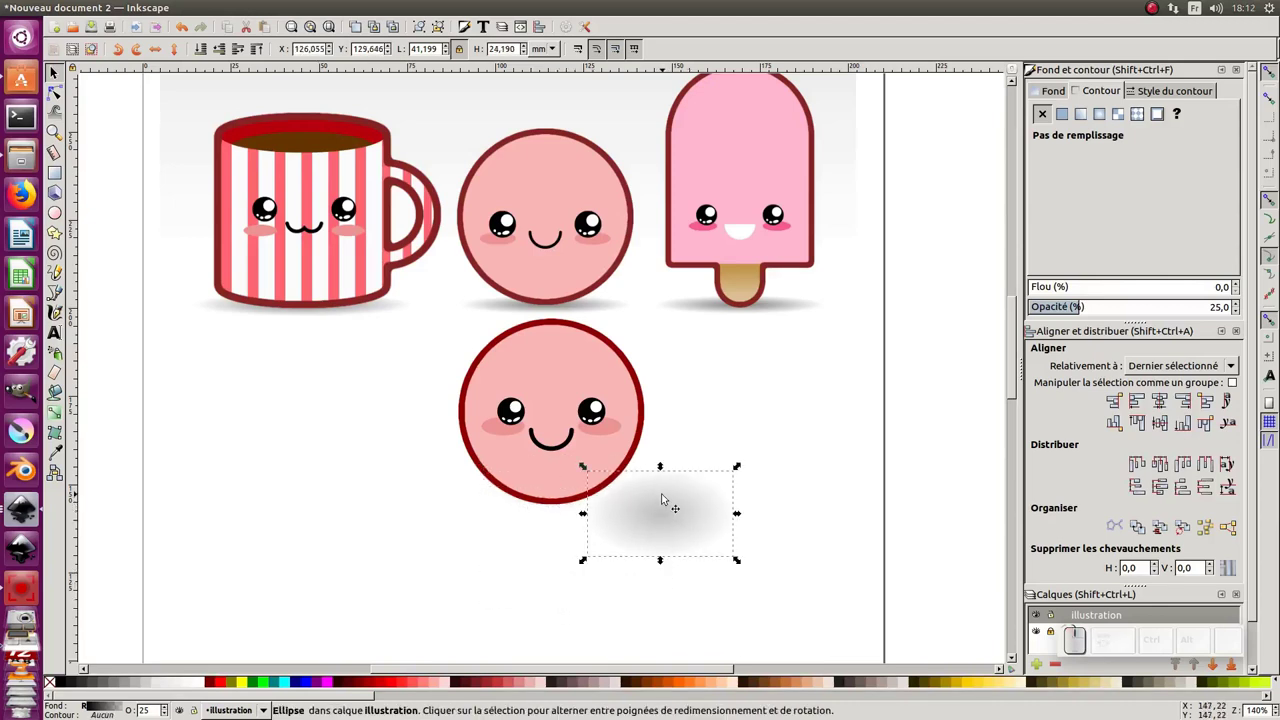
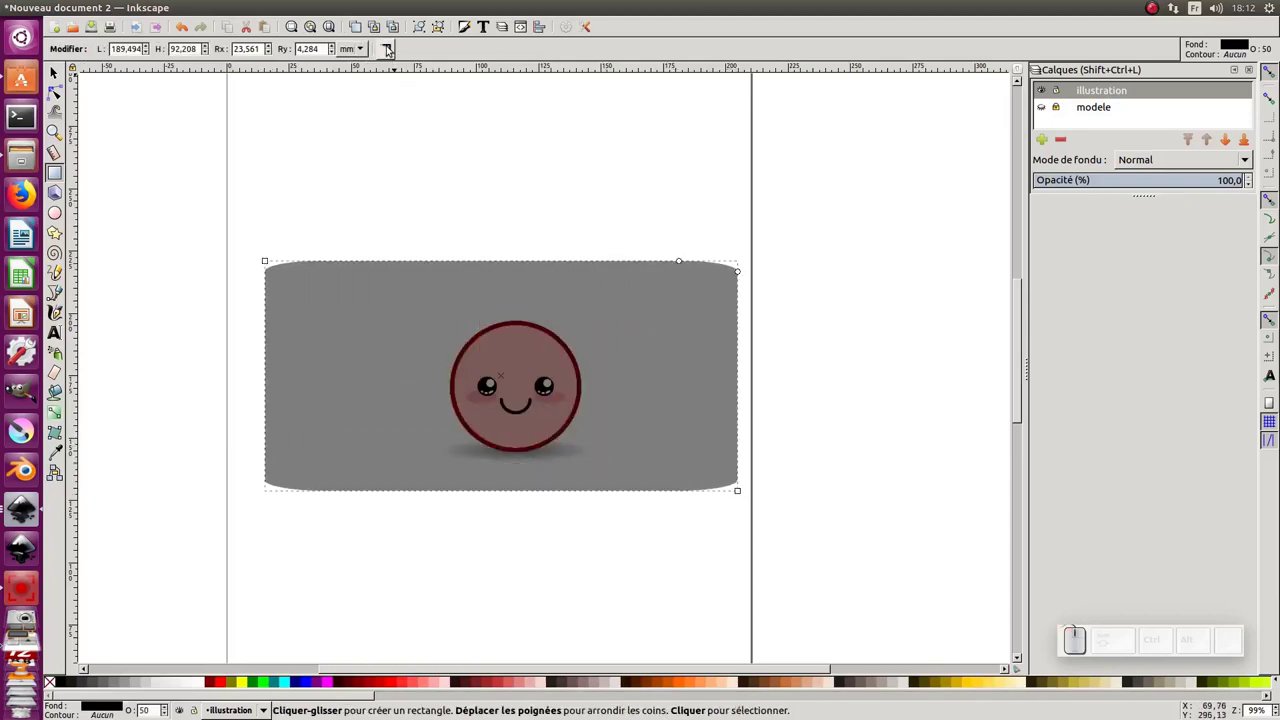
Remove the backdrop rectangle's rounded corners and send it to the bottom behind the face
left_click(386, 45)
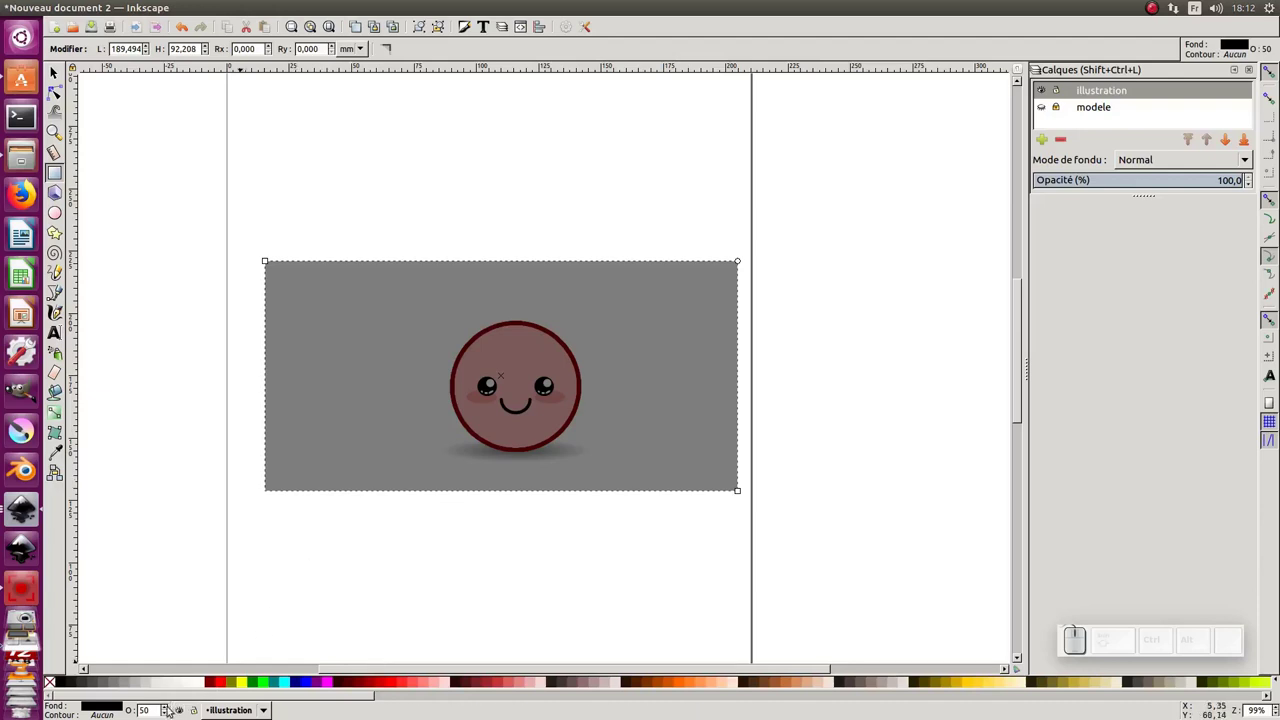
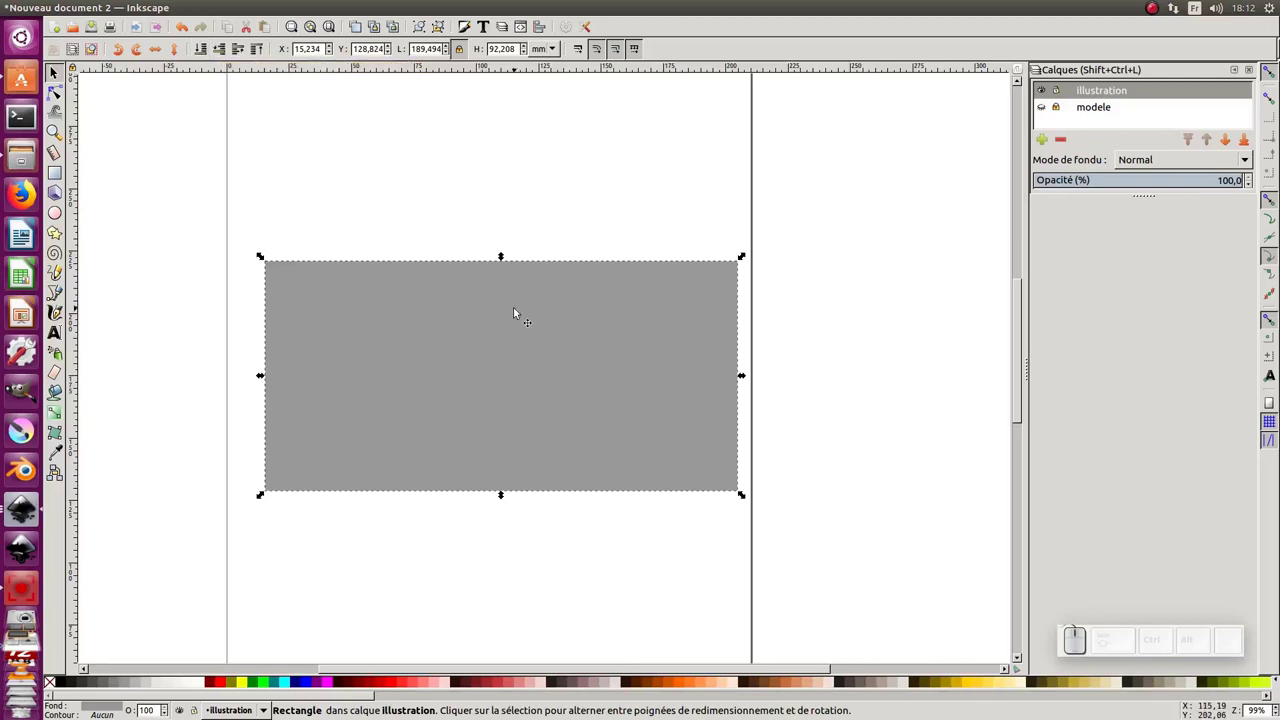
key("End")
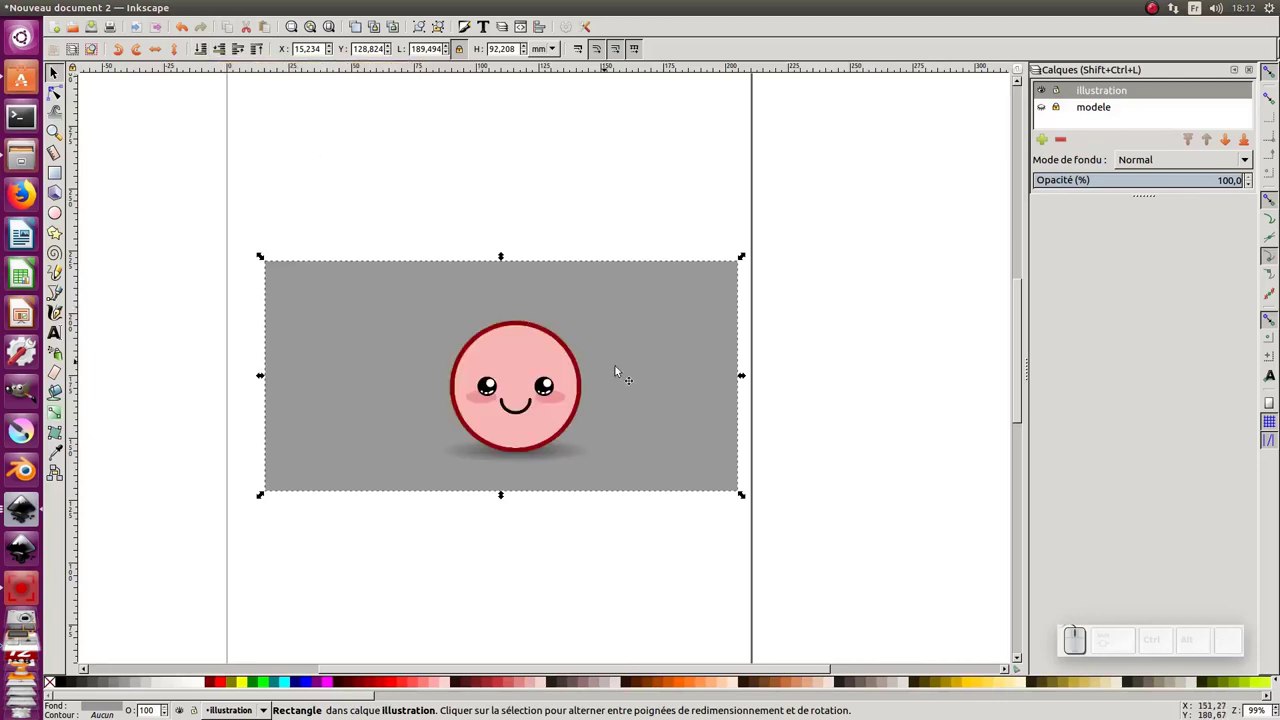
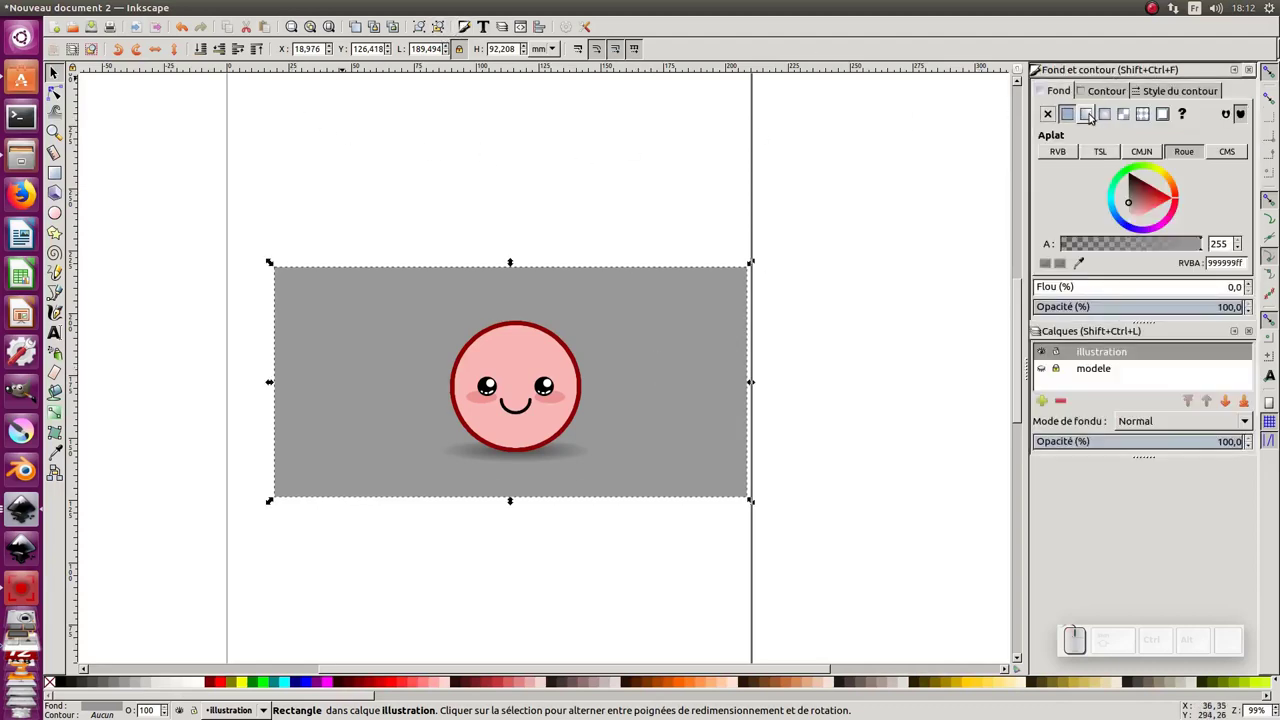
Give the grey backdrop a linear gradient fill in Fill and Stroke
left_click(1095, 115)
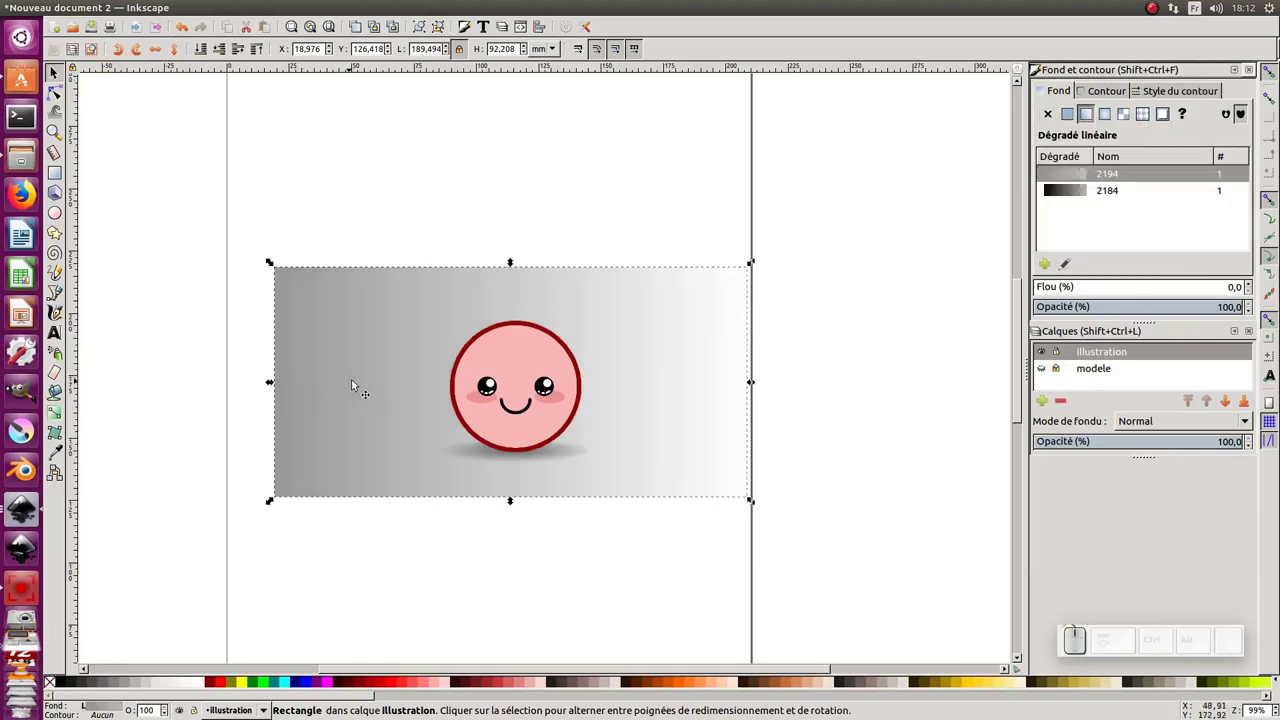
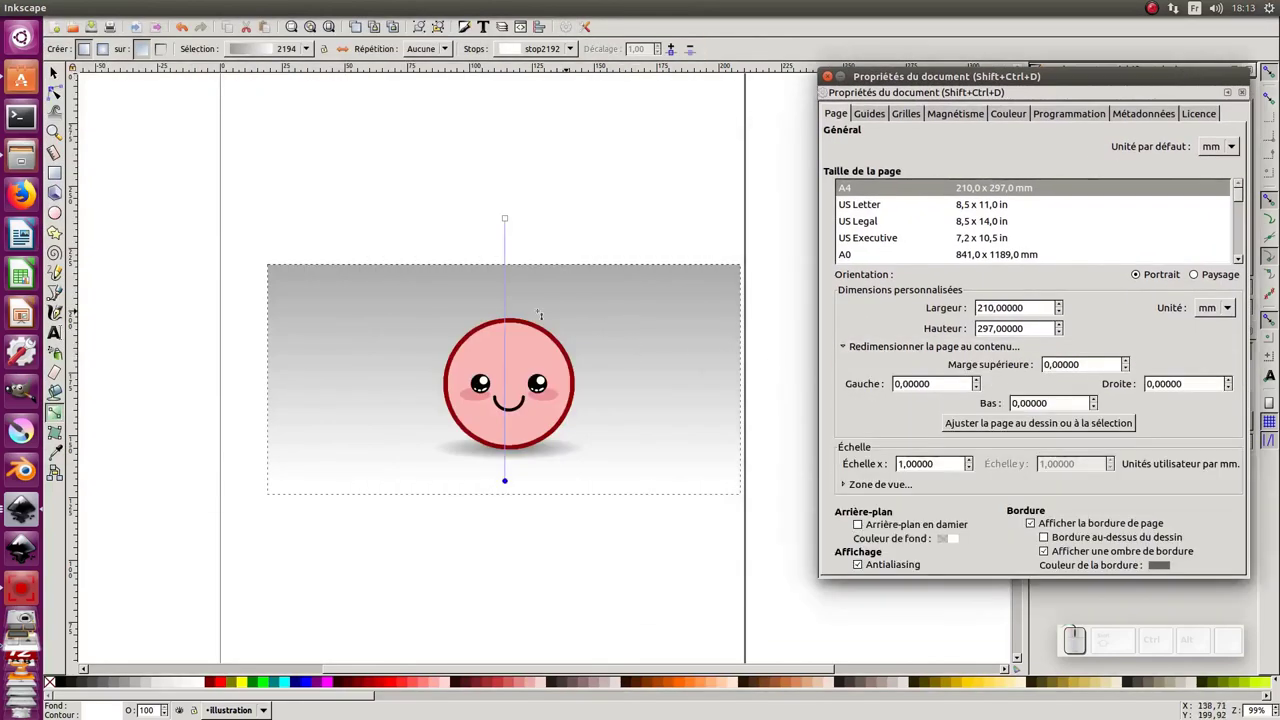
Resize the page to fit the drawing, about 189 × 92 mm
left_click(1079, 424)
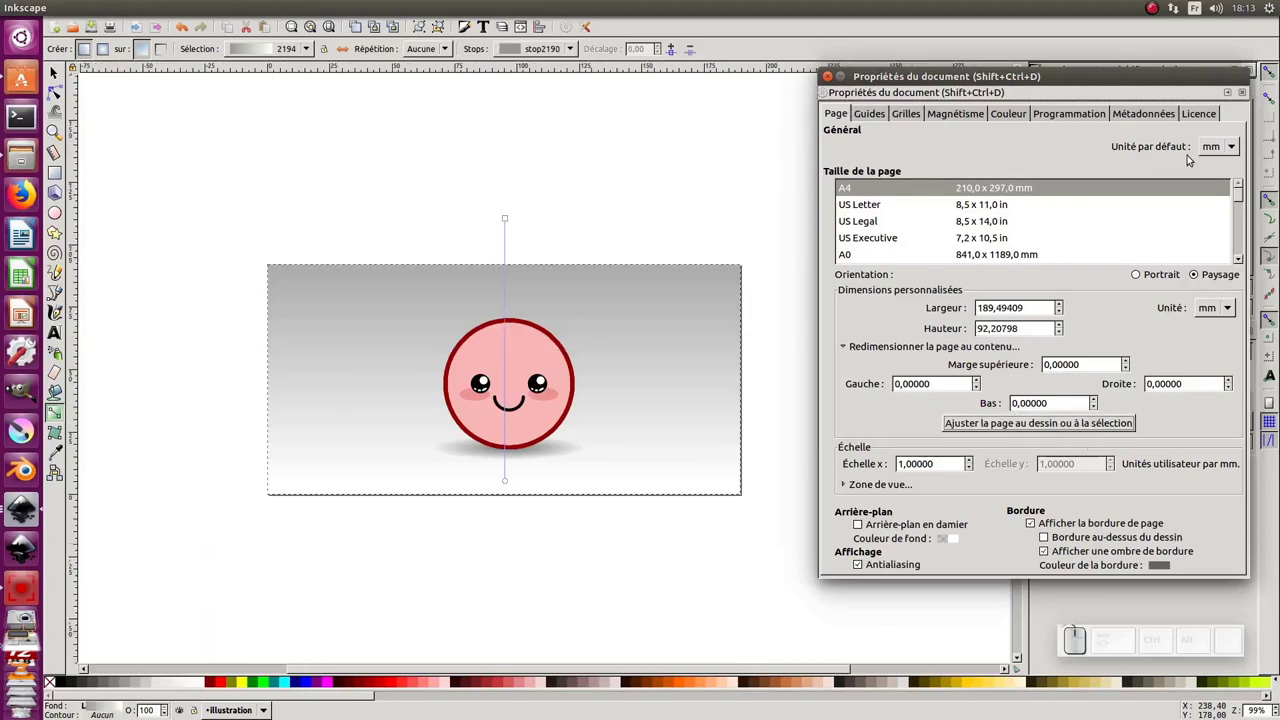